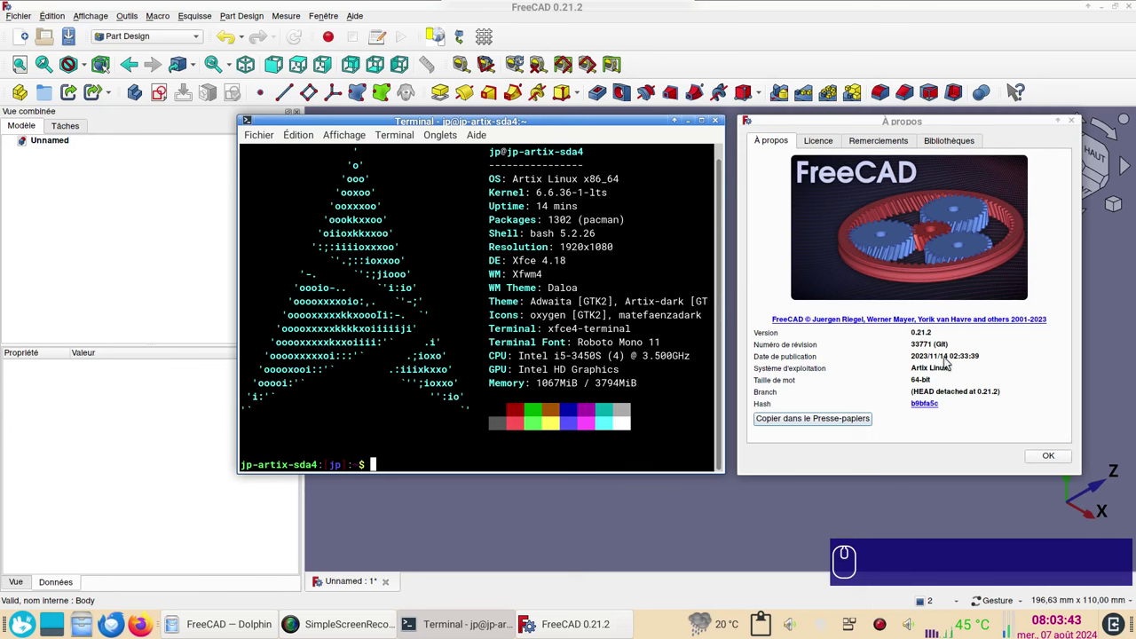
# Dismiss the About dialog, add a new Body and start a sketch, reaching the plane choice
pyautogui.click(1047, 454)
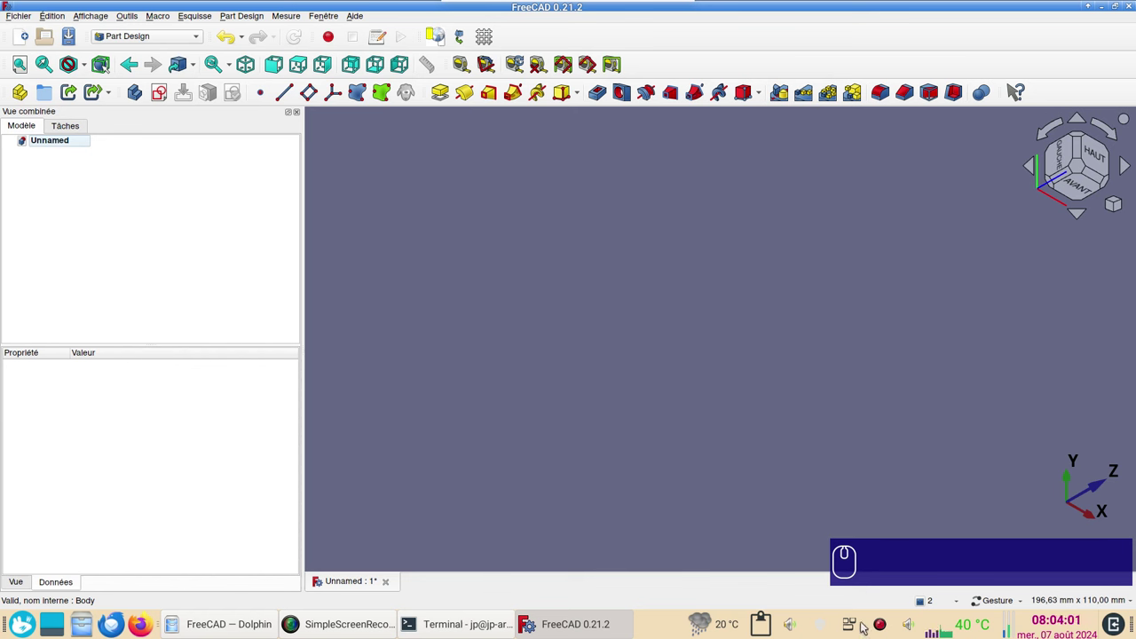
pyautogui.rightClick(884, 627)
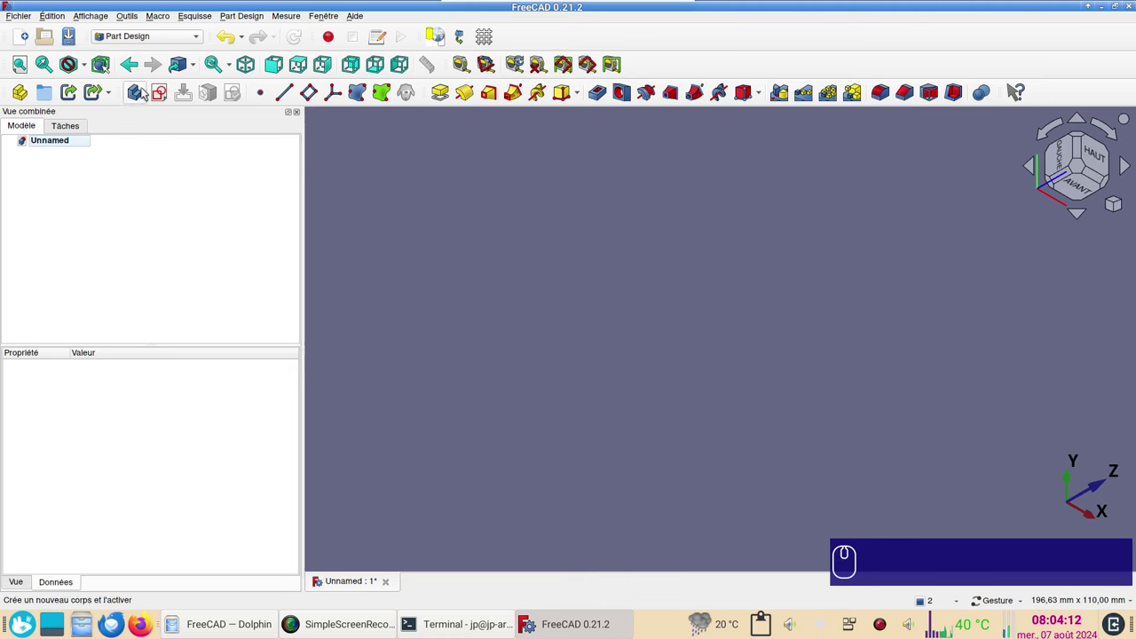
pyautogui.click(141, 102)
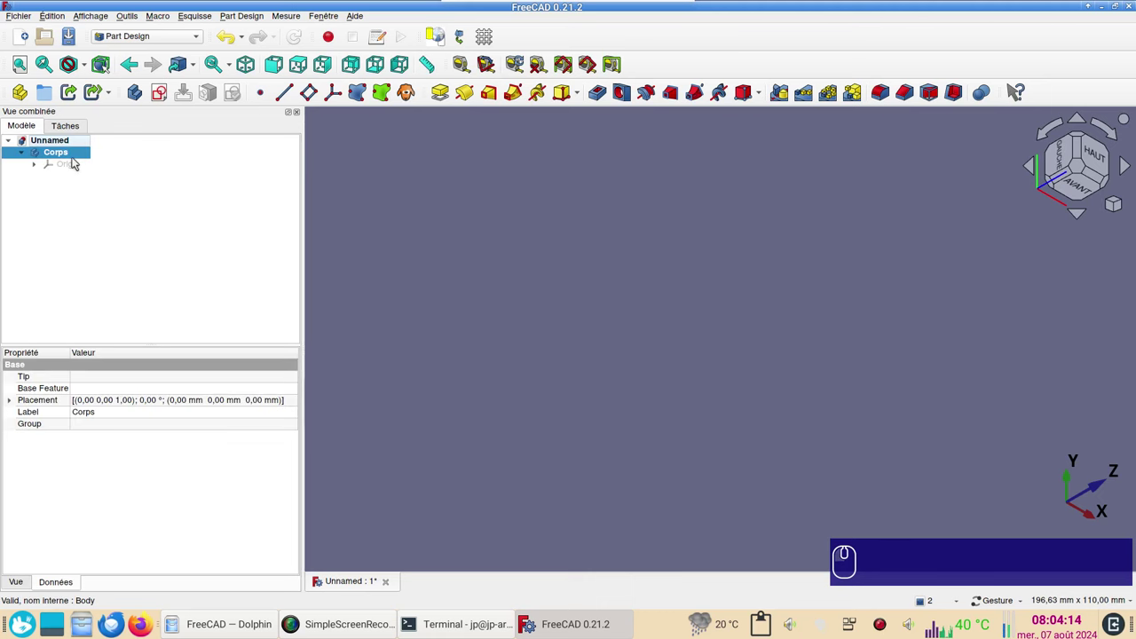
pyautogui.click(164, 99)
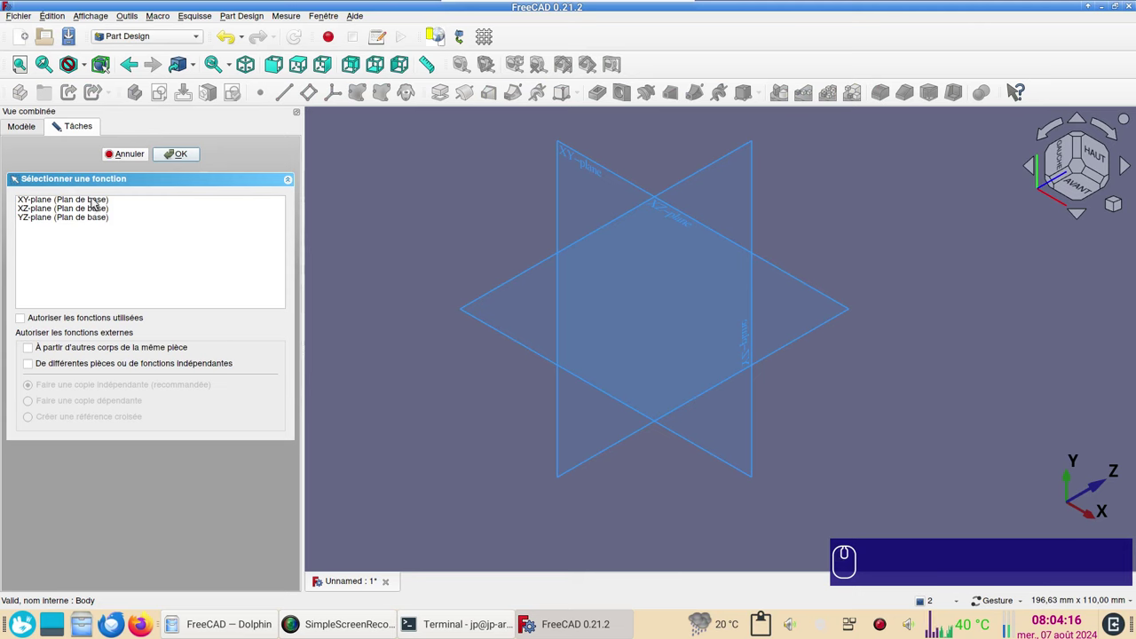
# Draw a three-line polyline triangle on the XY plane, its top-left corner slightly unjoined
pyautogui.doubleClick(96, 203)
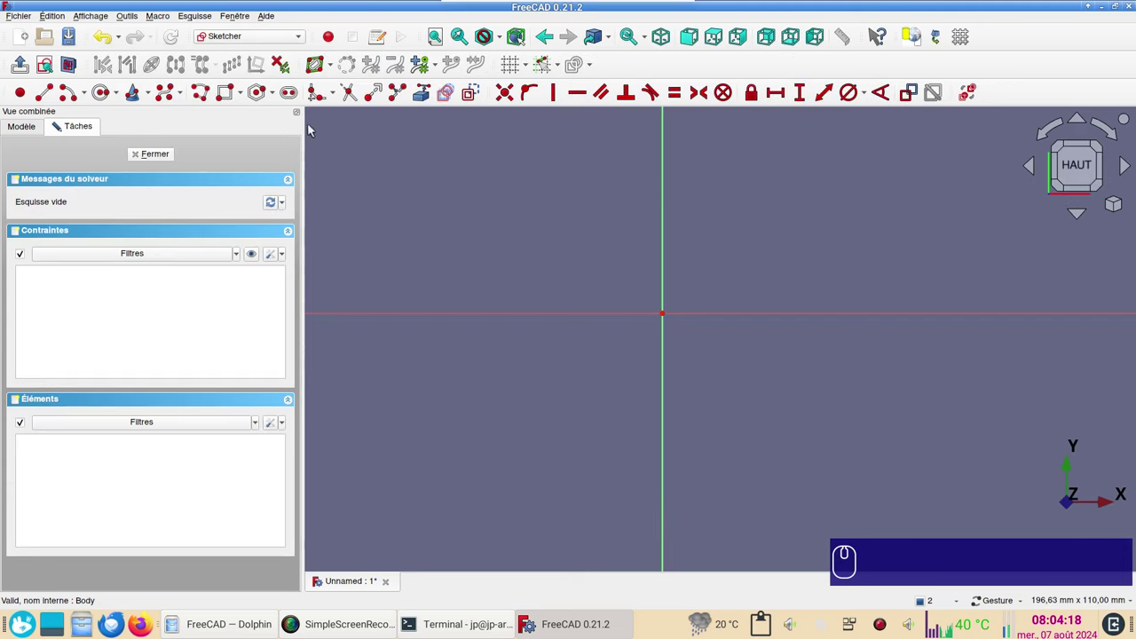
pyautogui.click(208, 98)
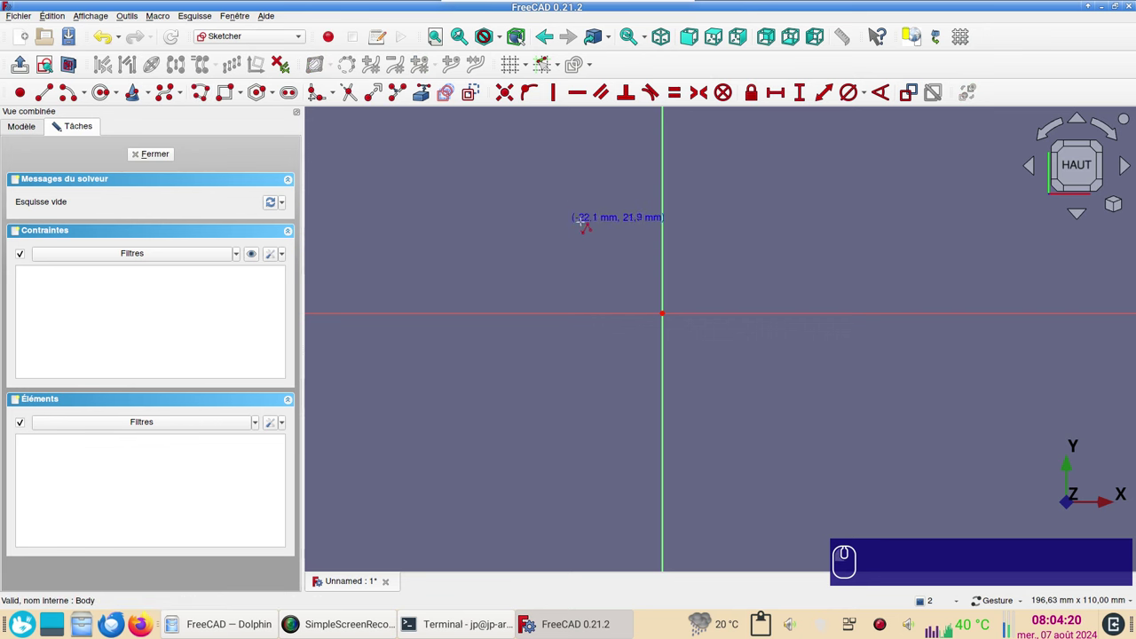
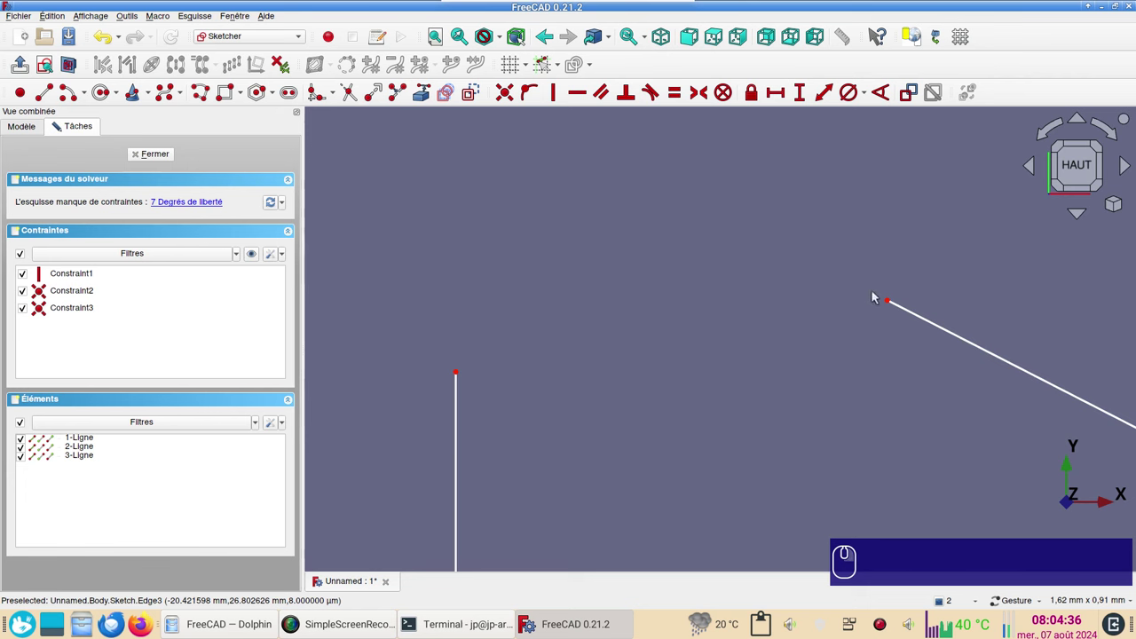
pyautogui.moveTo(891, 301); pyautogui.dragTo(473, 371)
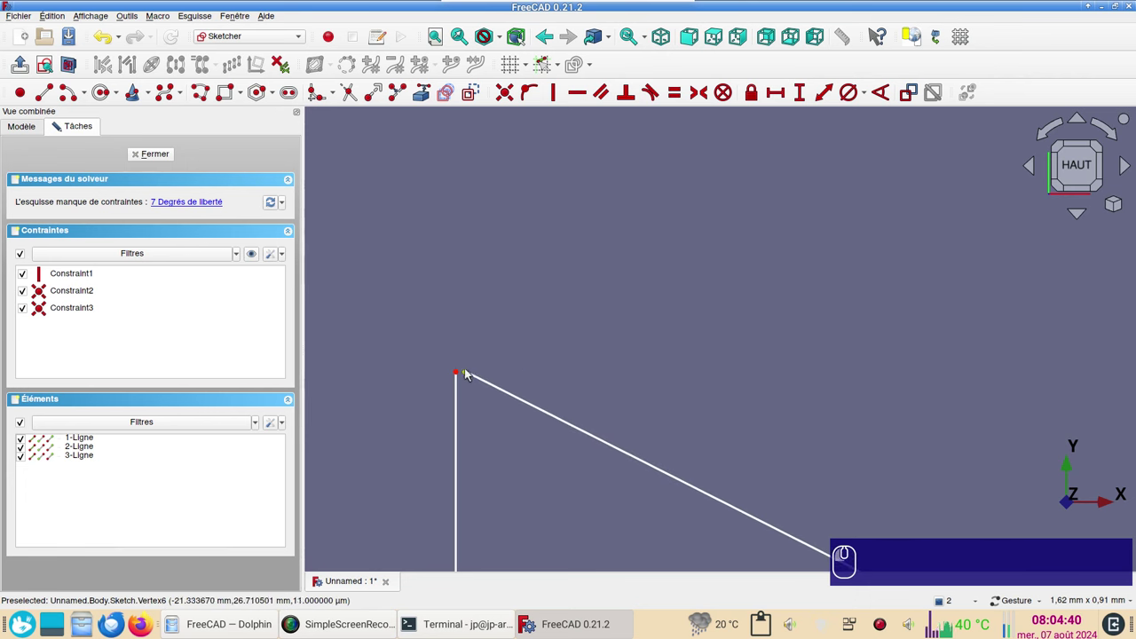
pyautogui.scroll(3)
pyautogui.scroll(3)
pyautogui.scroll(3)
pyautogui.moveTo(599, 378); pyautogui.dragTo(367, 381)
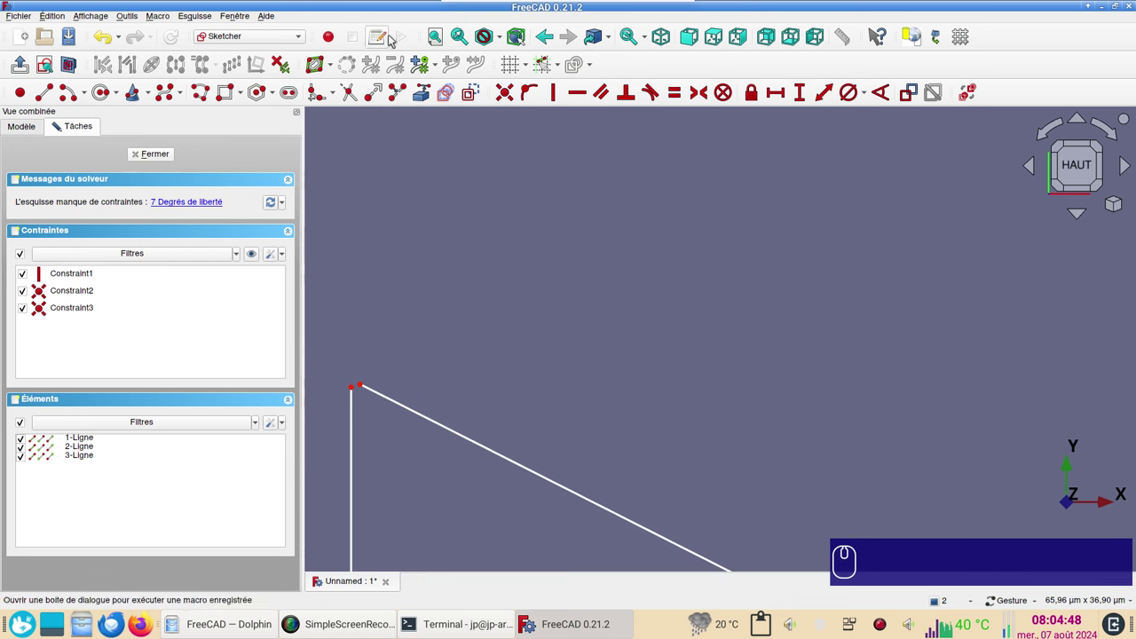
pyautogui.click(432, 34)
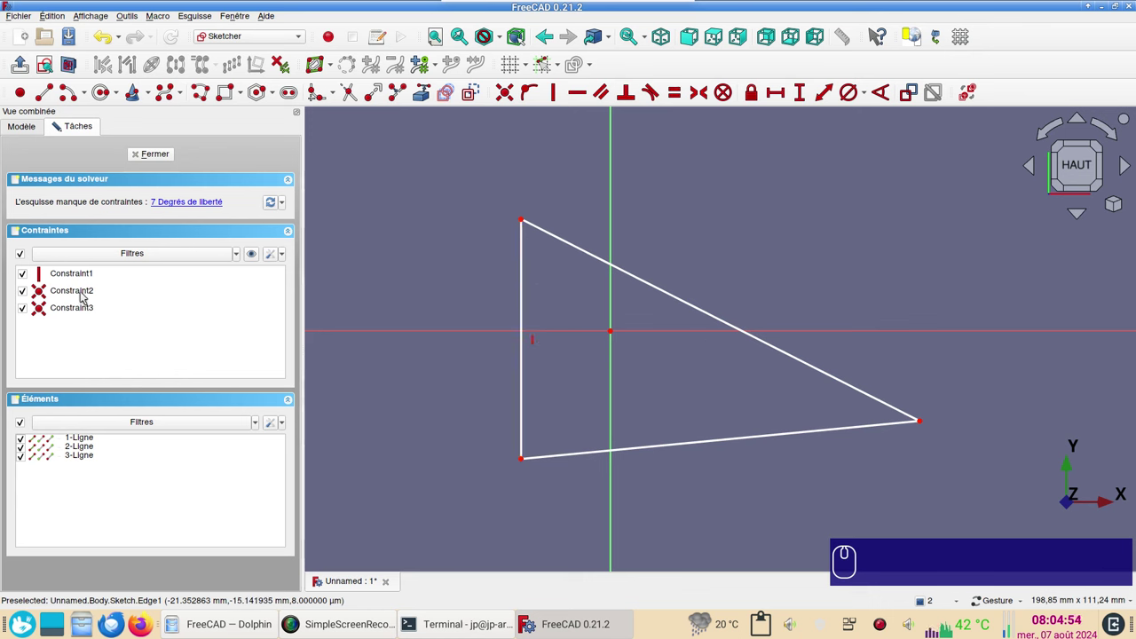
# Select Constraint2 and Constraint3 in the constraints list
pyautogui.click(66, 295)
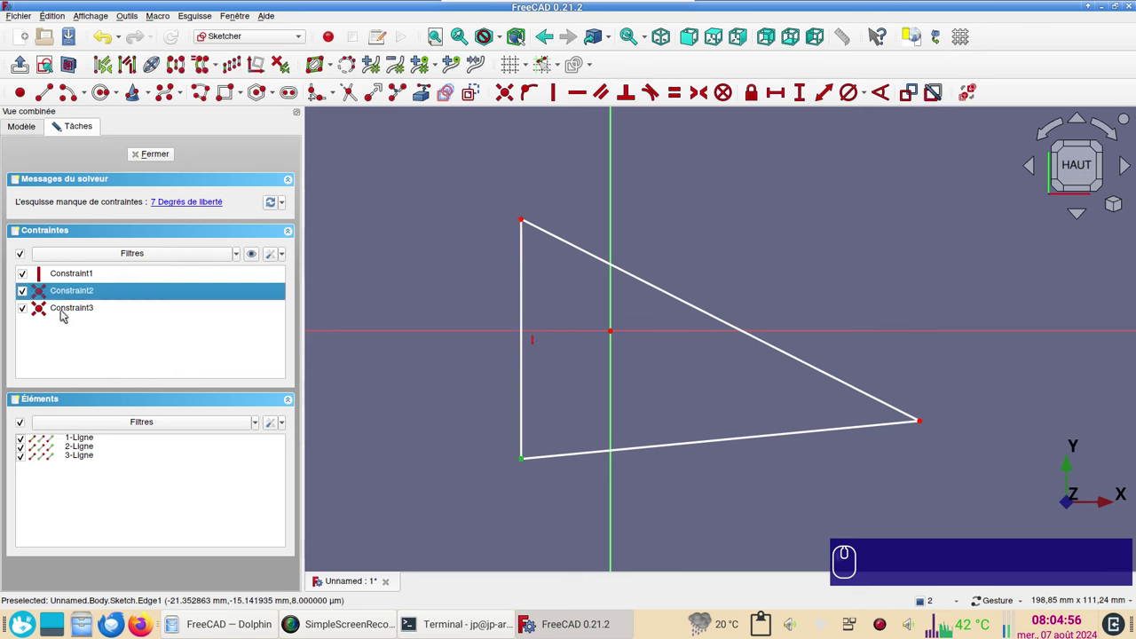
pyautogui.click(66, 314)
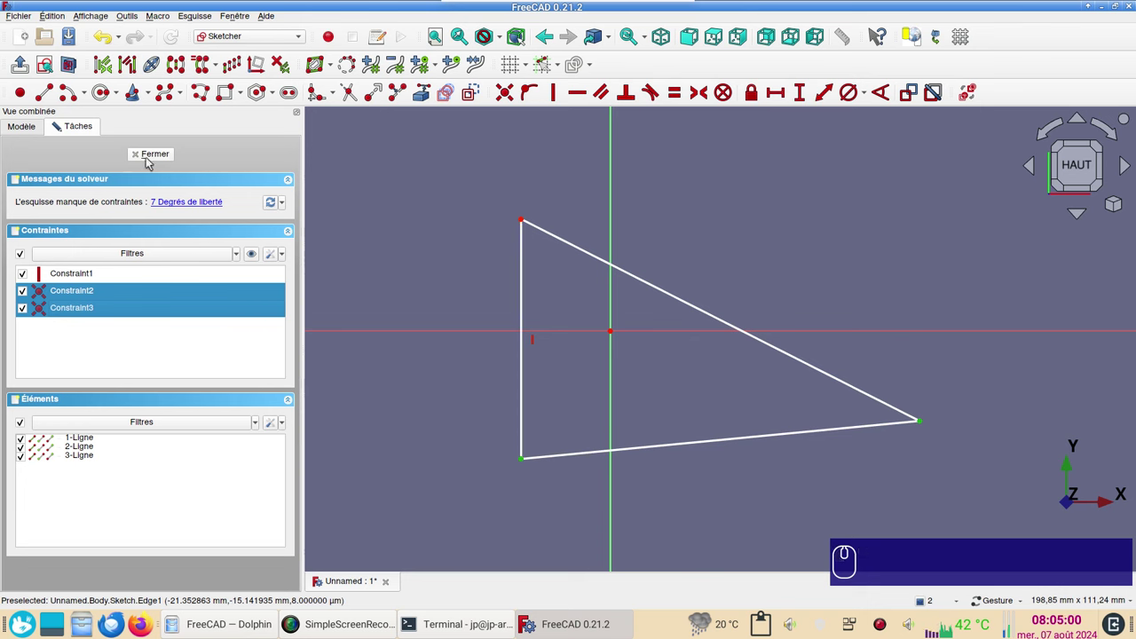
pyautogui.click(151, 162)
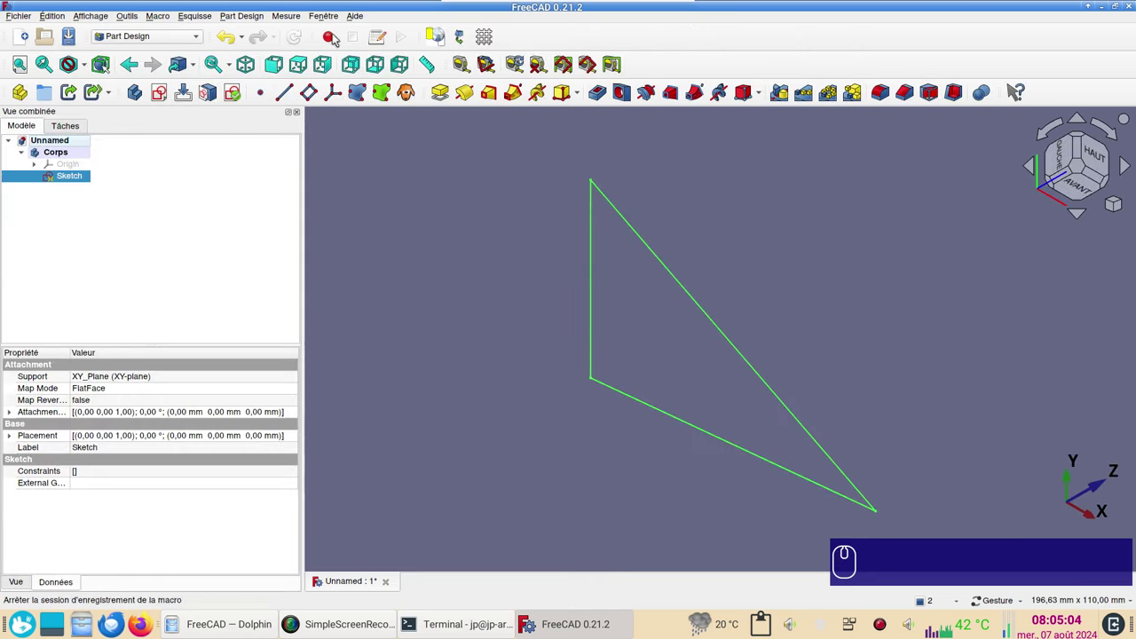
pyautogui.click(271, 66)
pyautogui.click(303, 67)
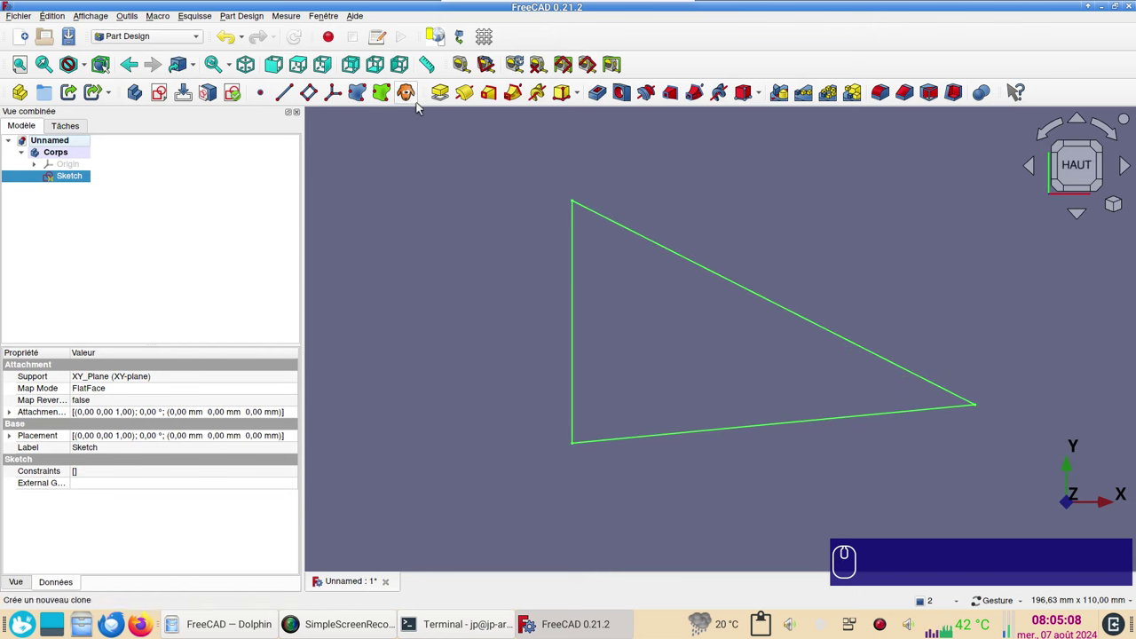
pyautogui.click(452, 98)
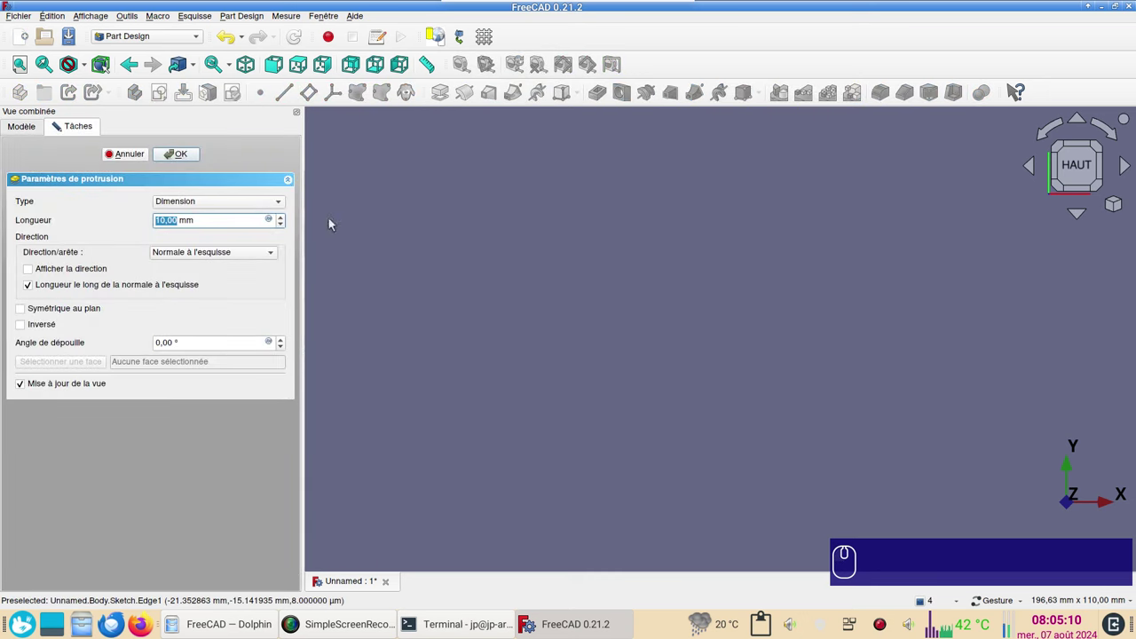
pyautogui.click(130, 160)
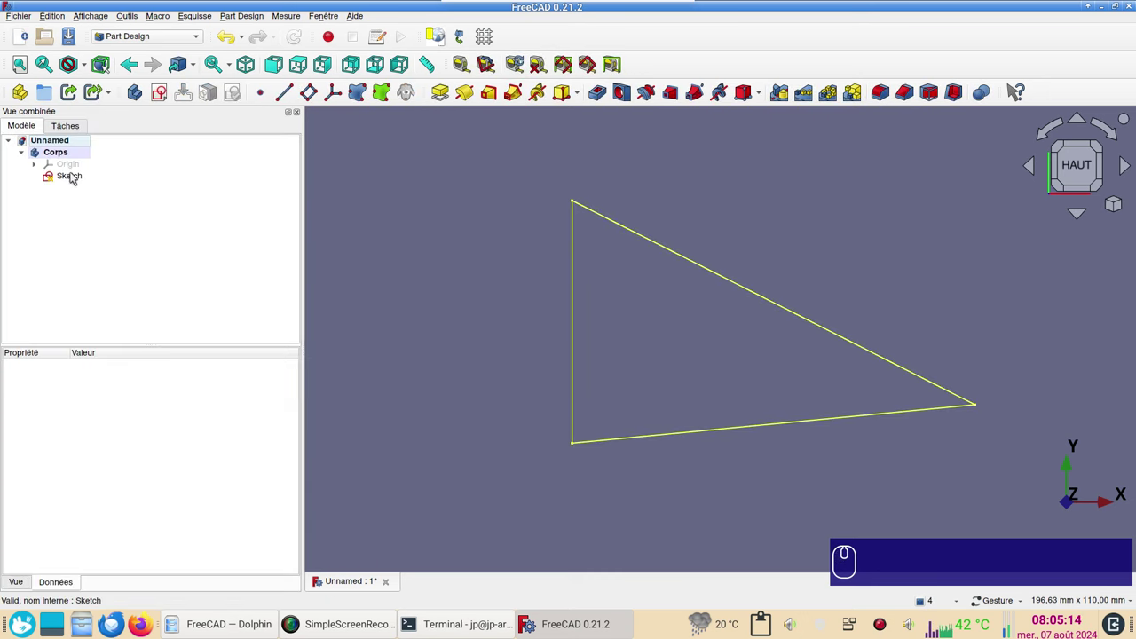
pyautogui.click(75, 177)
# Run Validate Sketch on the triangle and highlight its open vertices
pyautogui.click(94, 190)
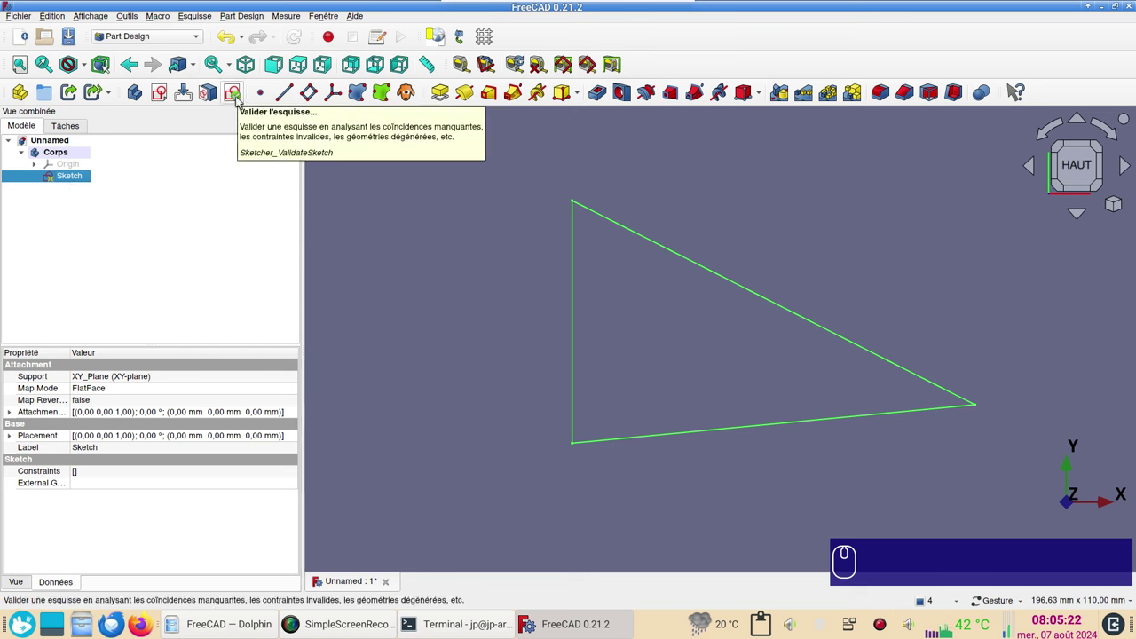
pyautogui.click(241, 100)
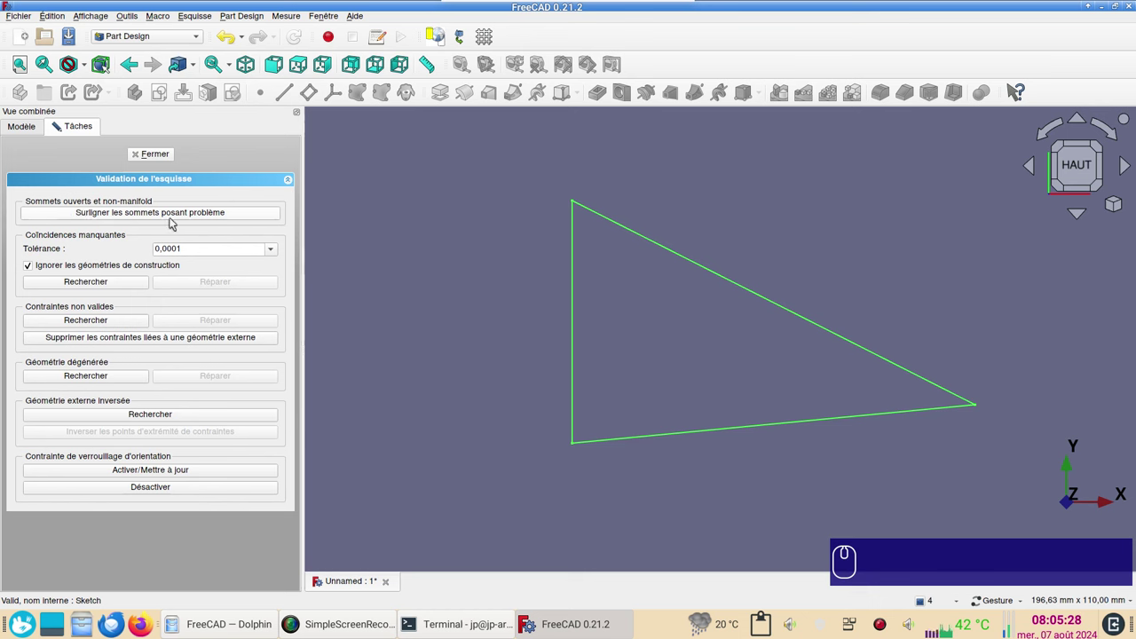
pyautogui.click(175, 215)
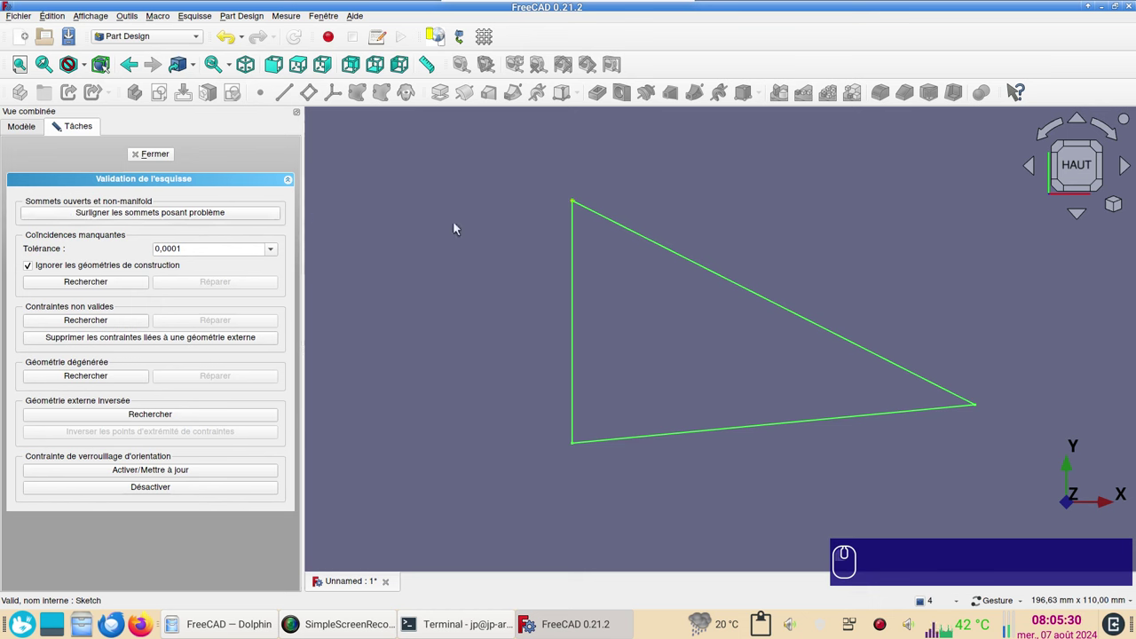
pyautogui.scroll(3)
pyautogui.scroll(-3)
pyautogui.scroll(3)
# Find missing coincidences at tolerance 0.001 and repair the top-left corner
pyautogui.click(79, 283)
pyautogui.click(643, 305)
pyautogui.moveTo(273, 254); pyautogui.dragTo(202, 318)
pyautogui.click(107, 283)
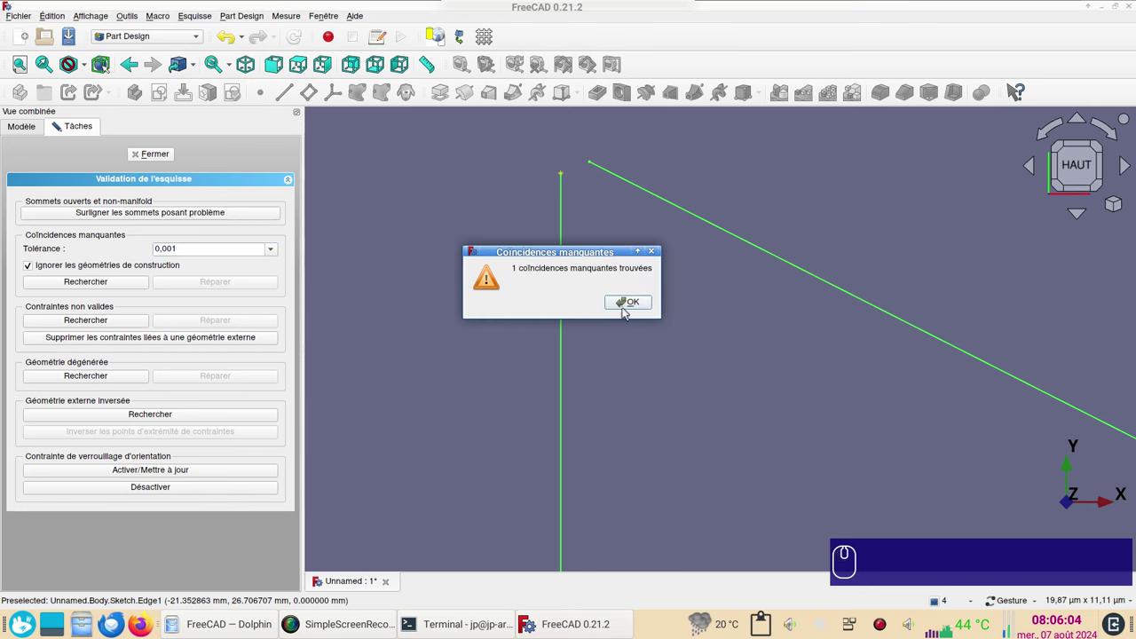
pyautogui.click(627, 307)
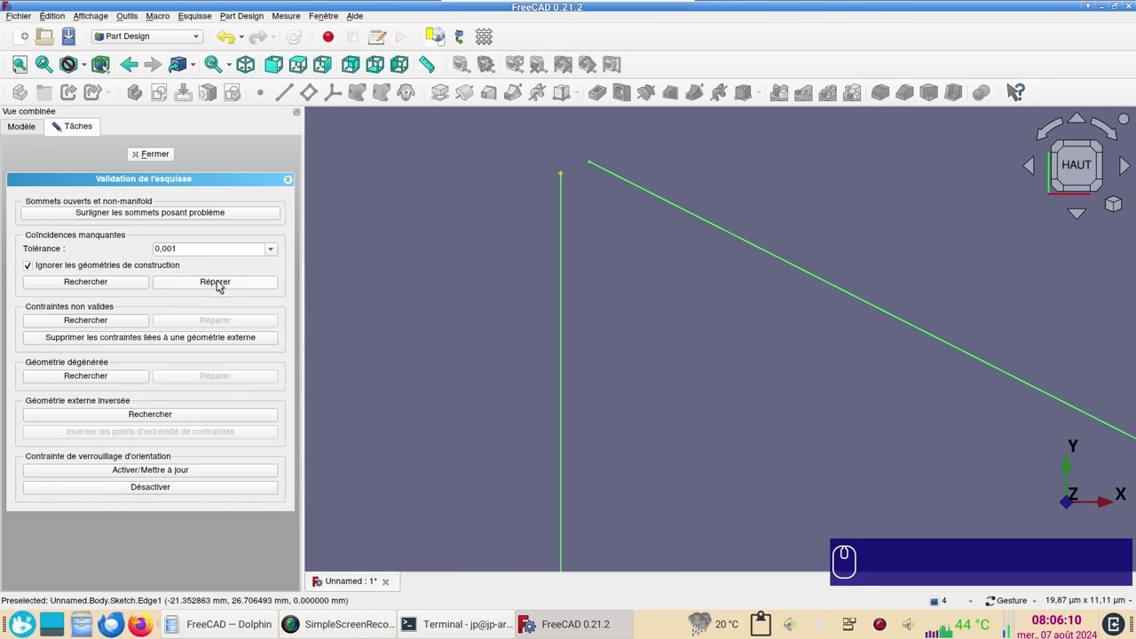
pyautogui.click(222, 285)
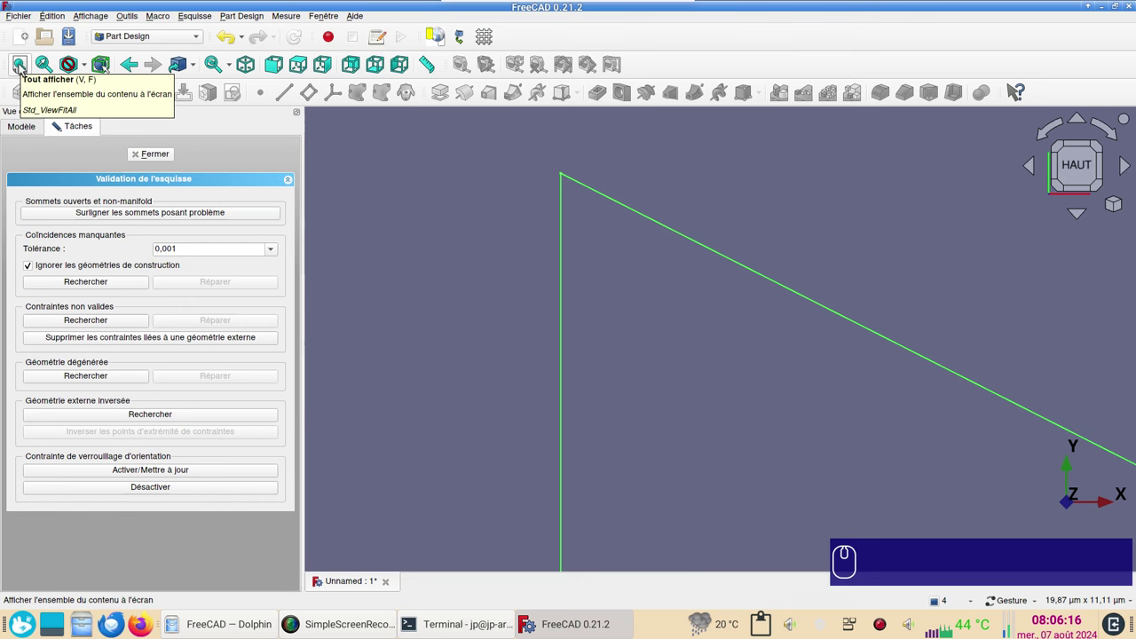
# Re-check for open vertices and close the validation panel
pyautogui.click(20, 67)
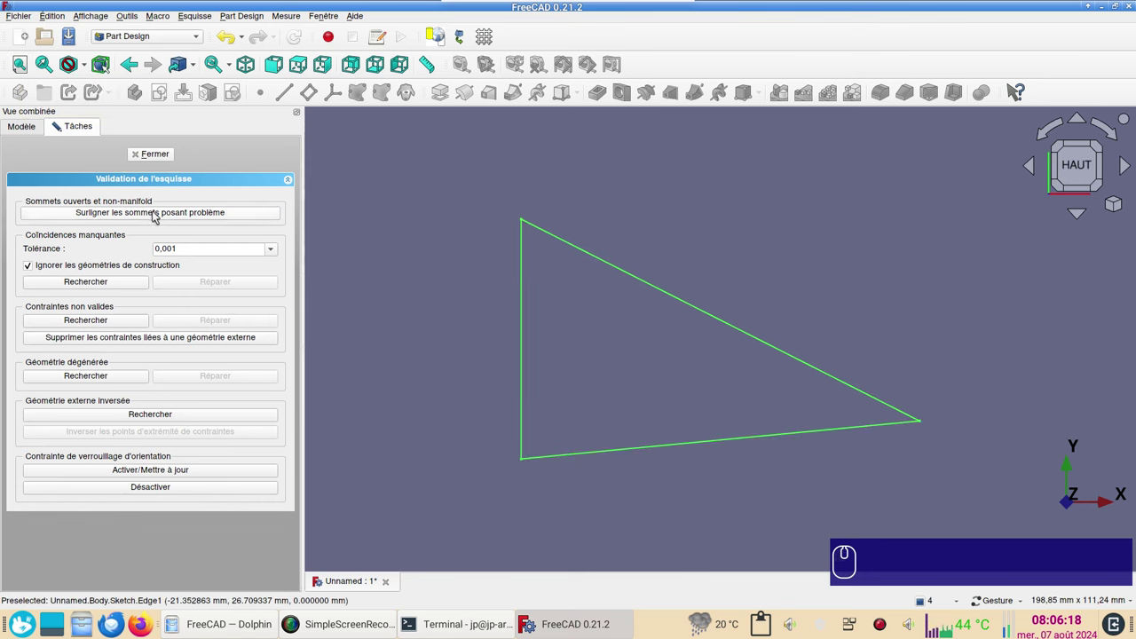
pyautogui.click(158, 214)
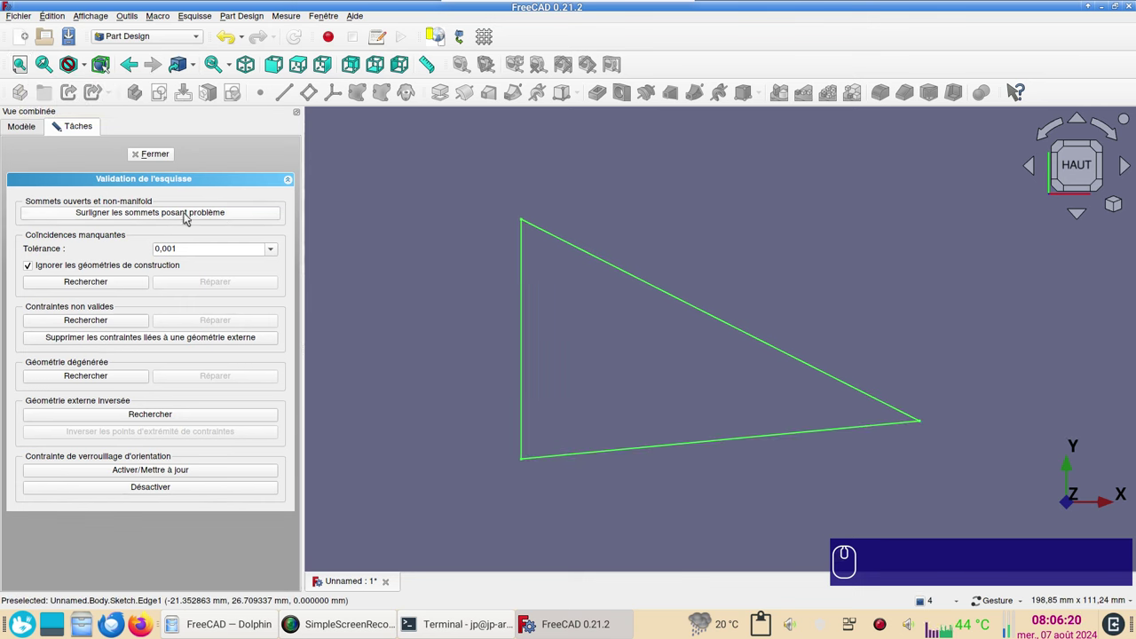
pyautogui.click(156, 155)
# Pad the repaired triangle sketch 10 mm and confirm it from an angled view
pyautogui.click(95, 211)
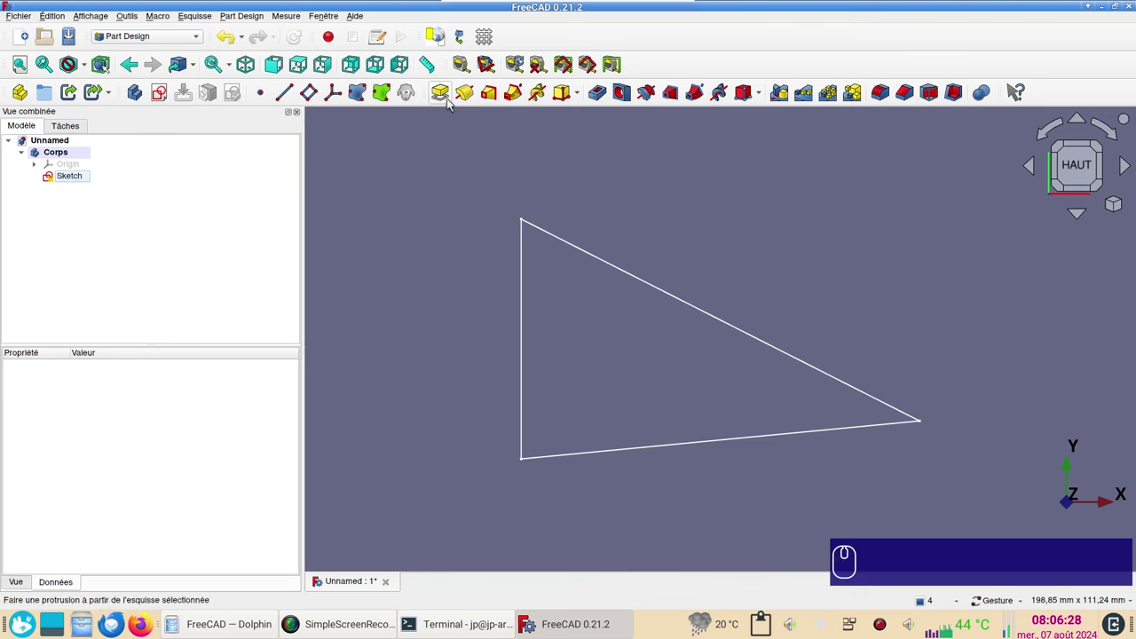
pyautogui.click(442, 95)
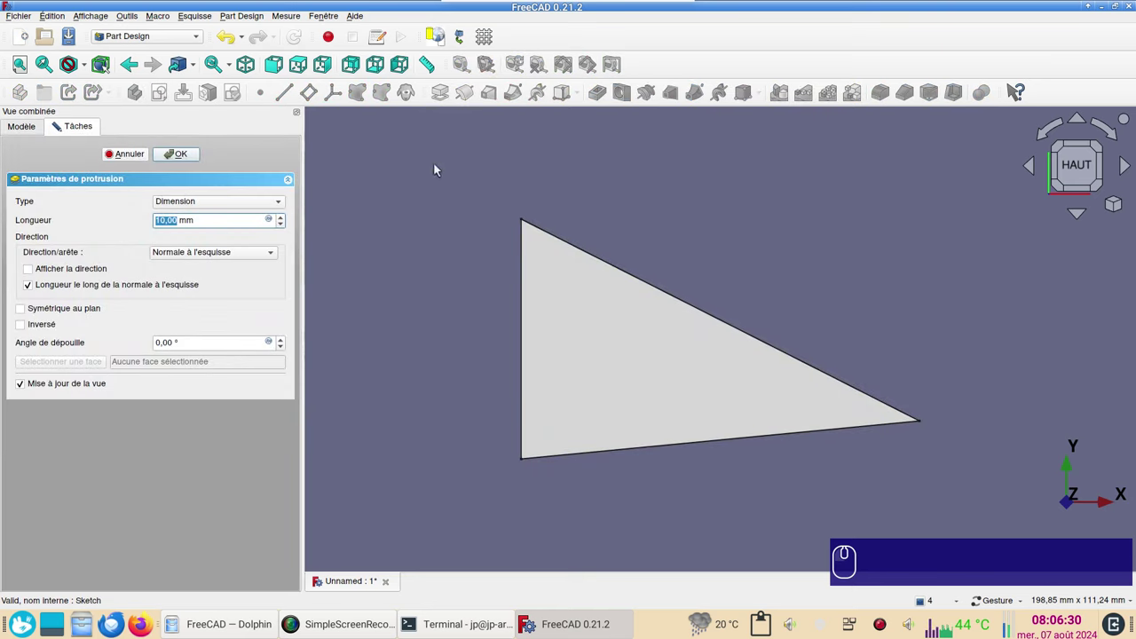
pyautogui.click(1062, 190)
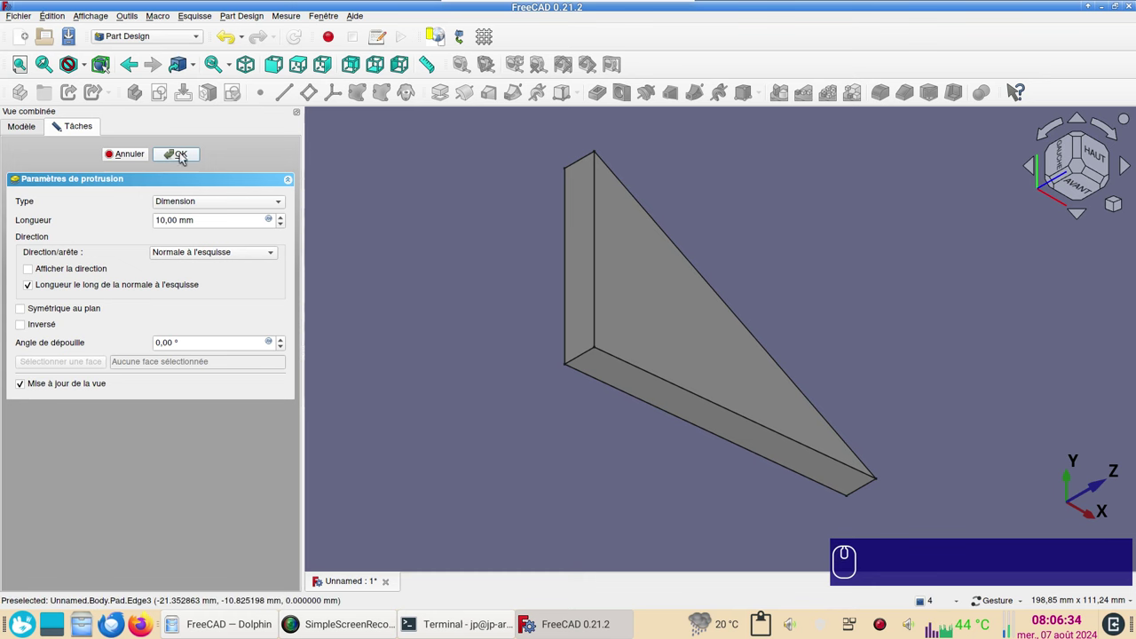
pyautogui.click(185, 157)
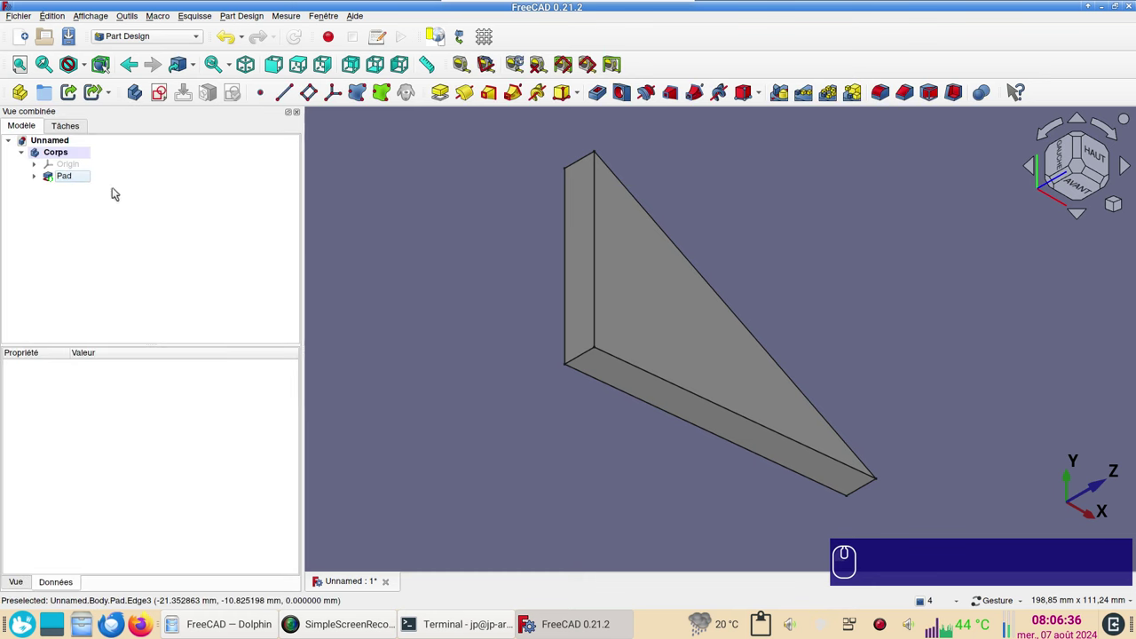
# Delete the Pad feature so only the sketch remains in the body
pyautogui.click(43, 183)
pyautogui.click(85, 178)
pyautogui.press('Delete')
# Remove the top-corner coincidence, drag the line open, close the sketch and start a pad showing no solid
pyautogui.click(84, 181)
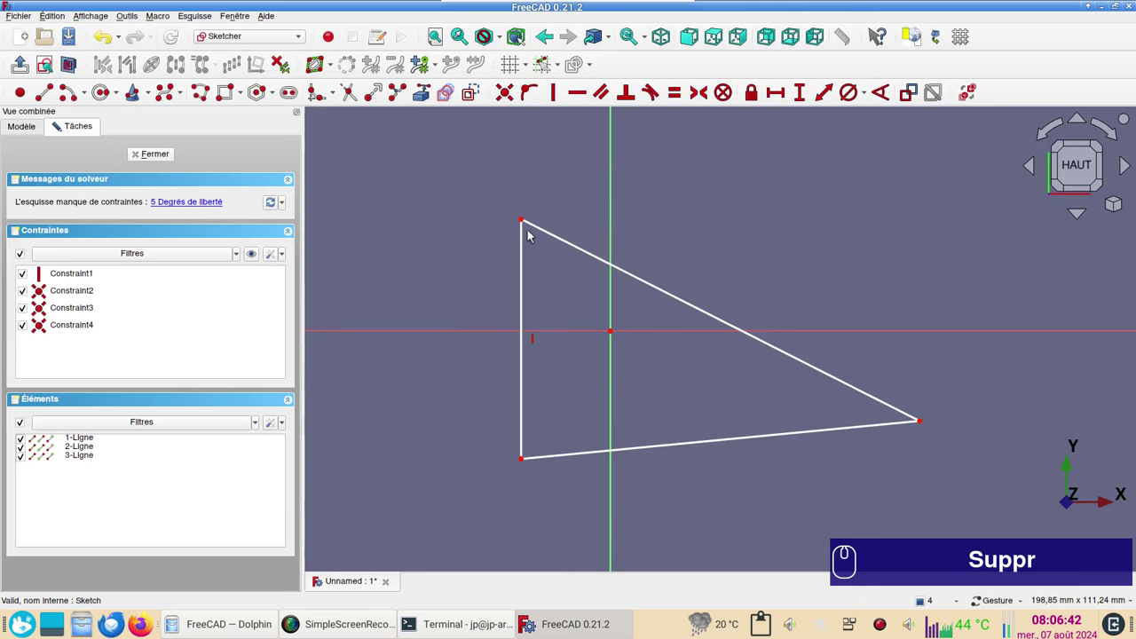
pyautogui.moveTo(511, 204); pyautogui.dragTo(538, 244)
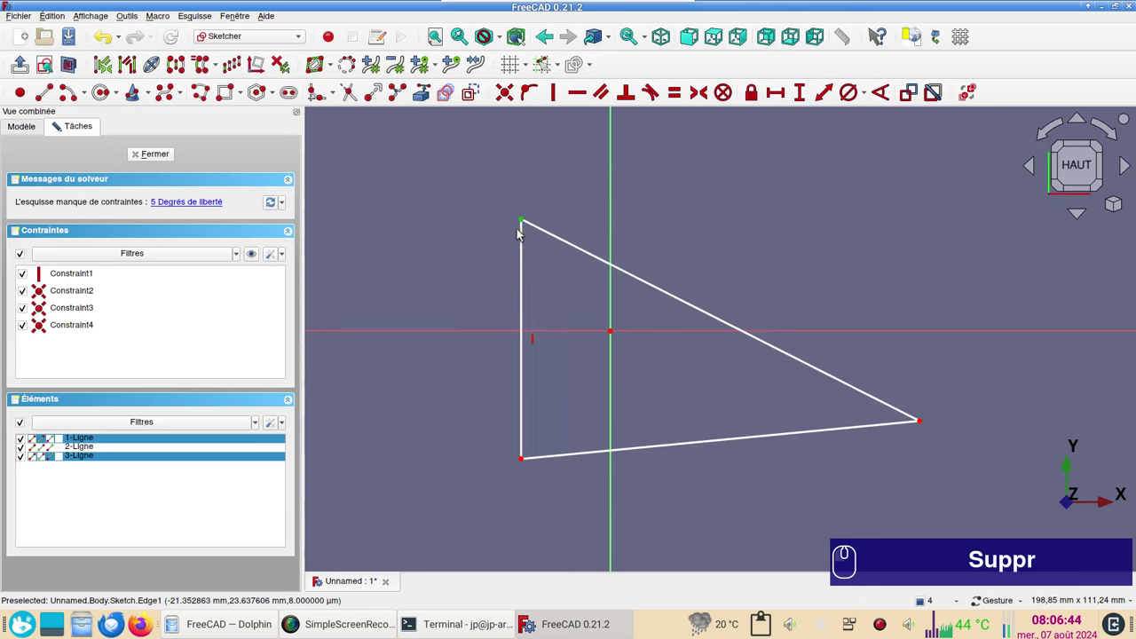
pyautogui.press('Delete')
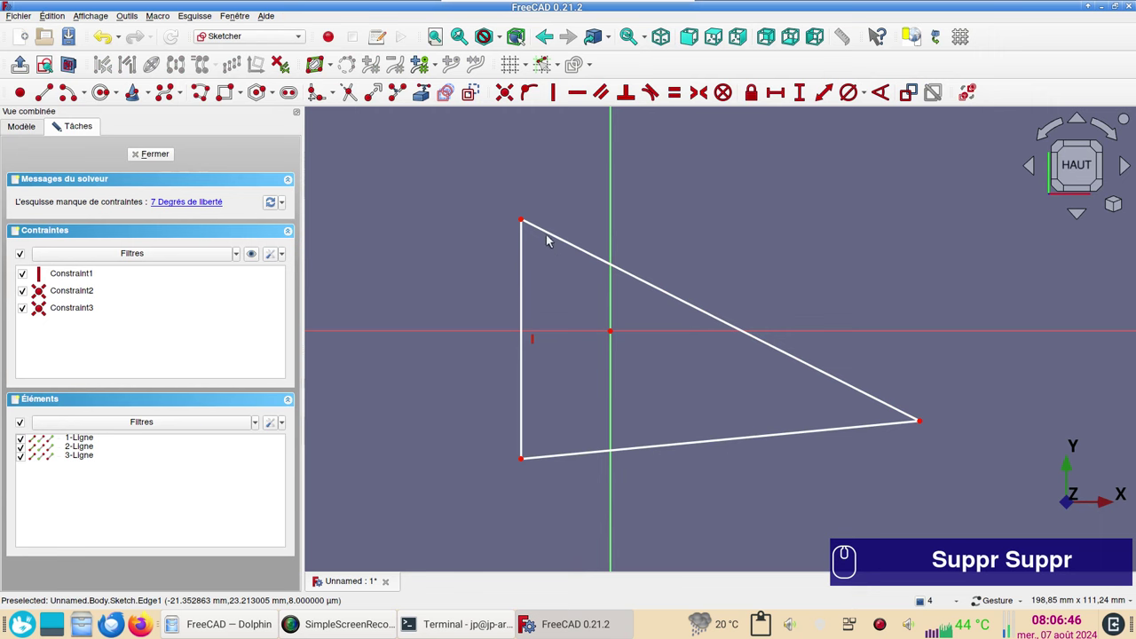
pyautogui.moveTo(550, 233); pyautogui.dragTo(531, 237)
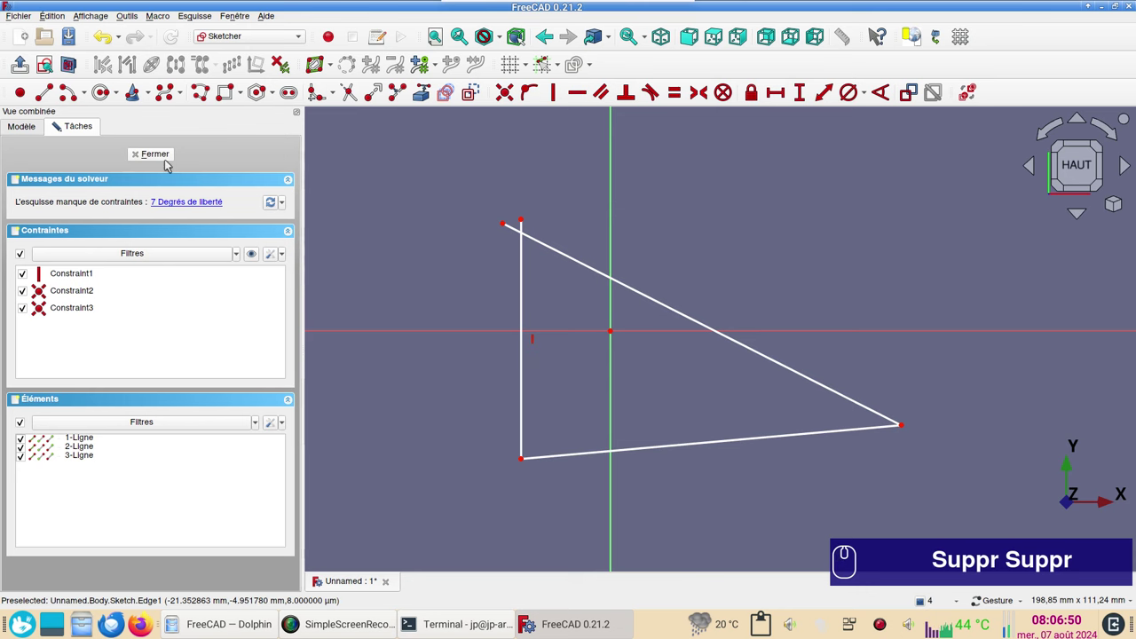
pyautogui.click(165, 152)
pyautogui.click(454, 95)
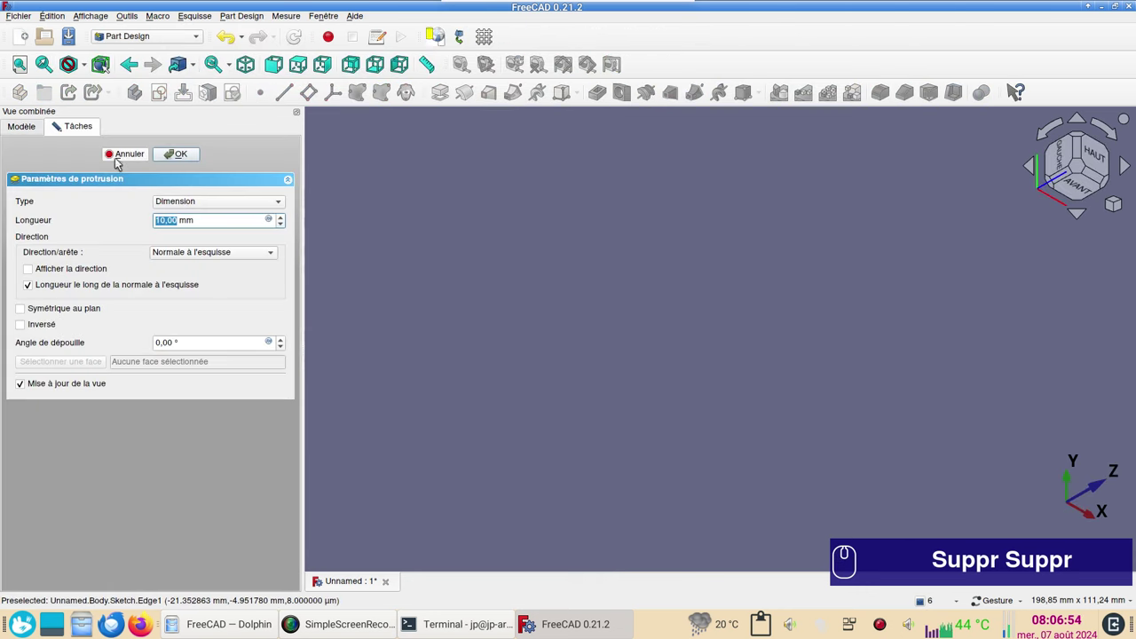
# Cancel the empty pad and draw a short line bridging the gap at the top corner
pyautogui.click(118, 158)
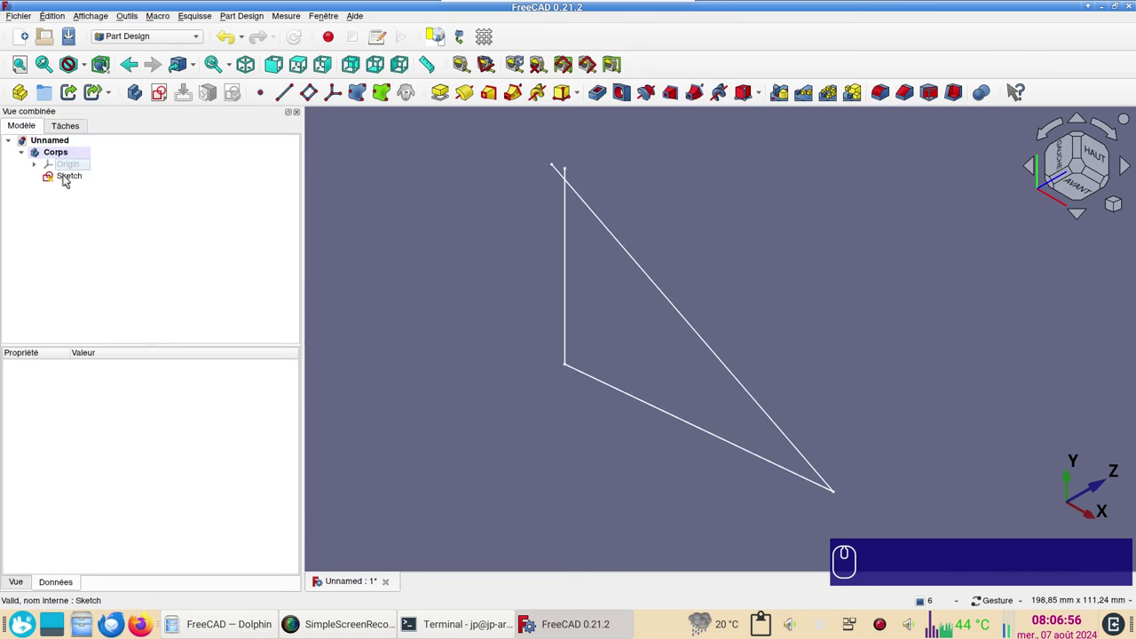
pyautogui.click(68, 180)
pyautogui.click(69, 179)
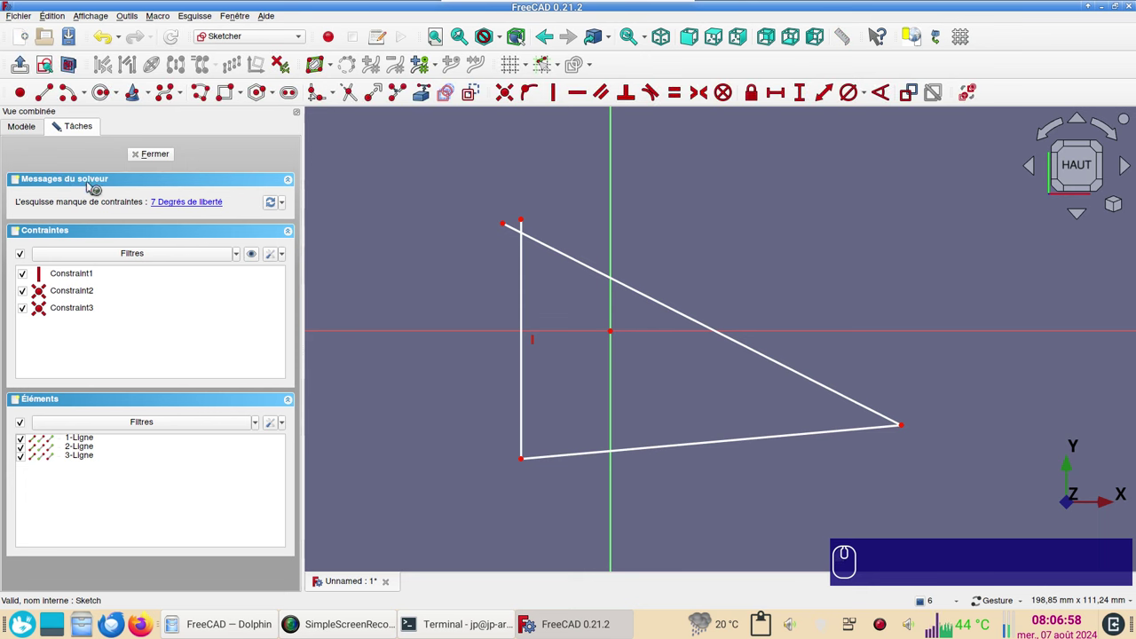
pyautogui.scroll(3)
pyautogui.click(57, 103)
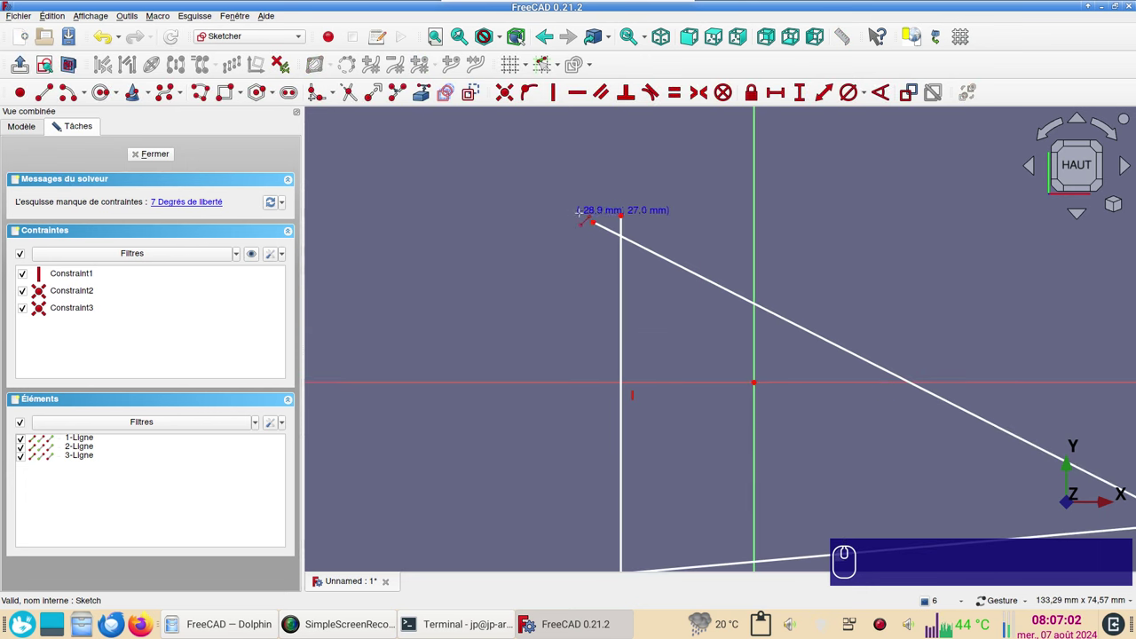
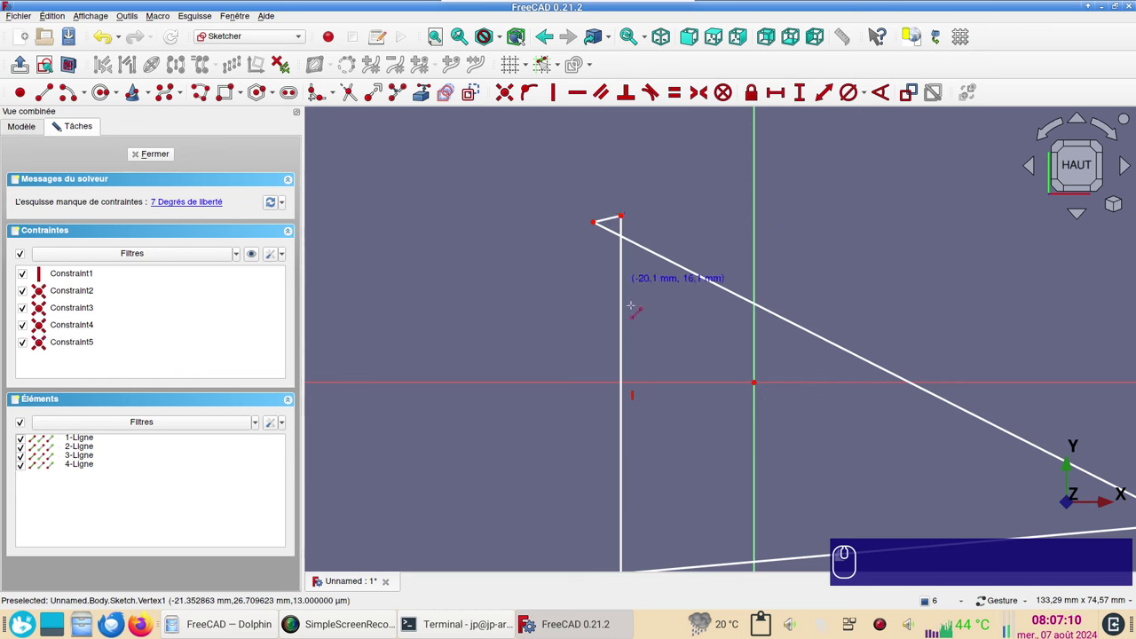
pyautogui.scroll(3)
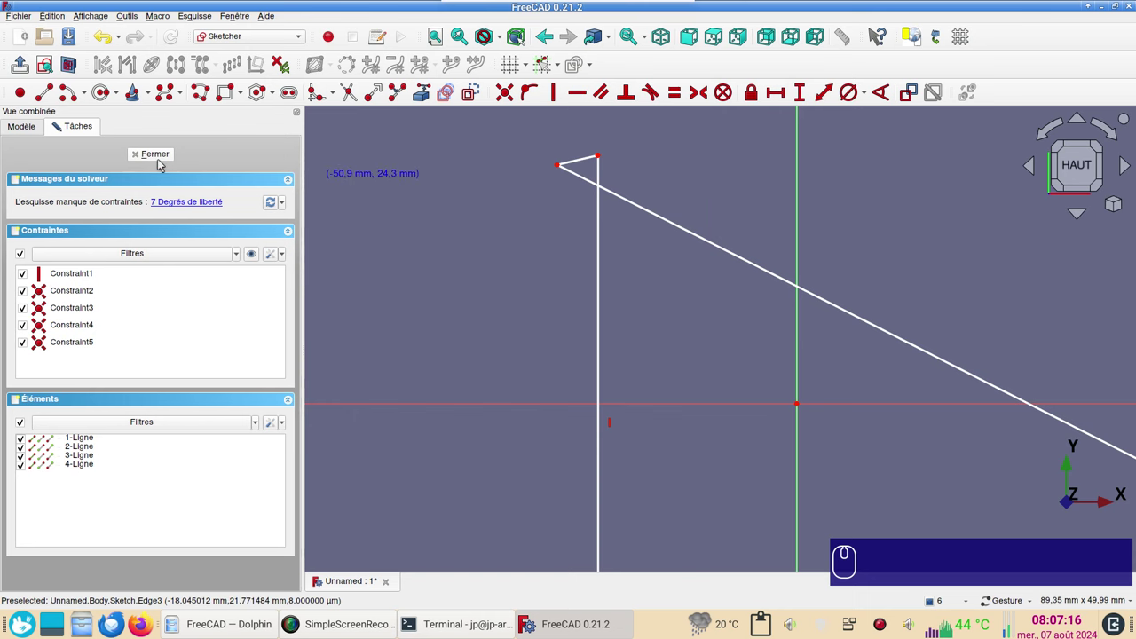
# Pad the four-line sketch, inspect the broken sheet-like preview and cancel it
pyautogui.click(164, 163)
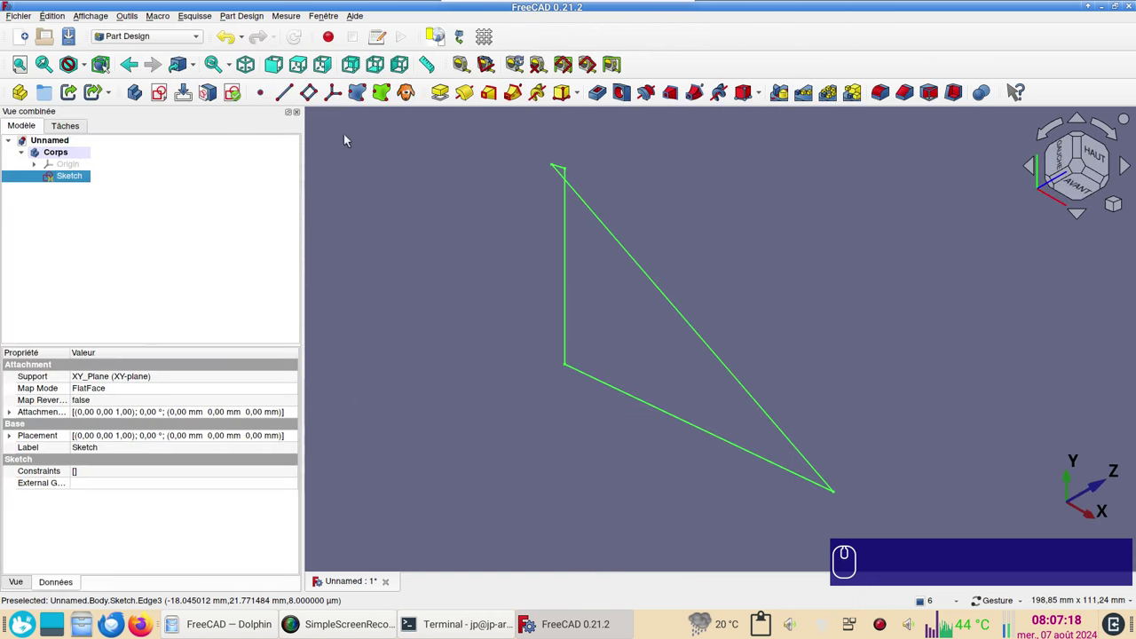
pyautogui.click(446, 104)
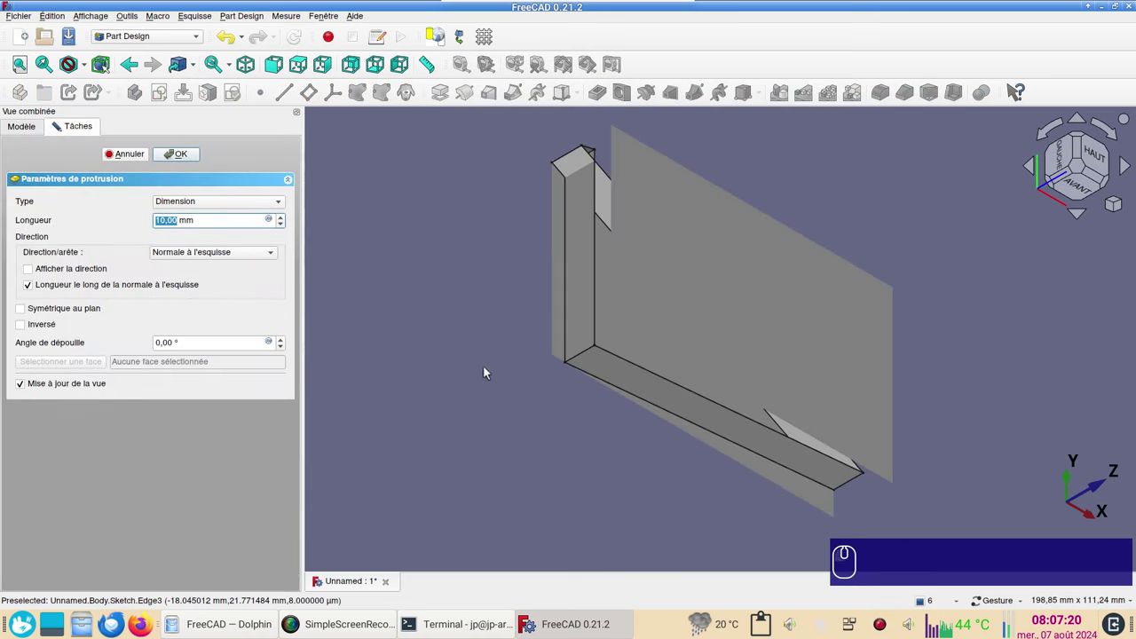
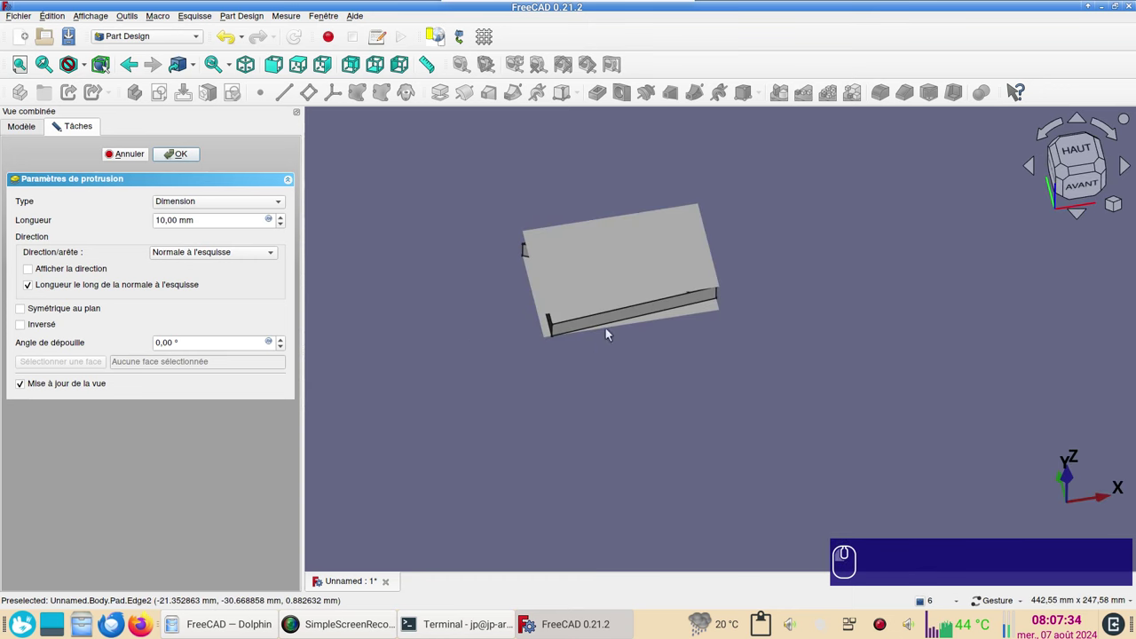
pyautogui.moveTo(669, 397); pyautogui.dragTo(583, 402)
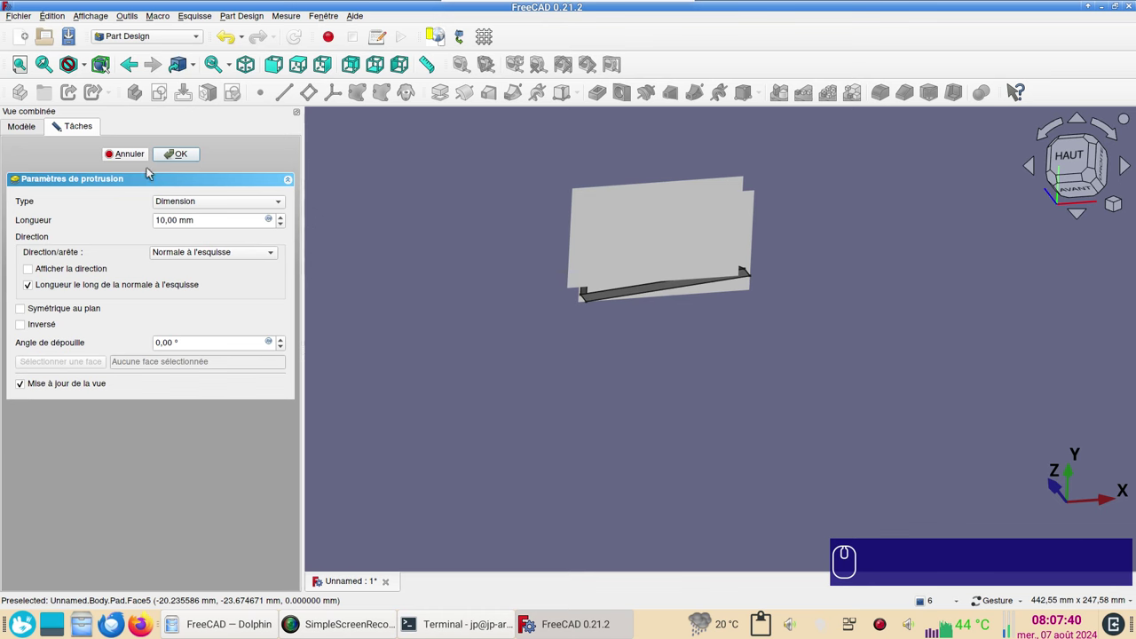
pyautogui.click(143, 155)
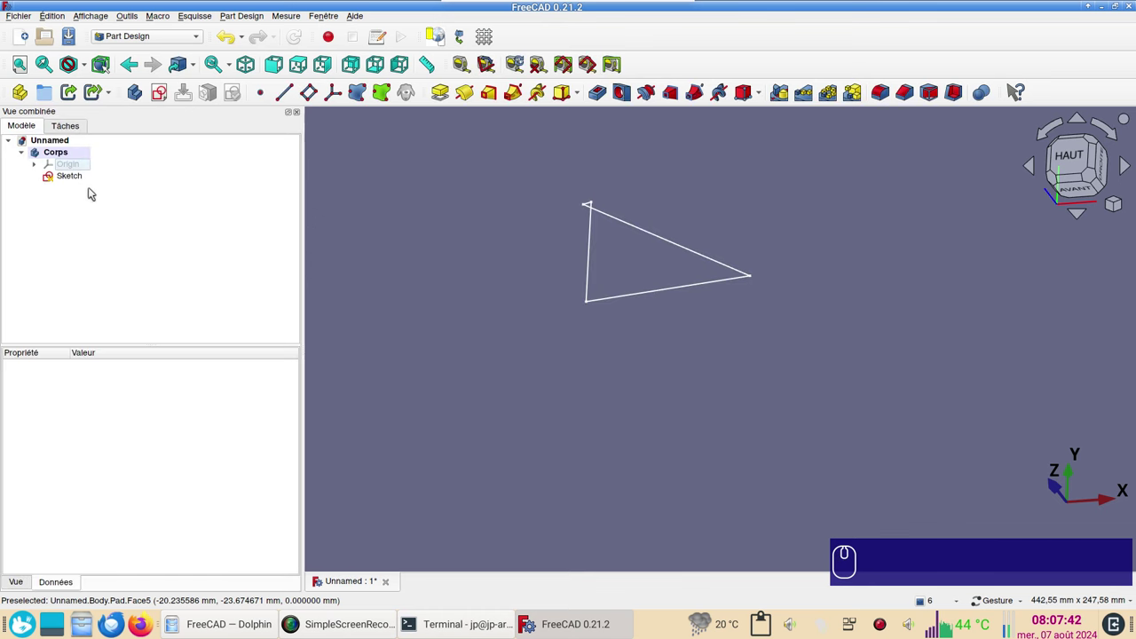
# Snap the short line's end onto the diagonal's end, preview a clean triangular pad, then cancel it
pyautogui.doubleClick(81, 185)
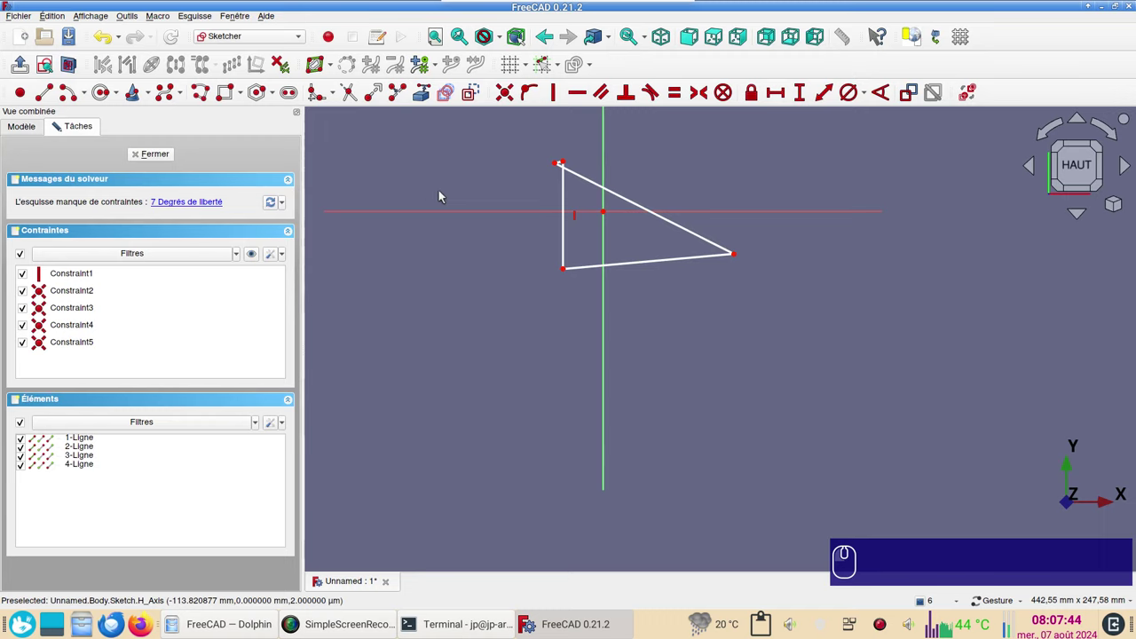
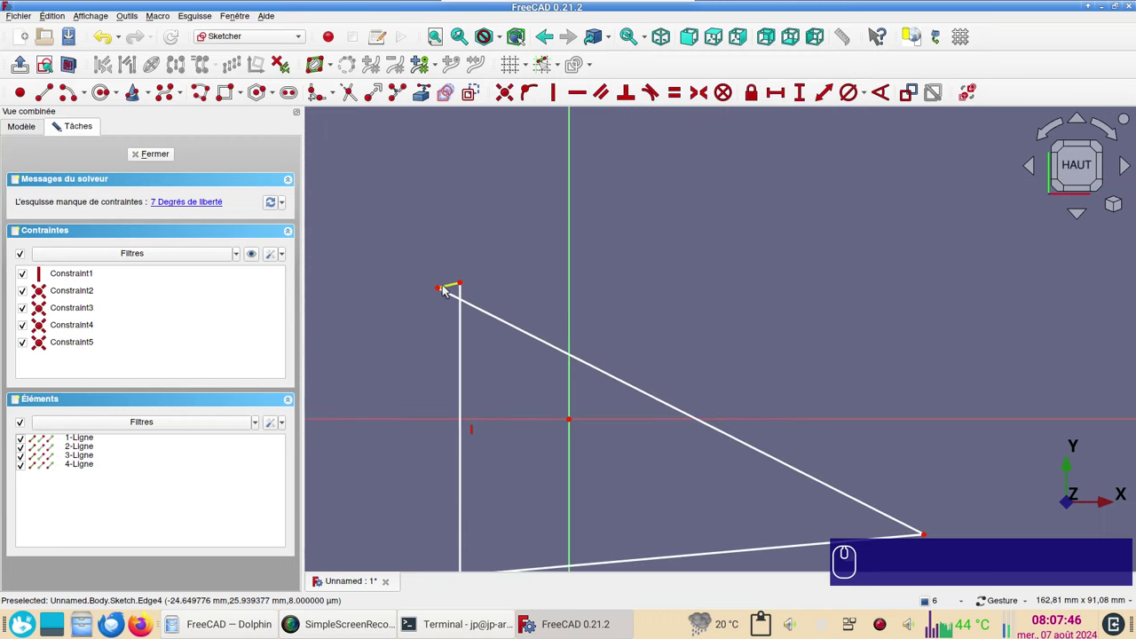
pyautogui.moveTo(444, 288); pyautogui.dragTo(497, 271)
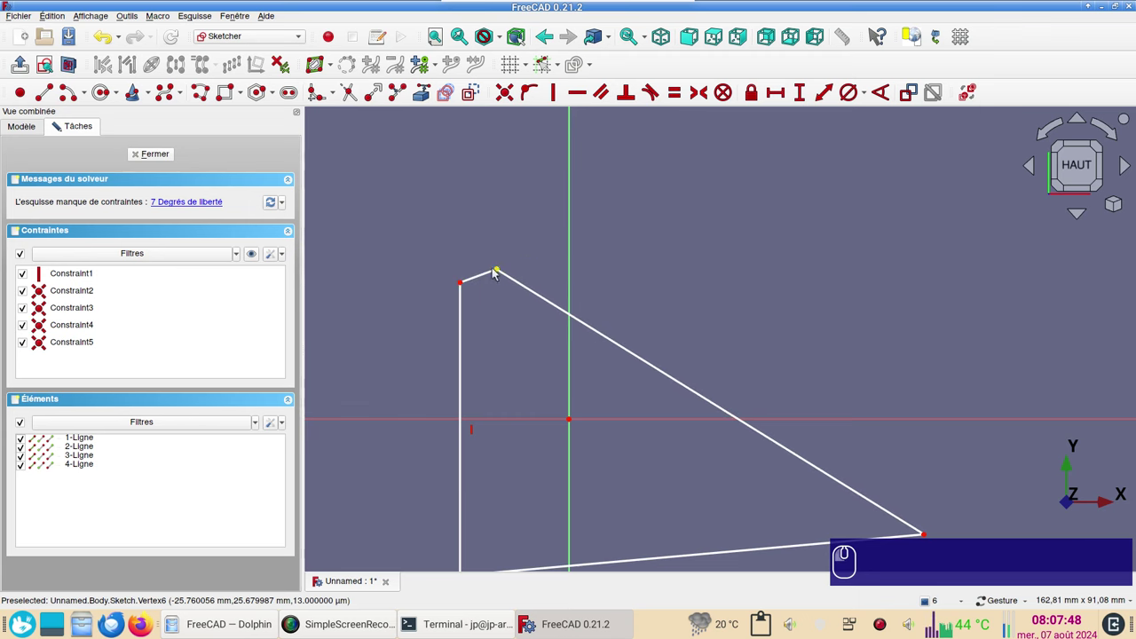
pyautogui.click(149, 158)
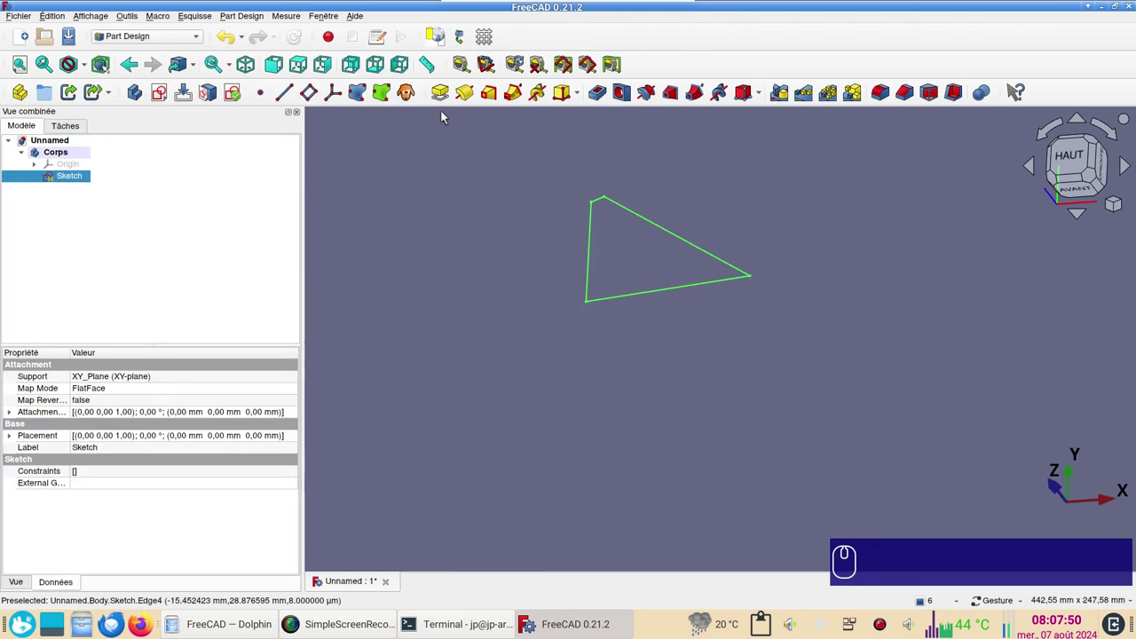
pyautogui.click(450, 97)
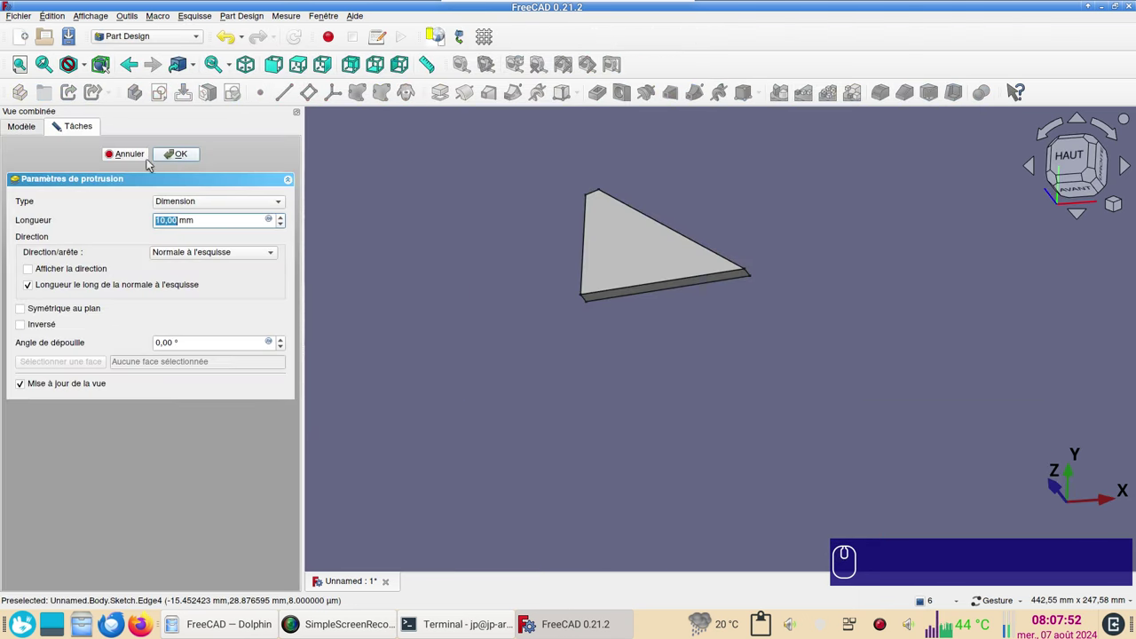
pyautogui.click(127, 157)
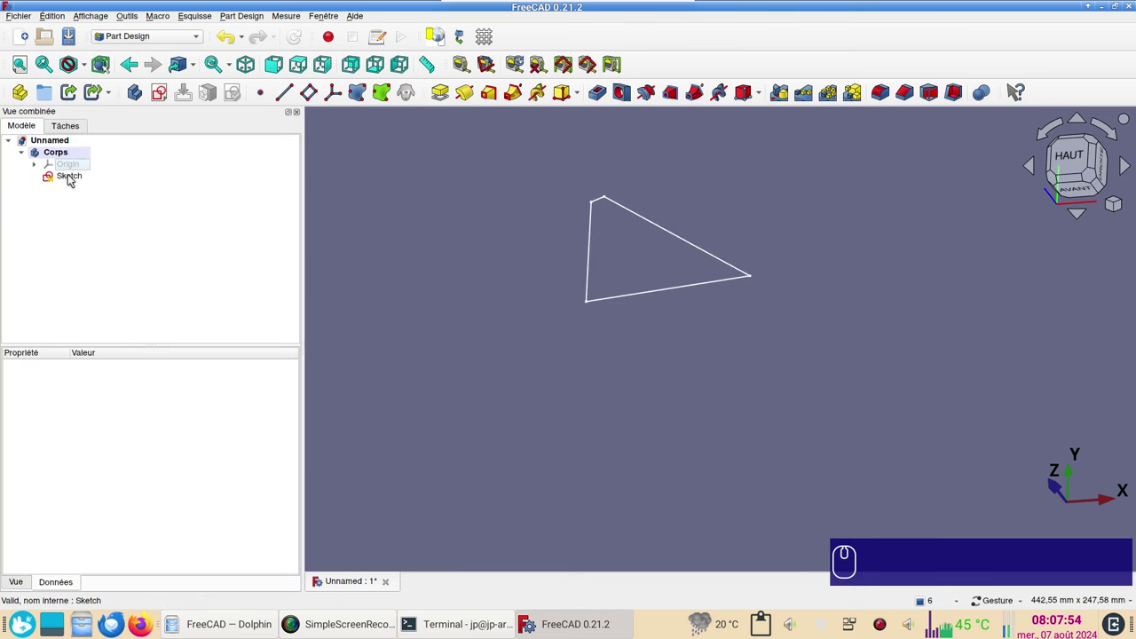
# Edit the sketch and draw a fifth short line at the top corner
pyautogui.click(73, 179)
pyautogui.click(332, 229)
pyautogui.scroll(3)
pyautogui.moveTo(593, 230); pyautogui.dragTo(601, 461)
pyautogui.rightClick(610, 347)
pyautogui.scroll(3)
pyautogui.click(608, 300)
pyautogui.rightClick(608, 354)
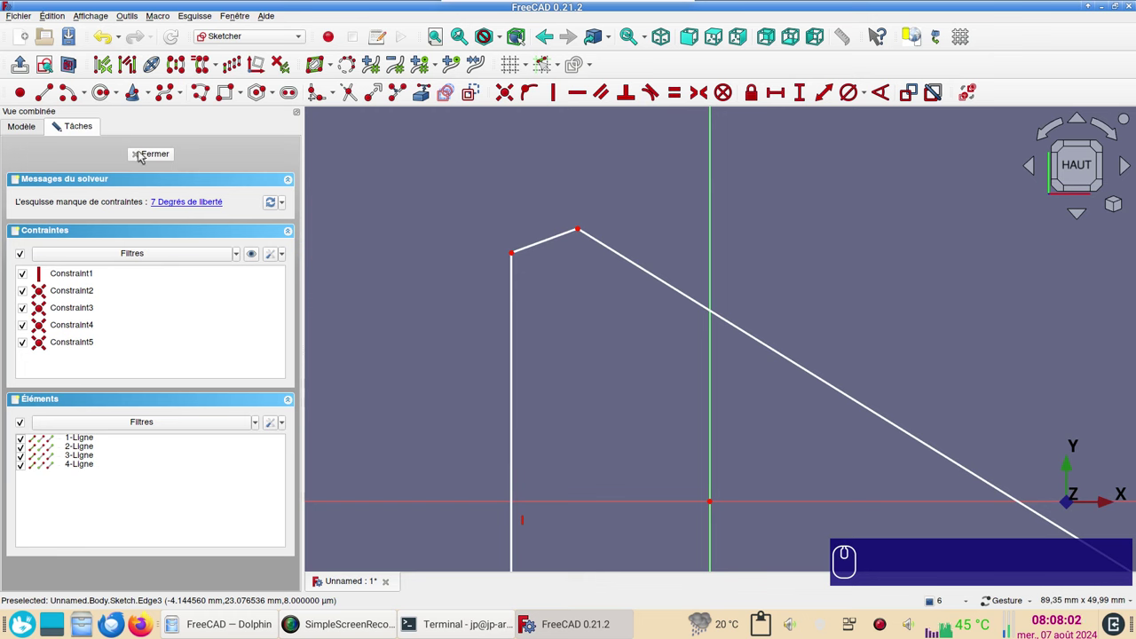
pyautogui.click(53, 102)
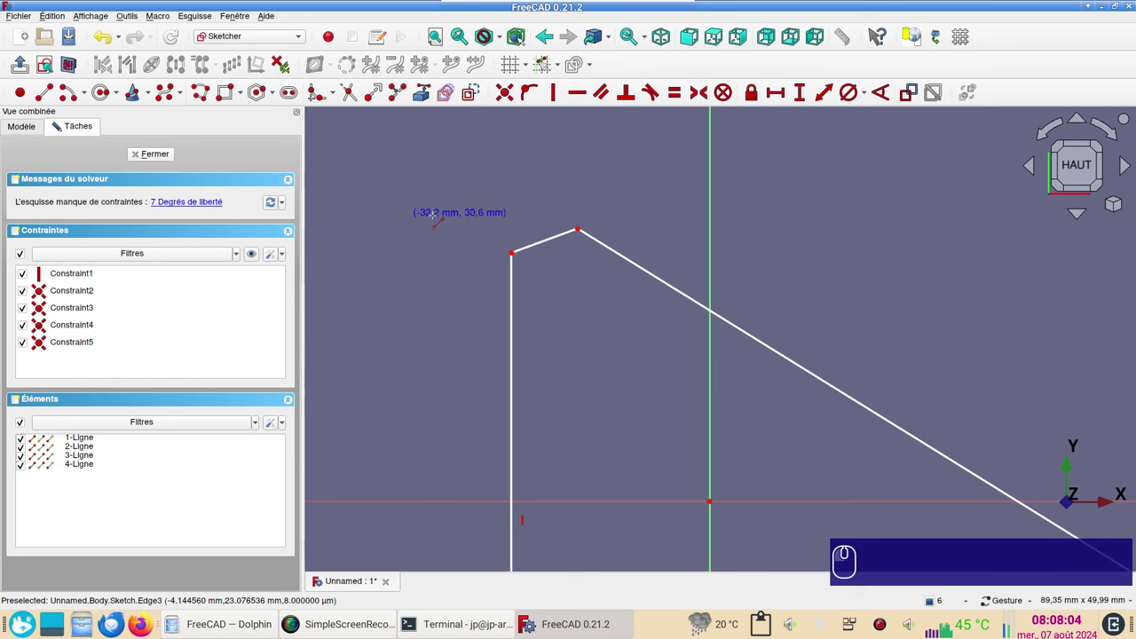
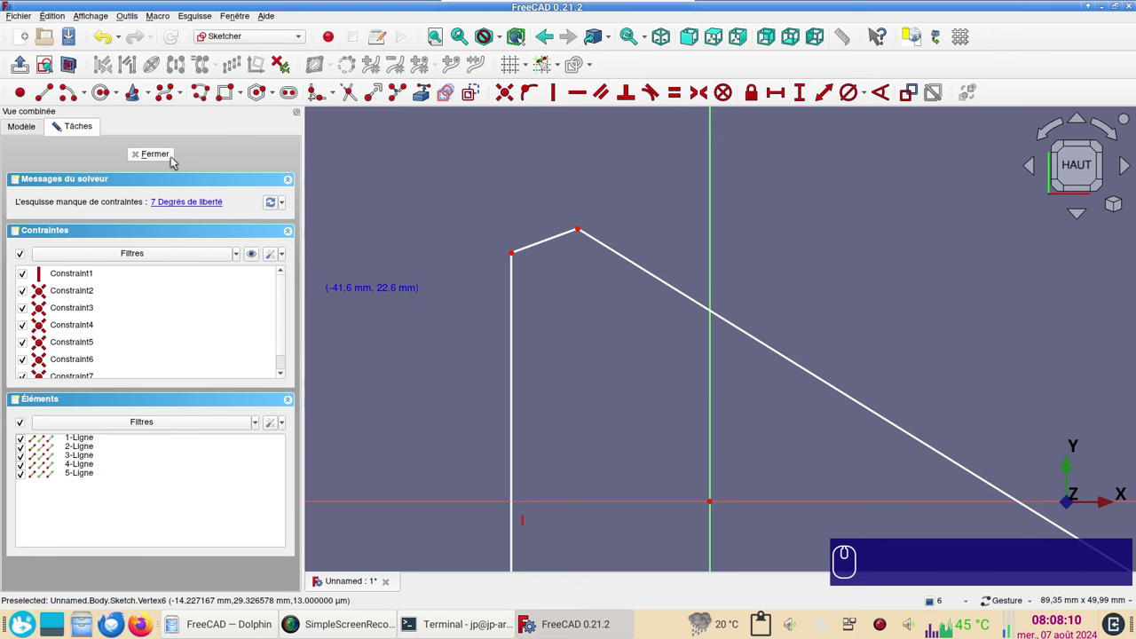
# Leave the sketch, attempt a pad that shows no solid and cancel it
pyautogui.click(175, 161)
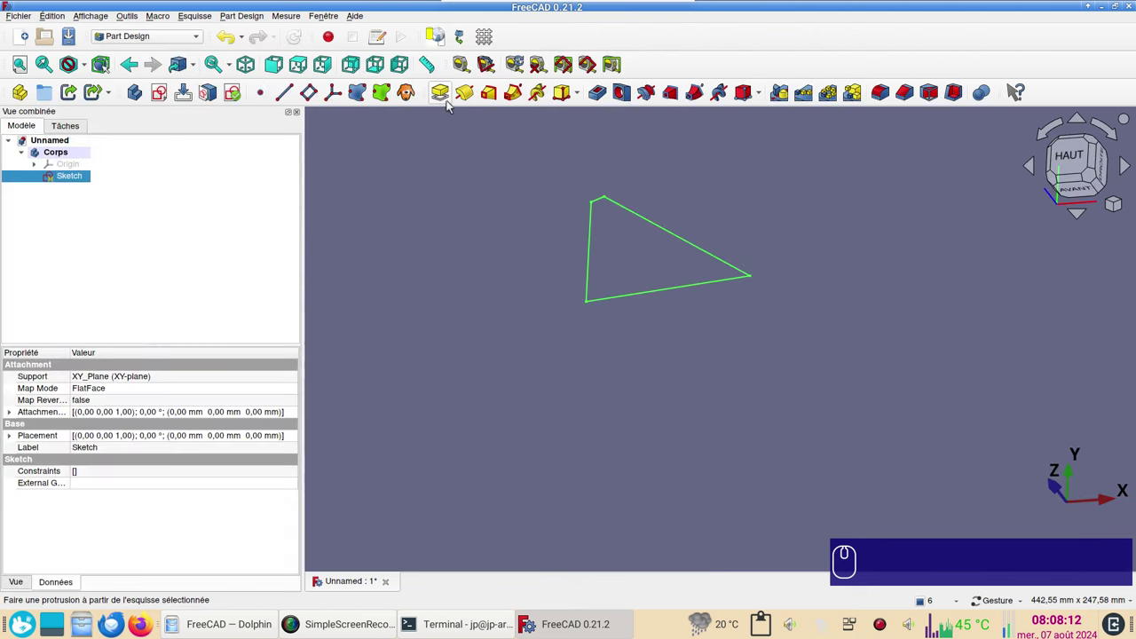
pyautogui.click(446, 101)
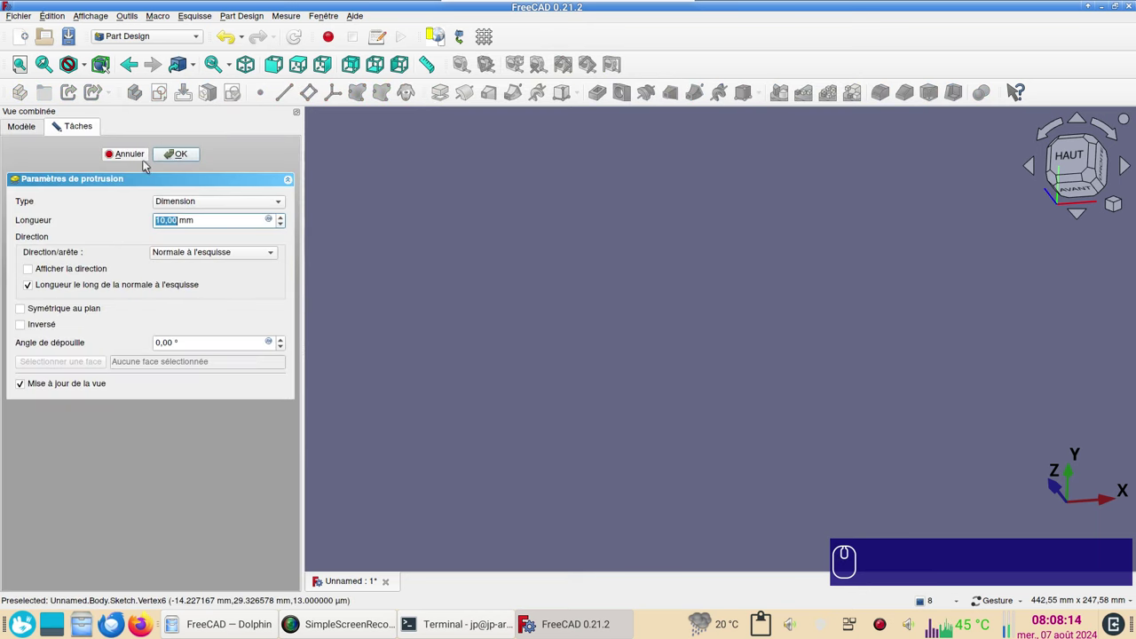
pyautogui.click(141, 160)
pyautogui.click(81, 182)
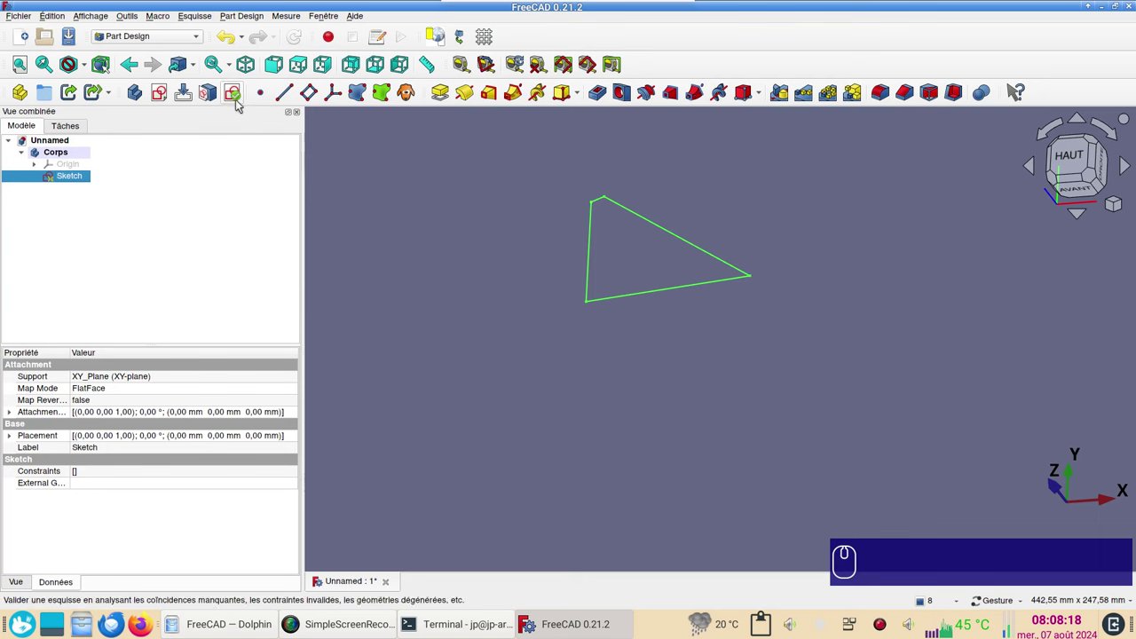
pyautogui.click(240, 104)
pyautogui.click(221, 214)
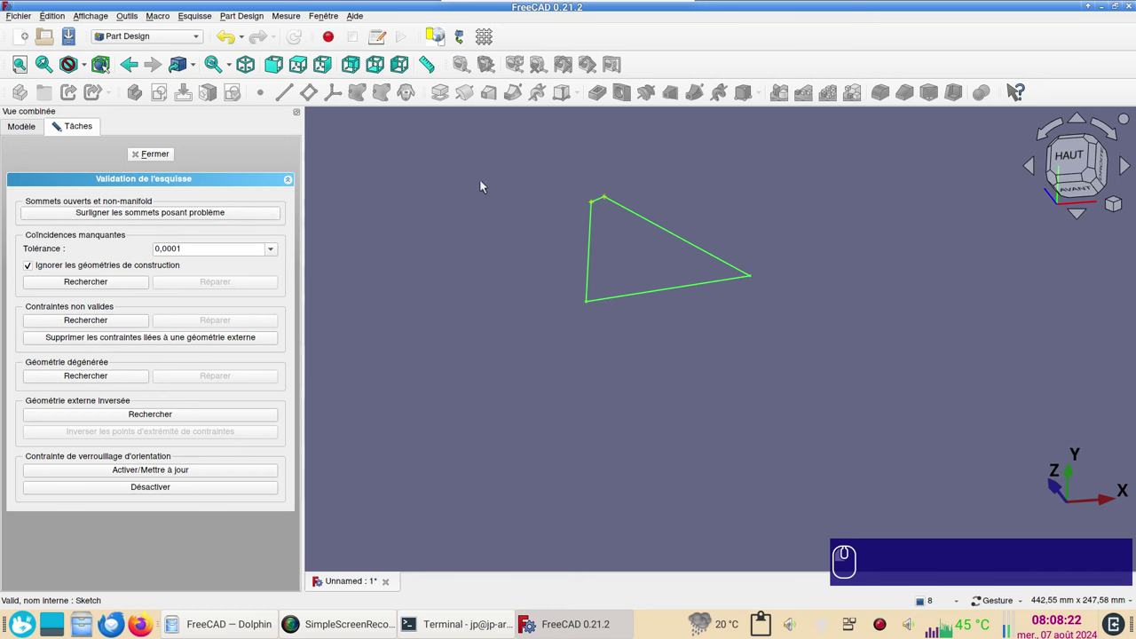
pyautogui.scroll(3)
pyautogui.scroll(3)
pyautogui.scroll(3)
pyautogui.click(634, 230)
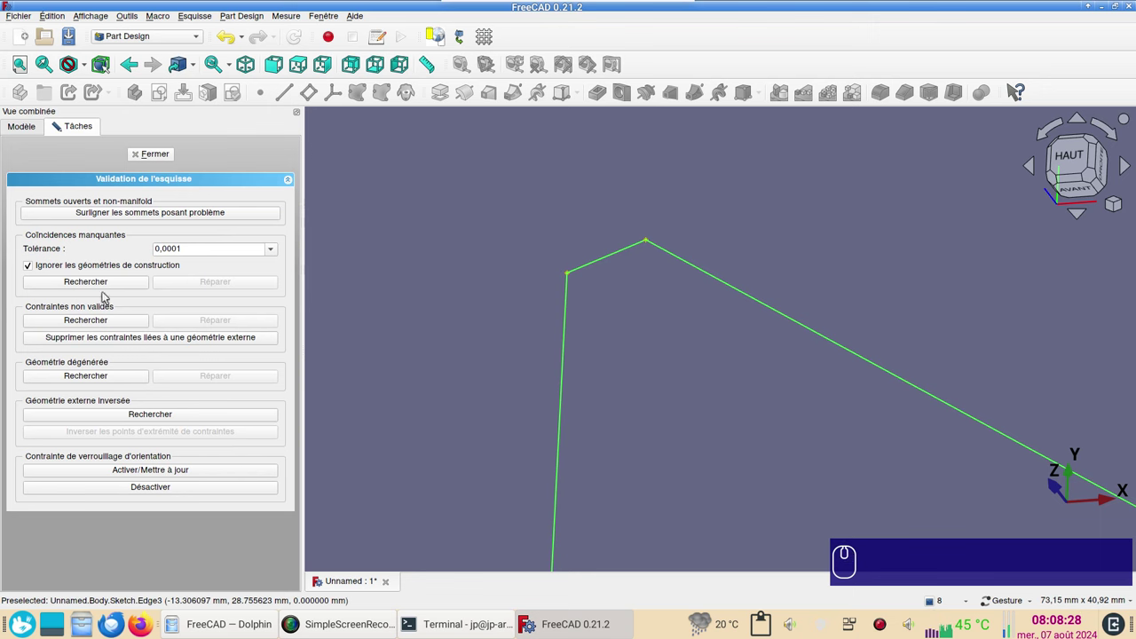
pyautogui.click(110, 284)
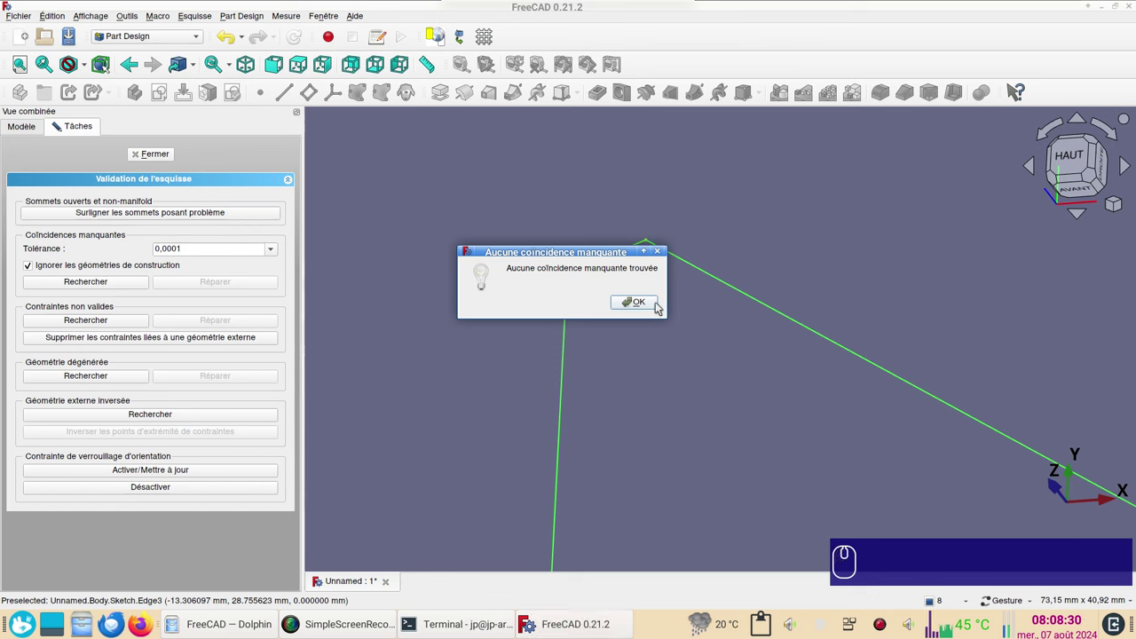
pyautogui.click(640, 310)
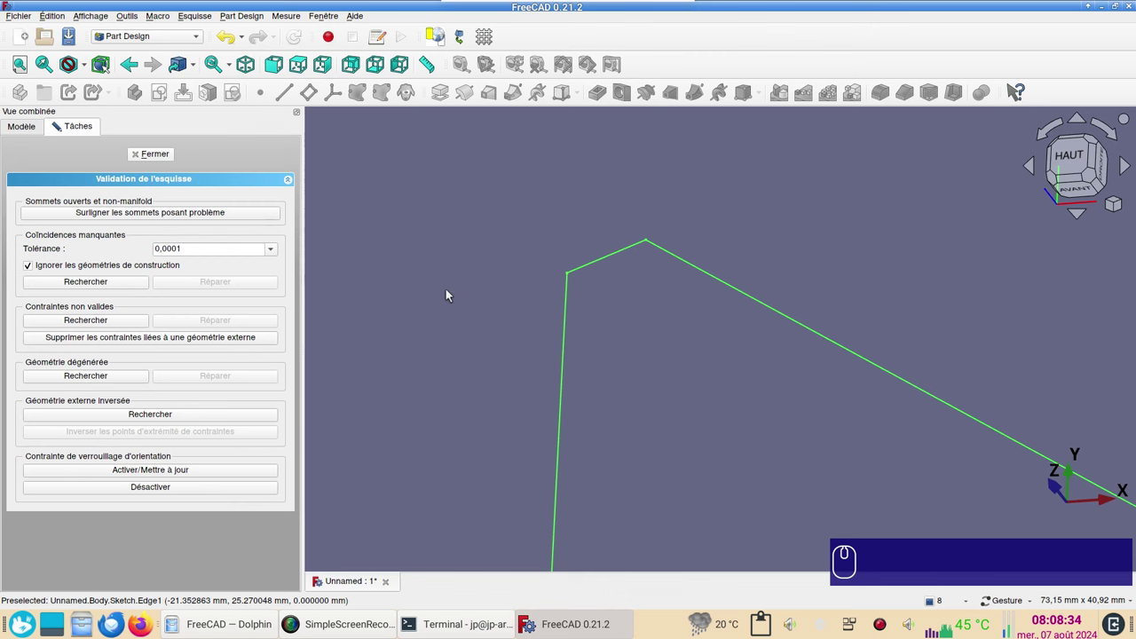
pyautogui.click(169, 156)
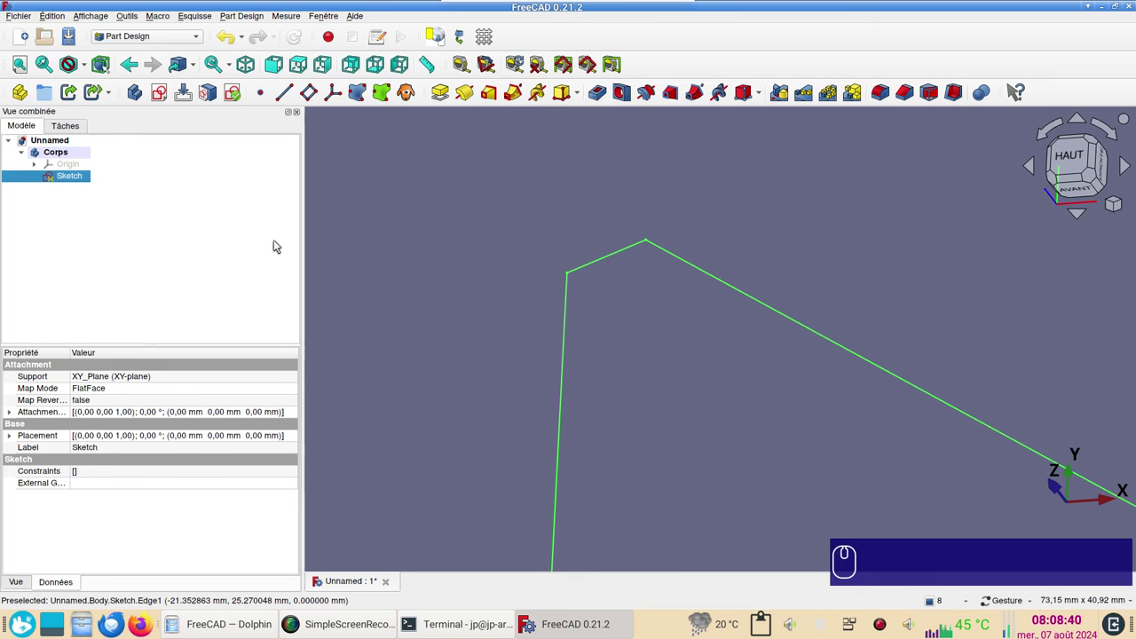
# Edit the sketch and select its four outline lines one by one
pyautogui.scroll(-3)
pyautogui.scroll(-3)
pyautogui.doubleClick(81, 179)
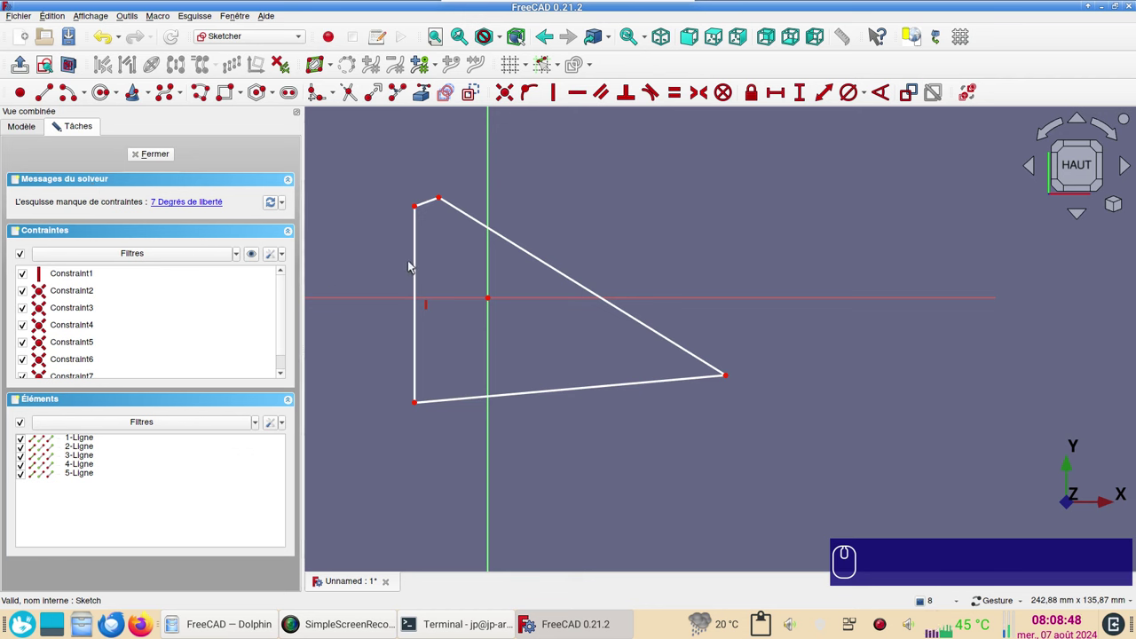
pyautogui.click(419, 267)
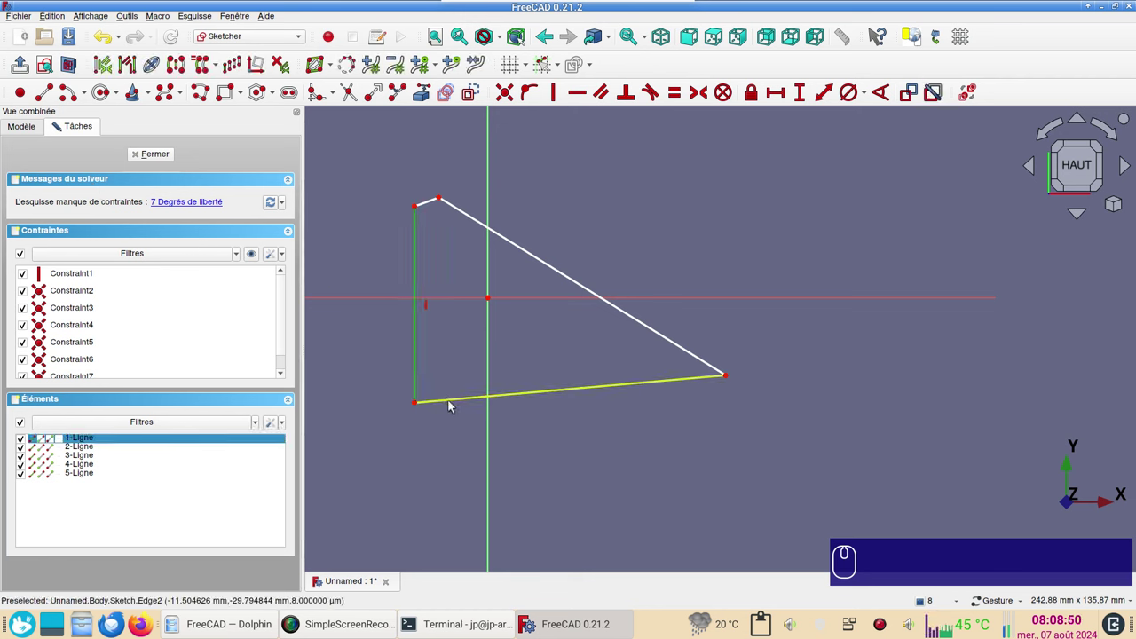
pyautogui.click(447, 403)
pyautogui.click(646, 326)
pyautogui.click(434, 201)
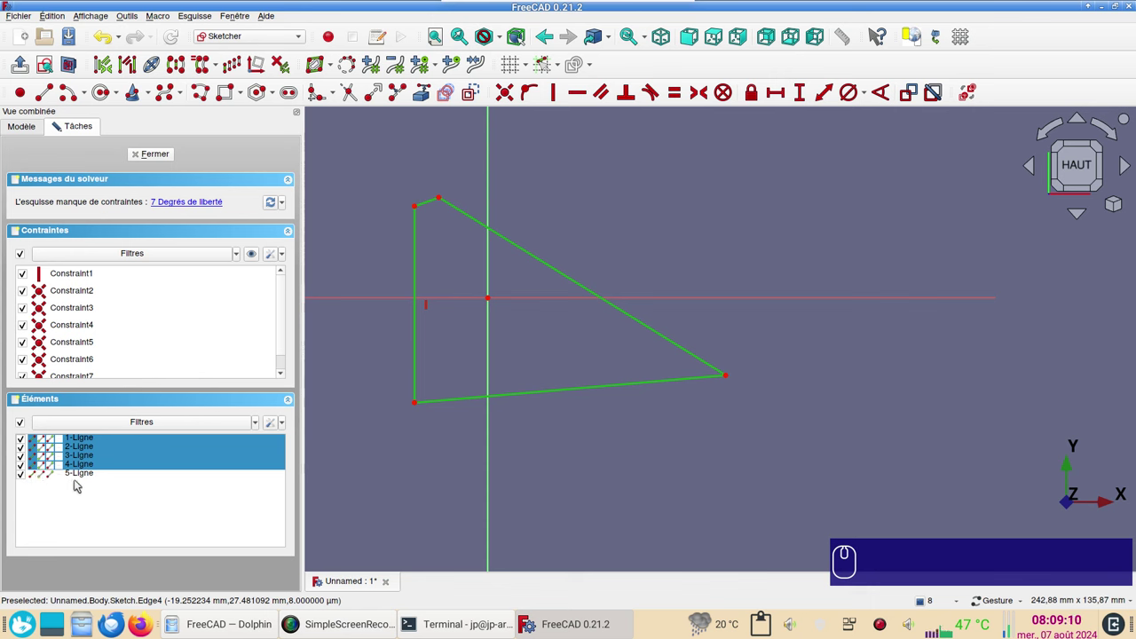
# Select only 5-Ligne in Éléments and delete it, leaving four lines
pyautogui.click(82, 478)
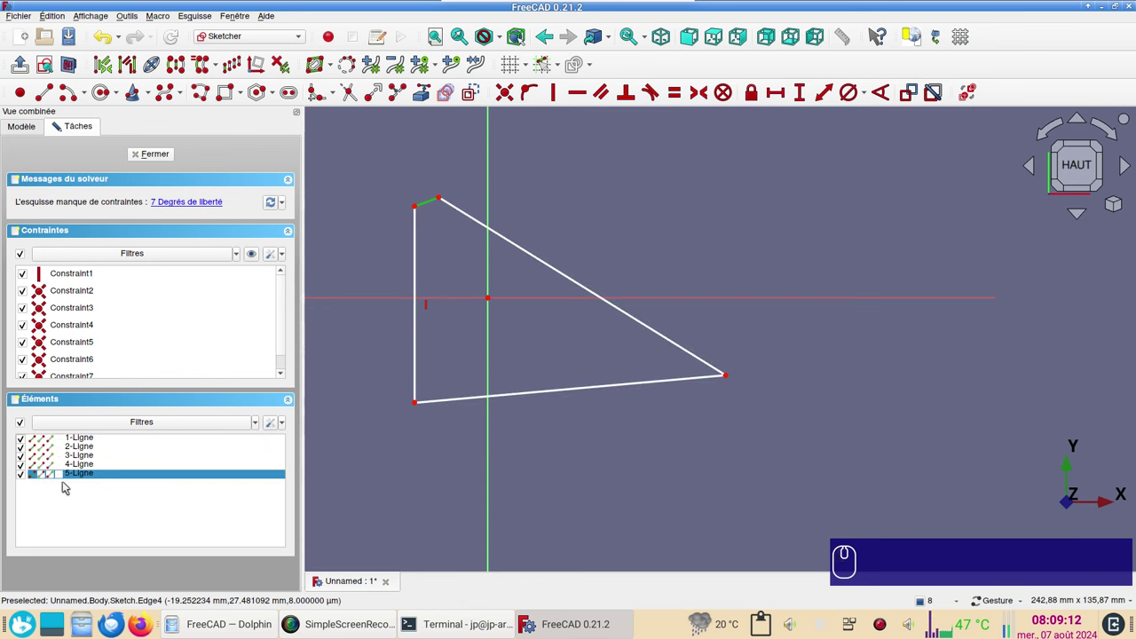
pyautogui.press('Delete')
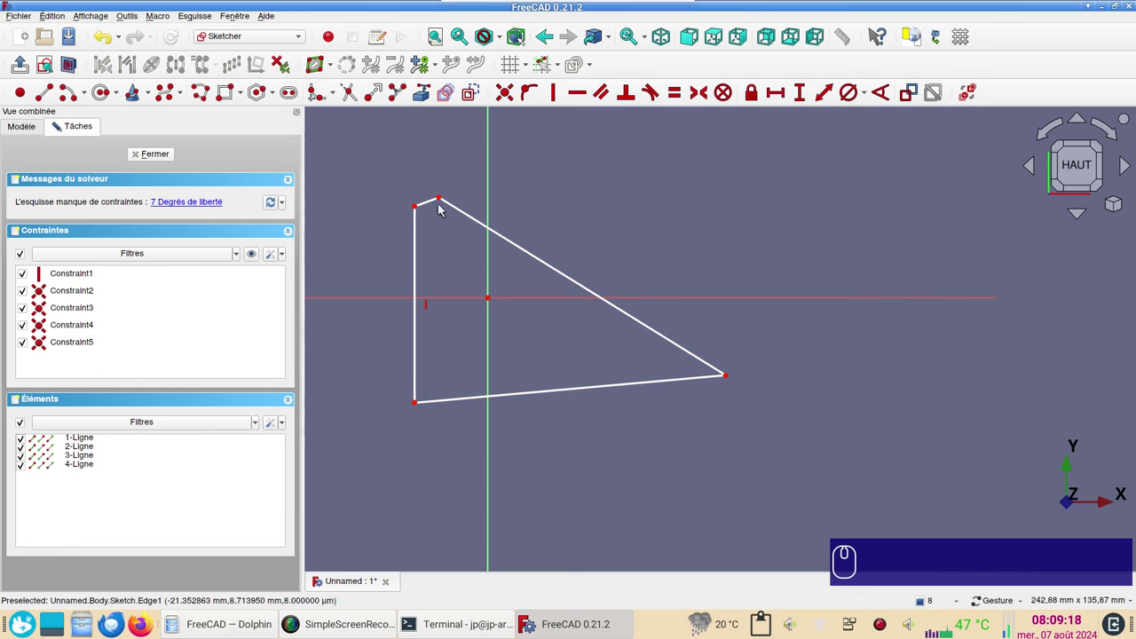
# Leave the sketch and pad the four-line sketch into a 10 mm solid slab
pyautogui.click(165, 159)
pyautogui.click(450, 94)
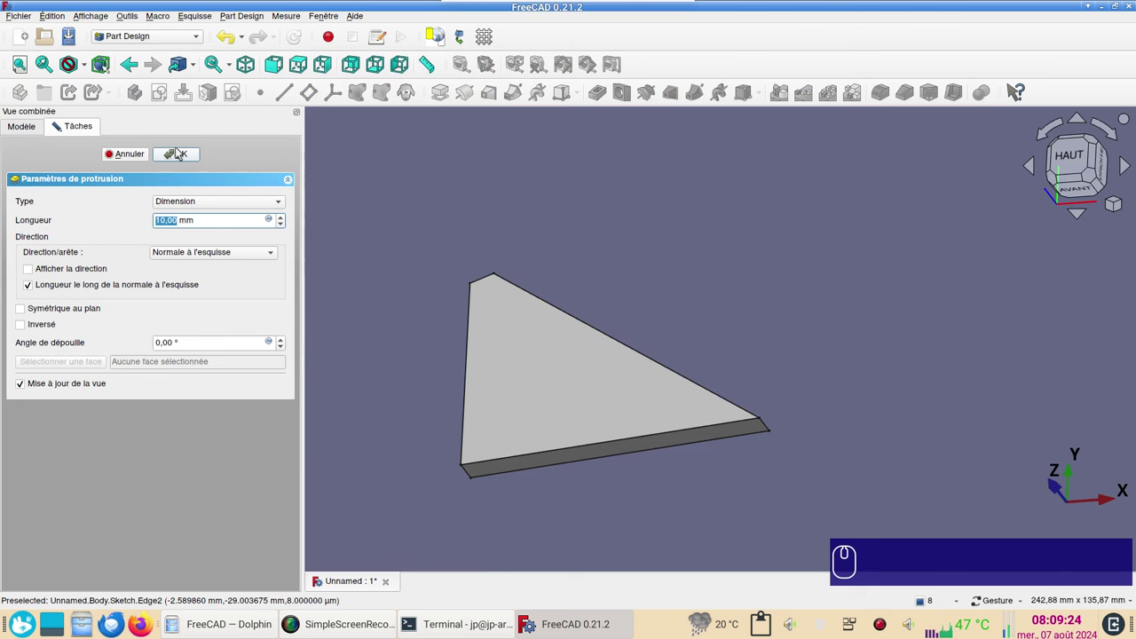
pyautogui.click(183, 150)
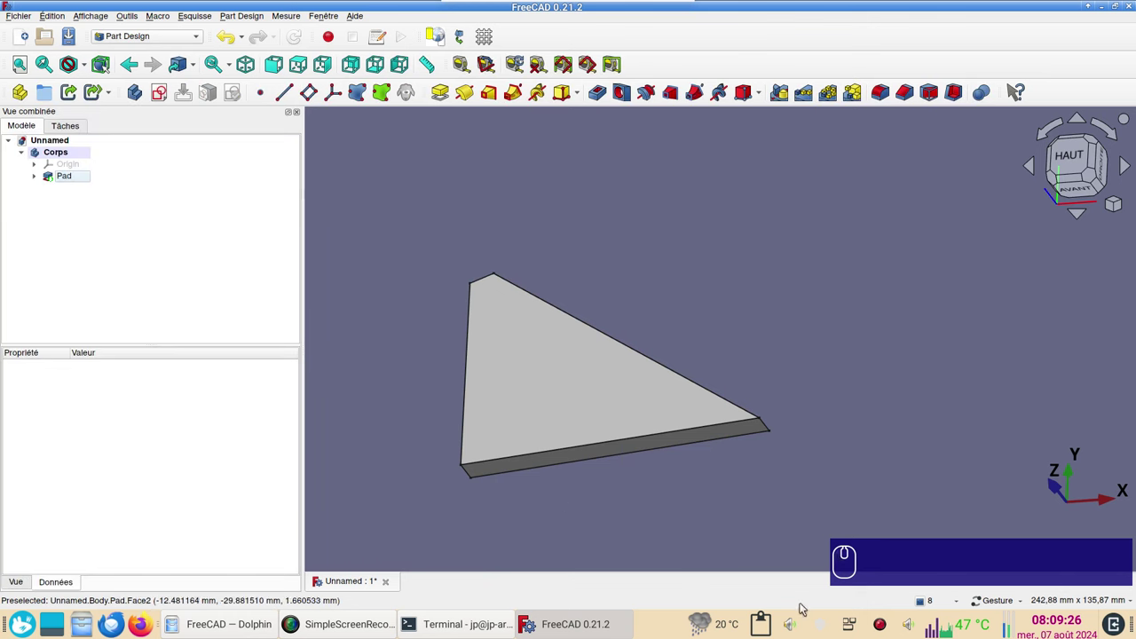
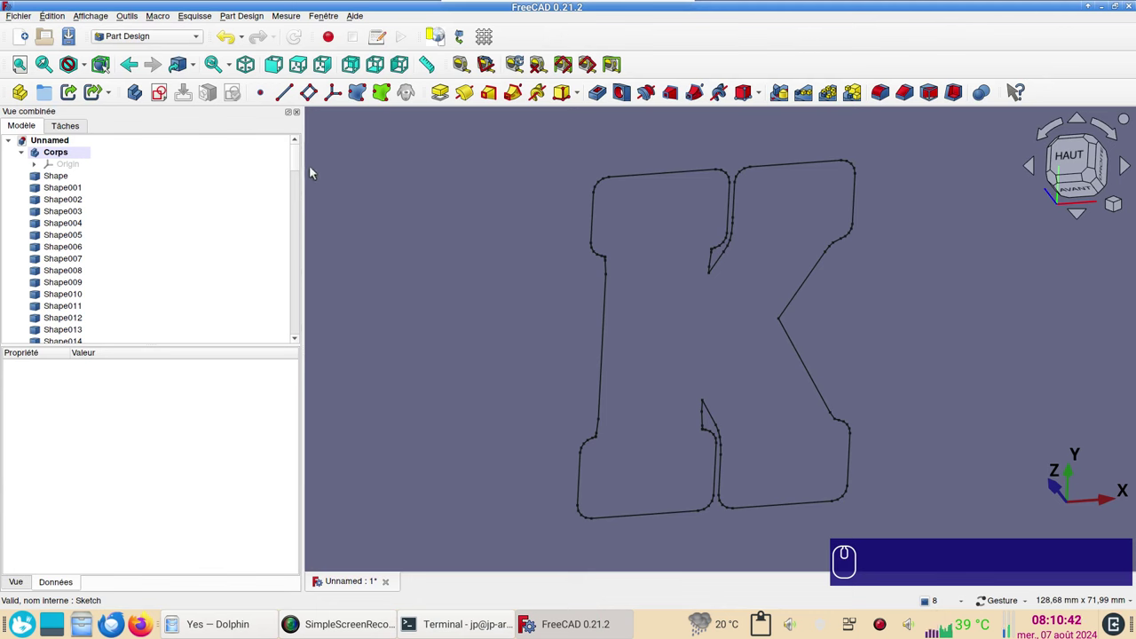
# Zoom out on the imported K outline and start Édition > Sélectionner par une boîte
pyautogui.moveTo(297, 161); pyautogui.dragTo(294, 162)
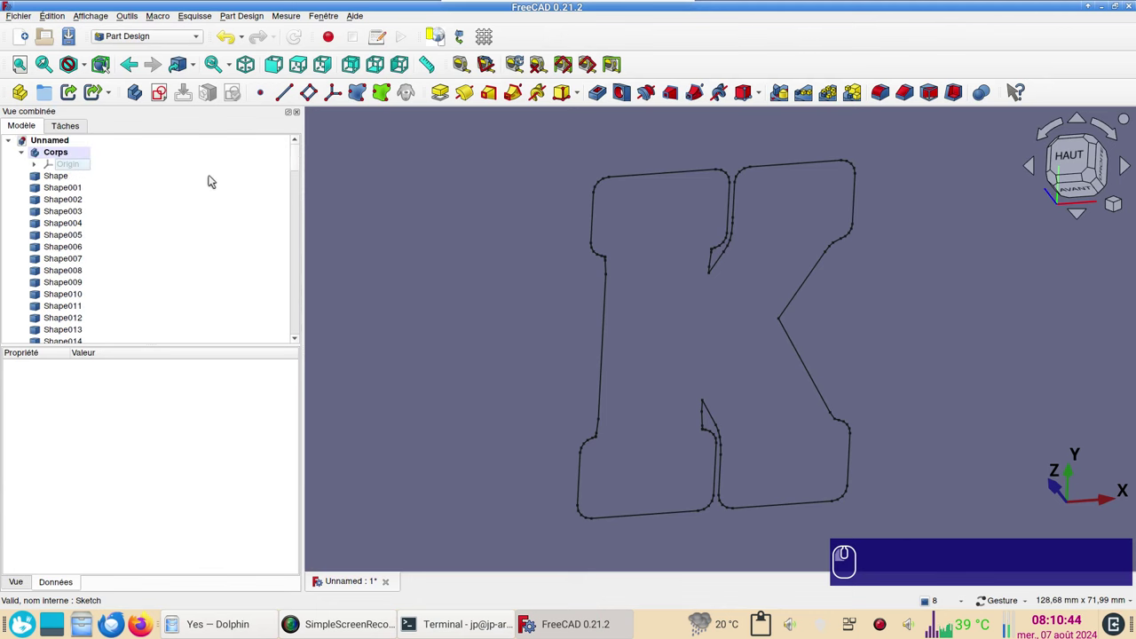
pyautogui.click(1061, 166)
pyautogui.scroll(-3)
pyautogui.click(53, 21)
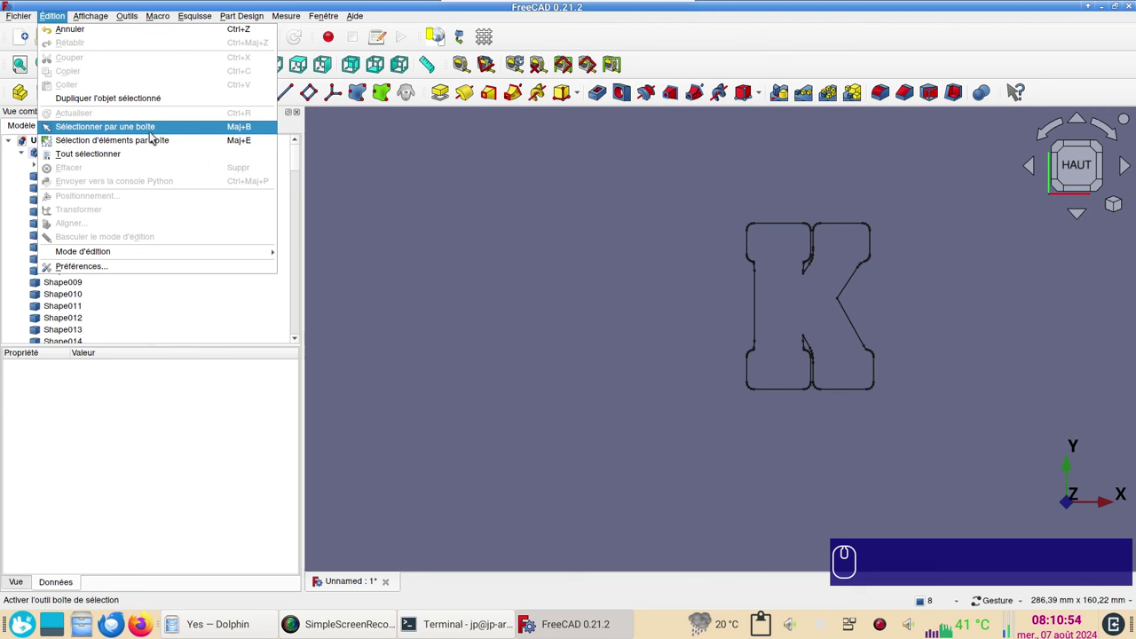
pyautogui.click(155, 136)
# Box-select every K outline shape and convert them into one sketch with Draft to Sketch
pyautogui.moveTo(661, 192); pyautogui.dragTo(942, 435)
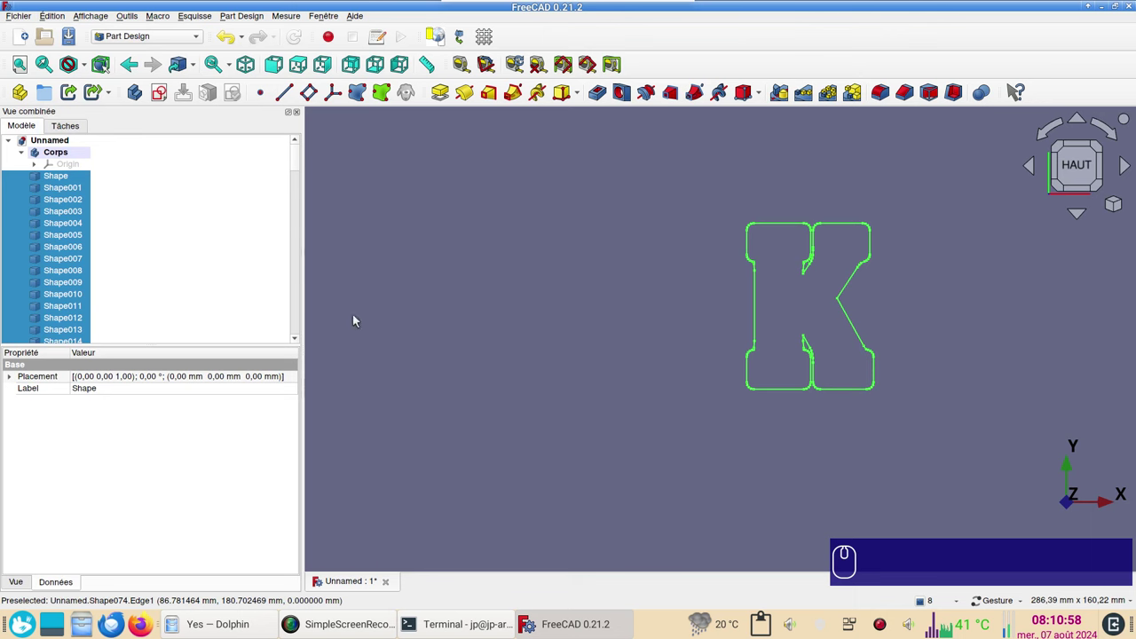
pyautogui.click(175, 41)
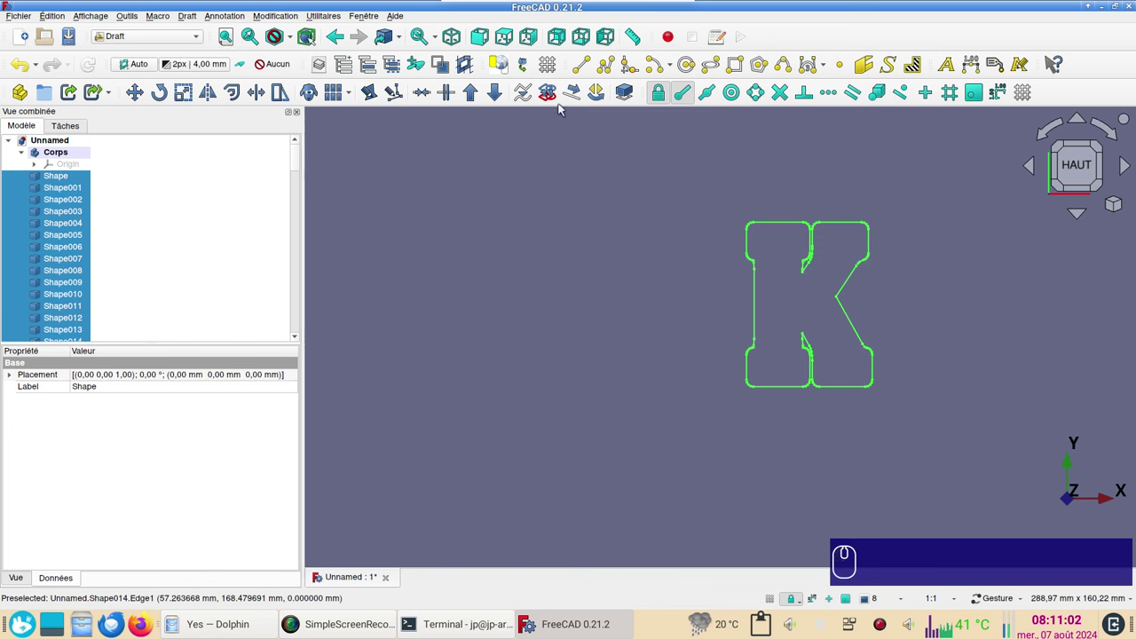
pyautogui.click(546, 99)
# Delete the original imported Shape objects from the model tree
pyautogui.moveTo(300, 163); pyautogui.dragTo(279, 357)
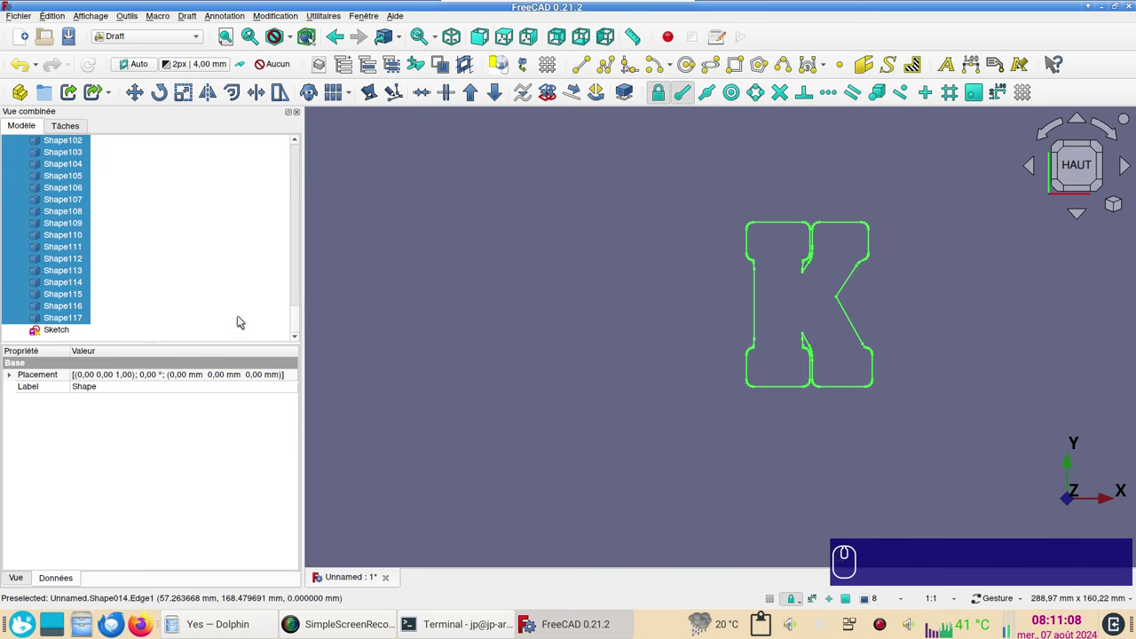
pyautogui.press('Delete')
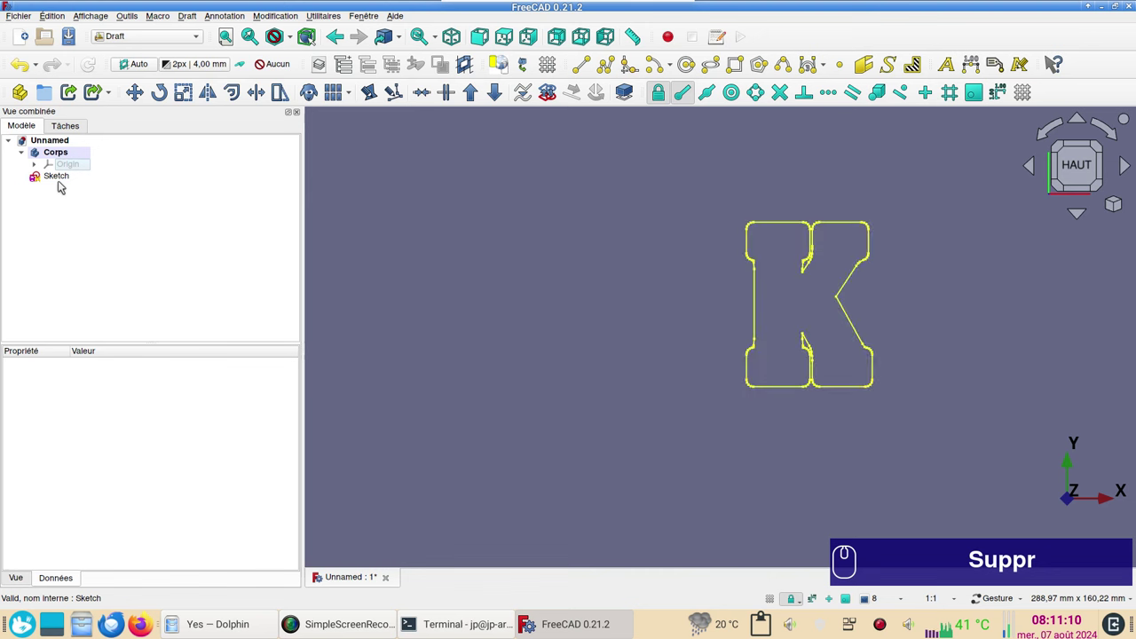
pyautogui.scroll(3)
# Pan the view to centre the K sketch outline
pyautogui.moveTo(811, 445); pyautogui.dragTo(644, 538)
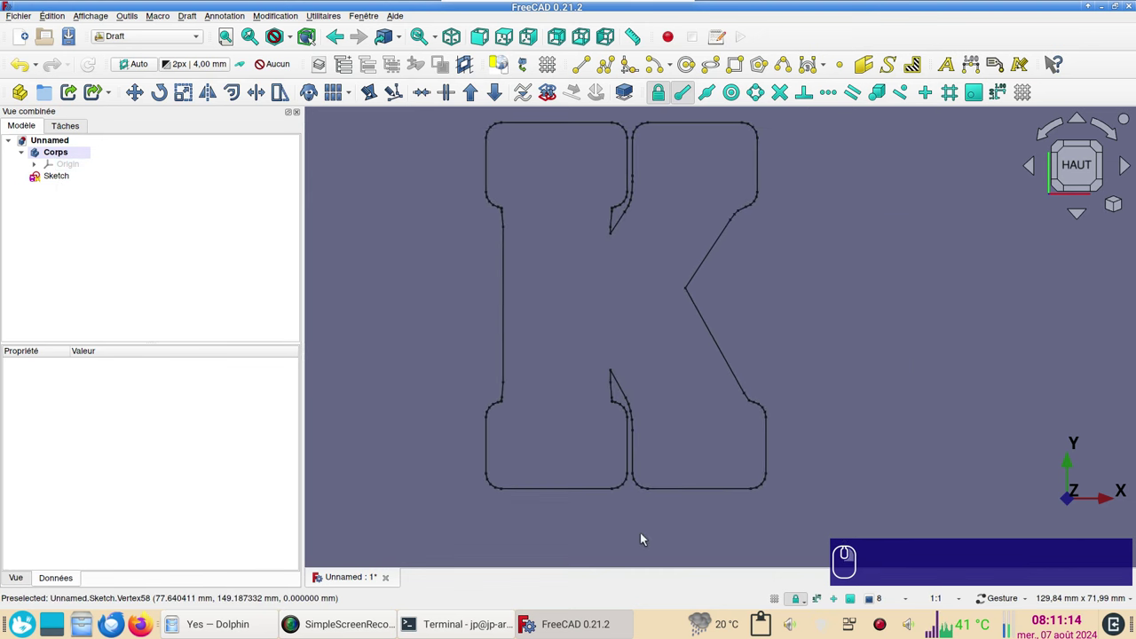
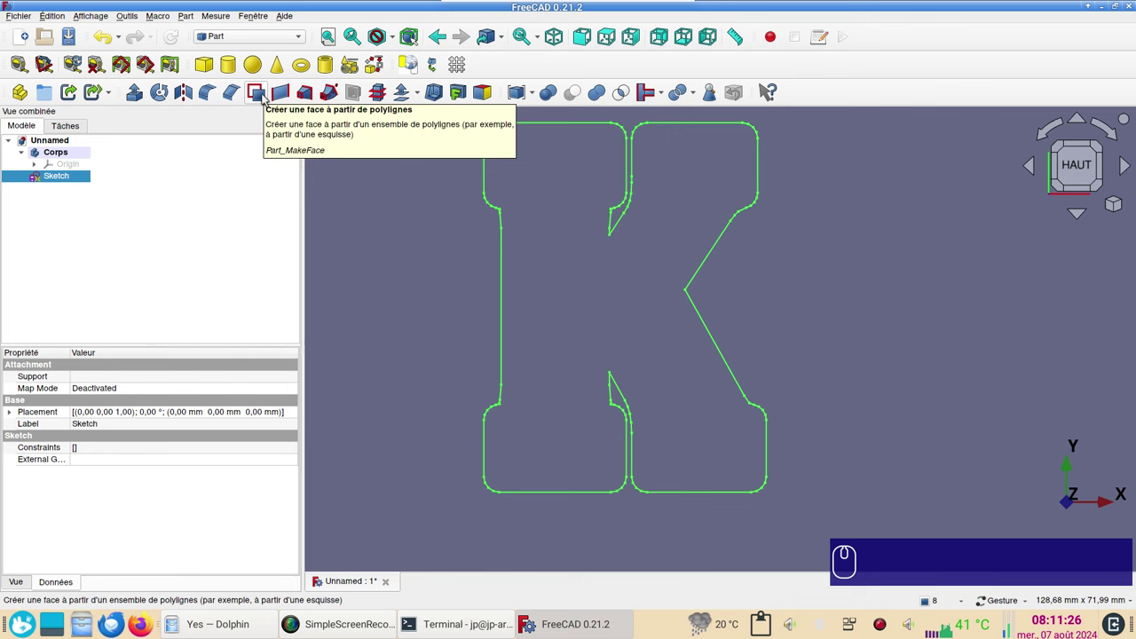
# Make a Face from the K sketch and zoom to the faulty corner
pyautogui.click(267, 98)
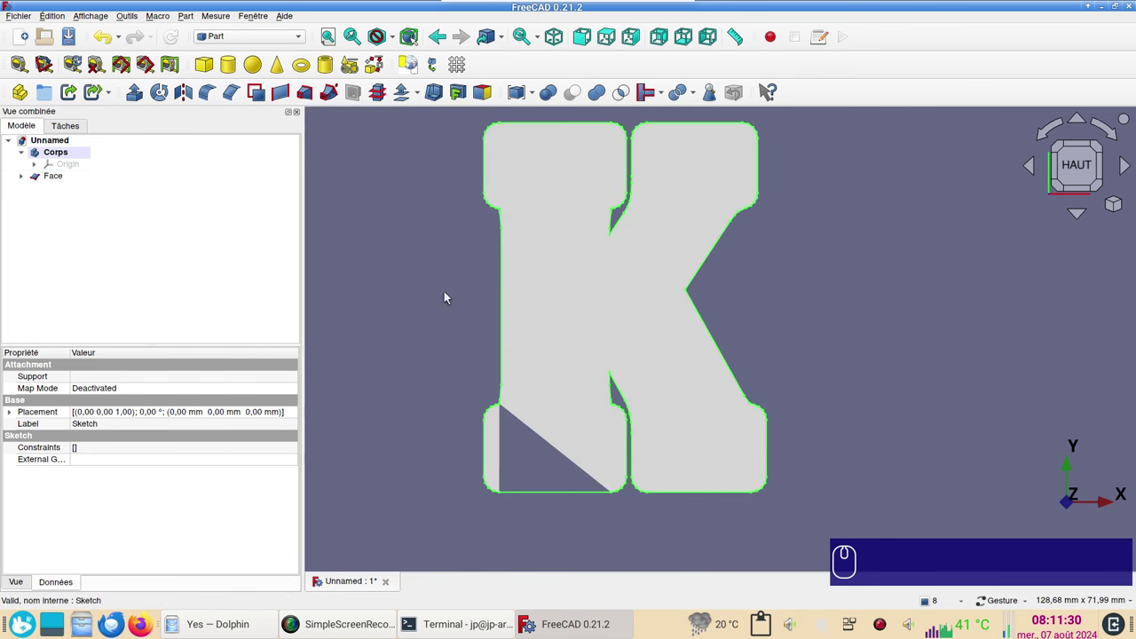
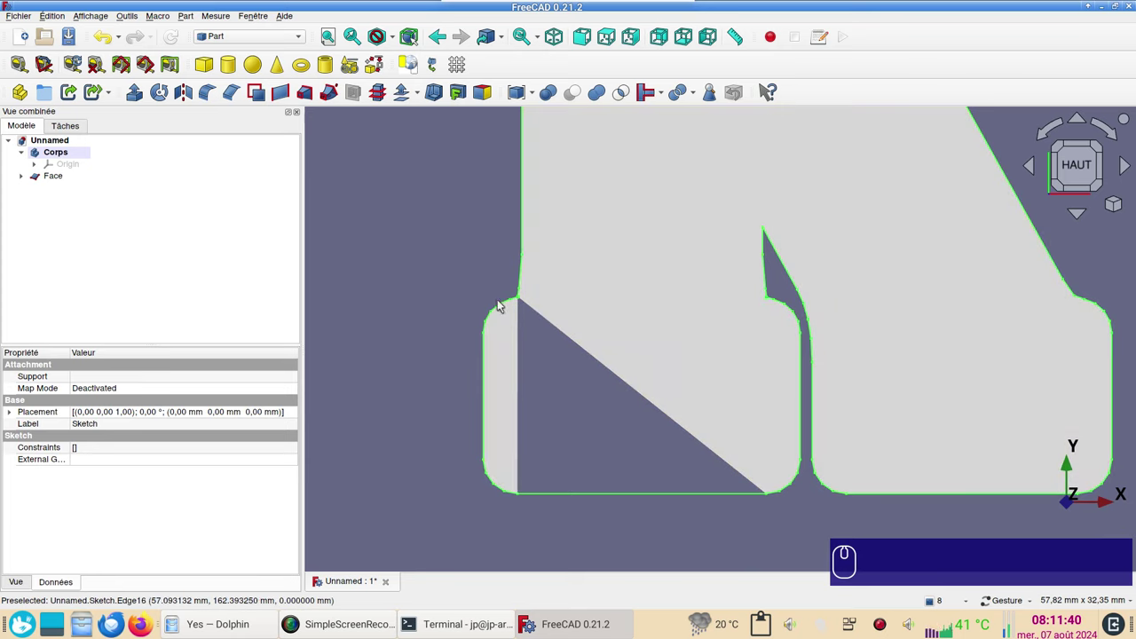
pyautogui.scroll(3)
pyautogui.scroll(3)
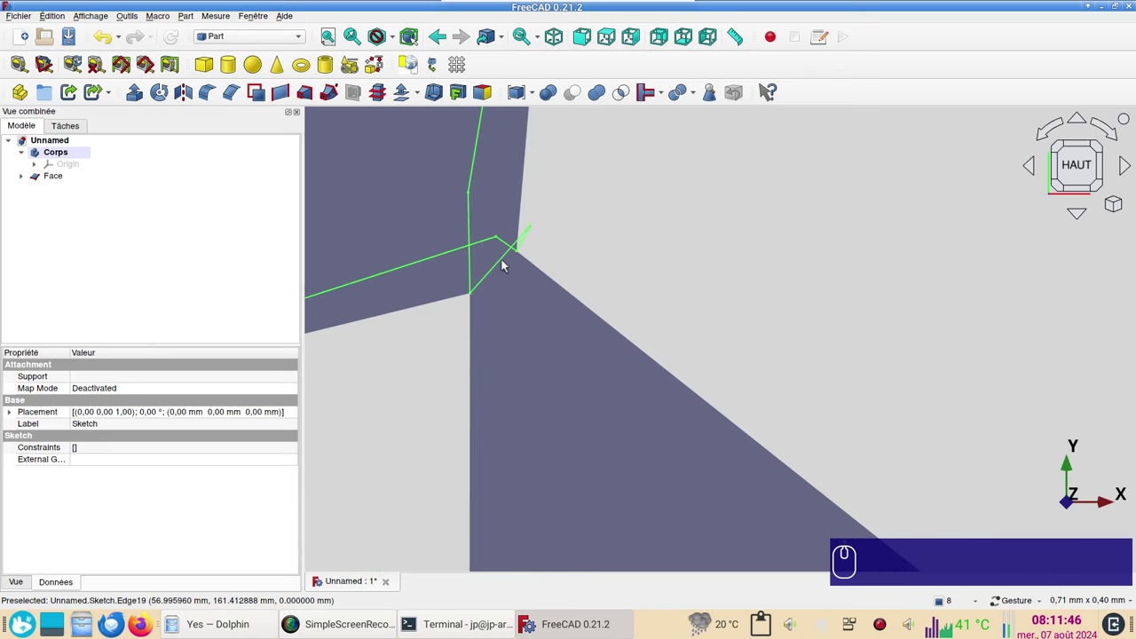
# Expand the Face, select its Sketch and reopen it in the Sketcher
pyautogui.click(48, 180)
pyautogui.click(21, 179)
pyautogui.click(61, 190)
pyautogui.scroll(3)
# Delete the stray short edges at the broken corner of the K
pyautogui.moveTo(579, 322); pyautogui.dragTo(784, 462)
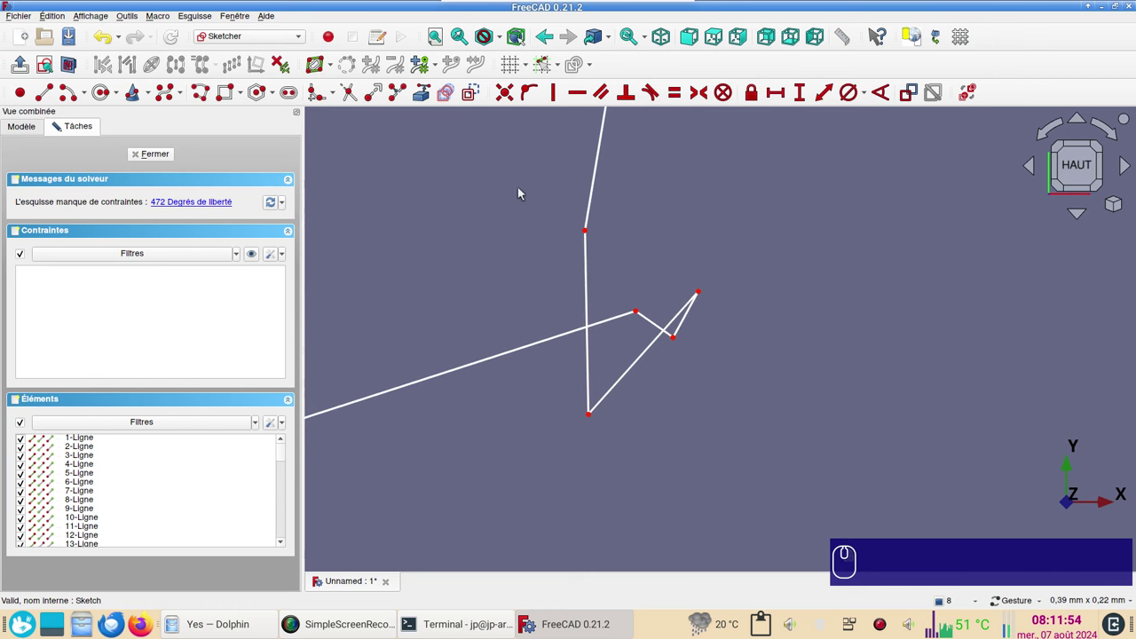
pyautogui.moveTo(523, 190); pyautogui.dragTo(779, 470)
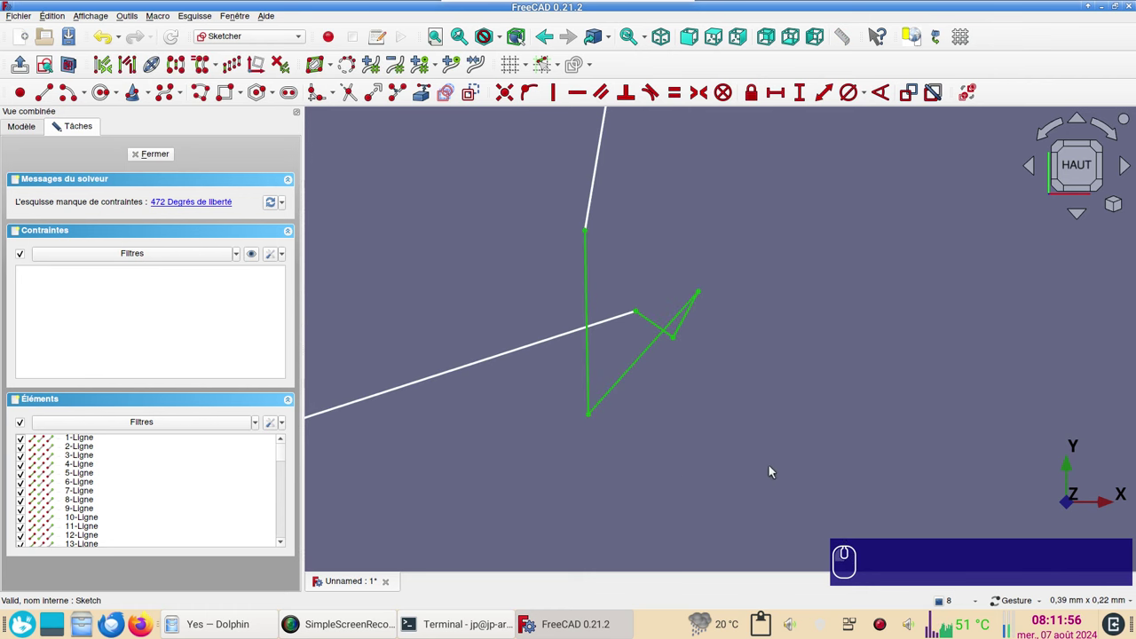
pyautogui.press('Delete')
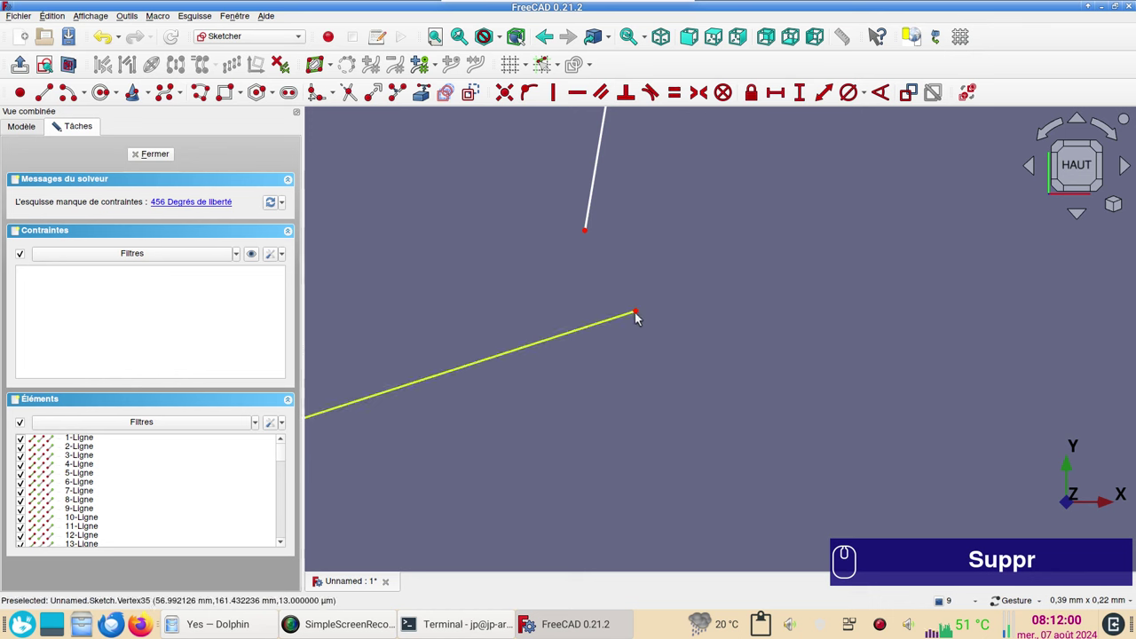
# Join the two loose line ends with a Coincident constraint and leave the sketch
pyautogui.click(639, 314)
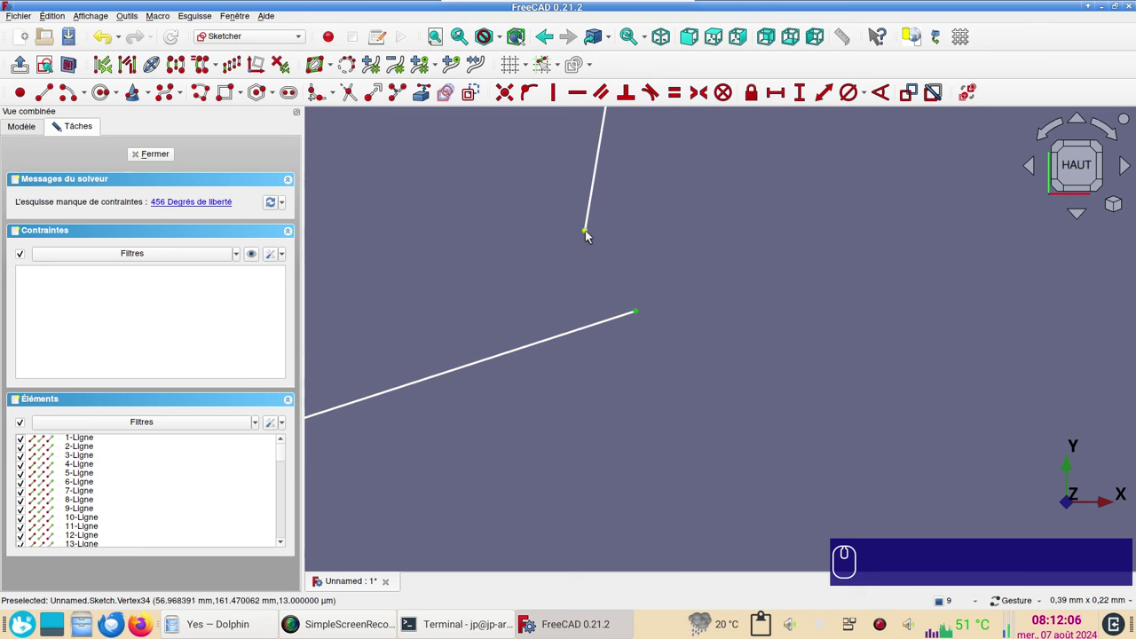
pyautogui.click(592, 234)
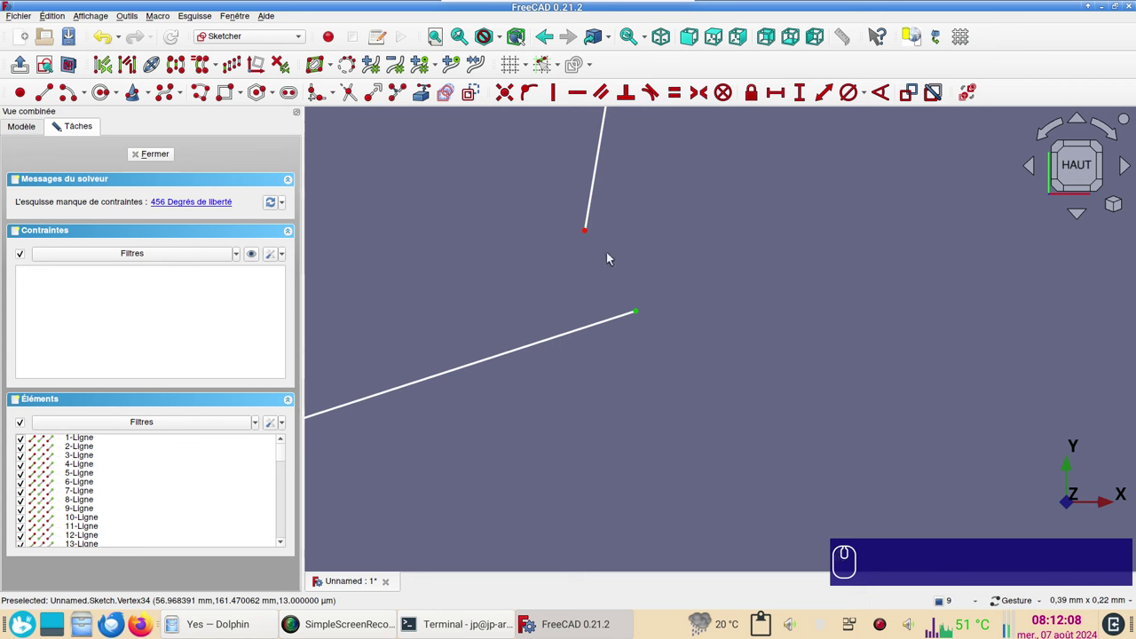
pyautogui.click(590, 232)
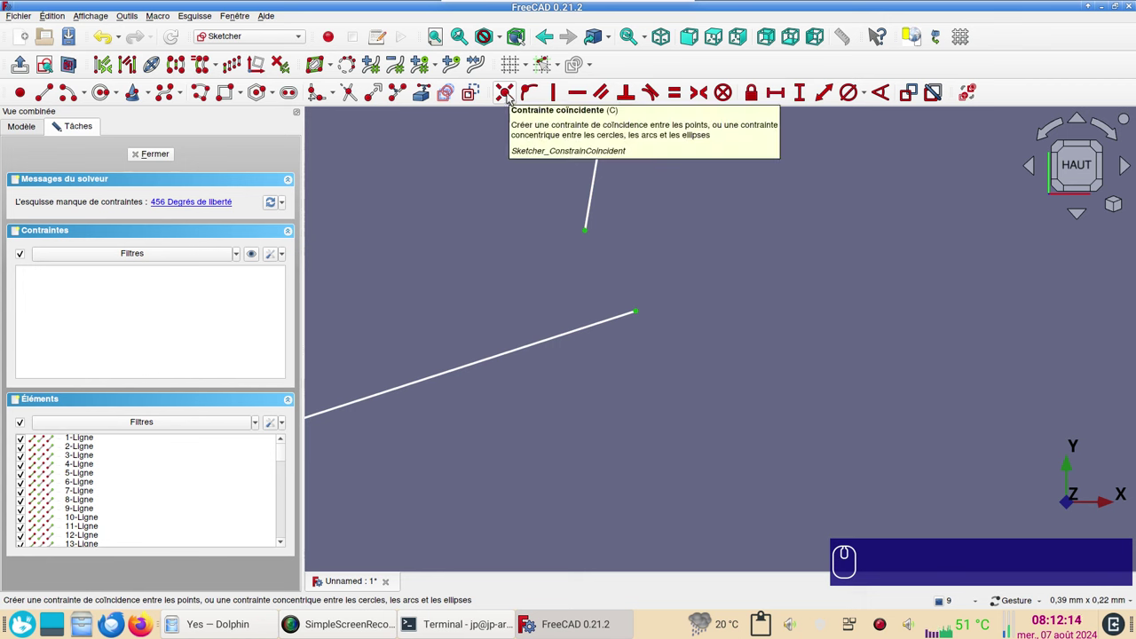
pyautogui.click(511, 94)
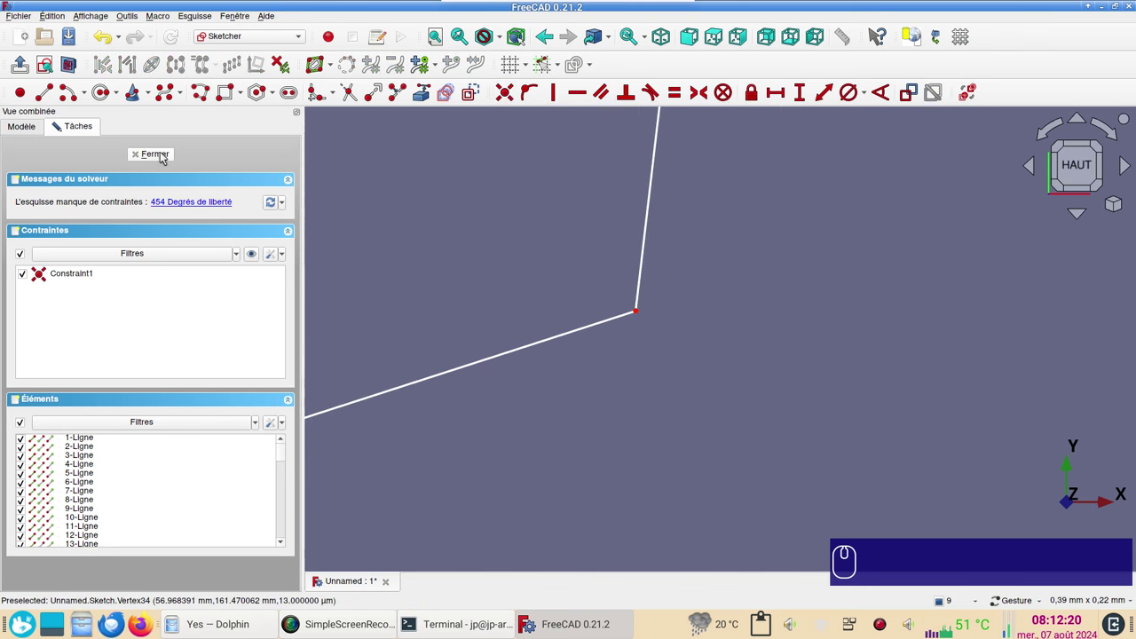
pyautogui.click(165, 157)
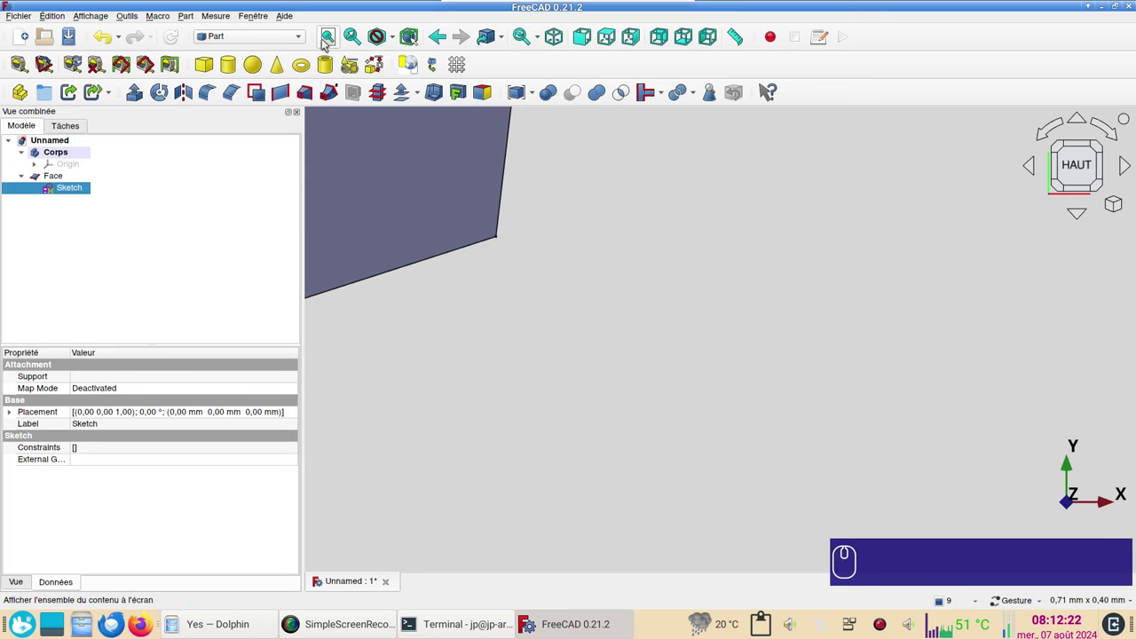
# Fit the whole K in view, return to top view and zoom on the next defect
pyautogui.click(327, 42)
pyautogui.click(344, 91)
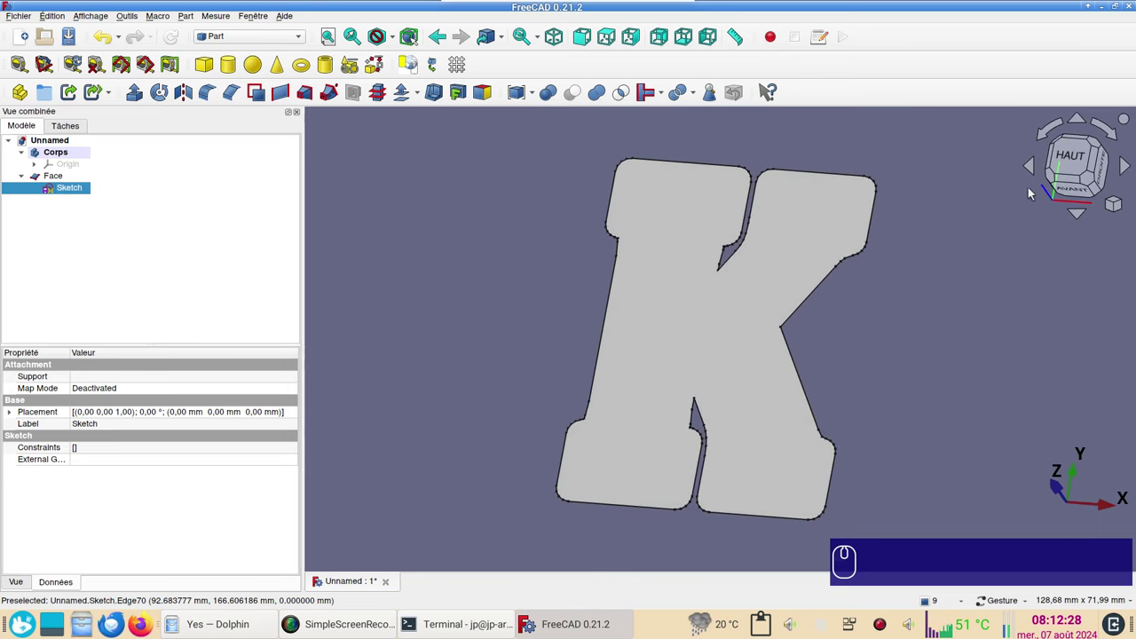
pyautogui.click(1073, 165)
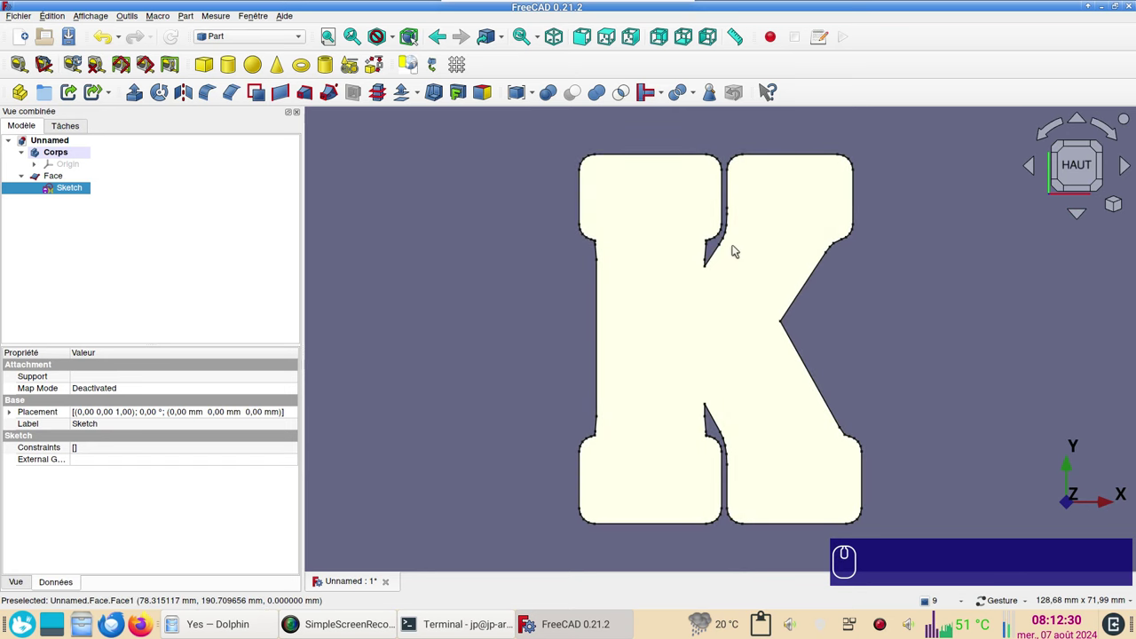
pyautogui.scroll(3)
pyautogui.scroll(3)
# Reopen the sketch from its context menu and delete the stray short edges there
pyautogui.rightClick(711, 247)
pyautogui.click(80, 190)
pyautogui.moveTo(473, 194); pyautogui.dragTo(758, 361)
pyautogui.press('Delete')
# Join the two loose line ends at this corner with a Coincident constraint
pyautogui.click(696, 257)
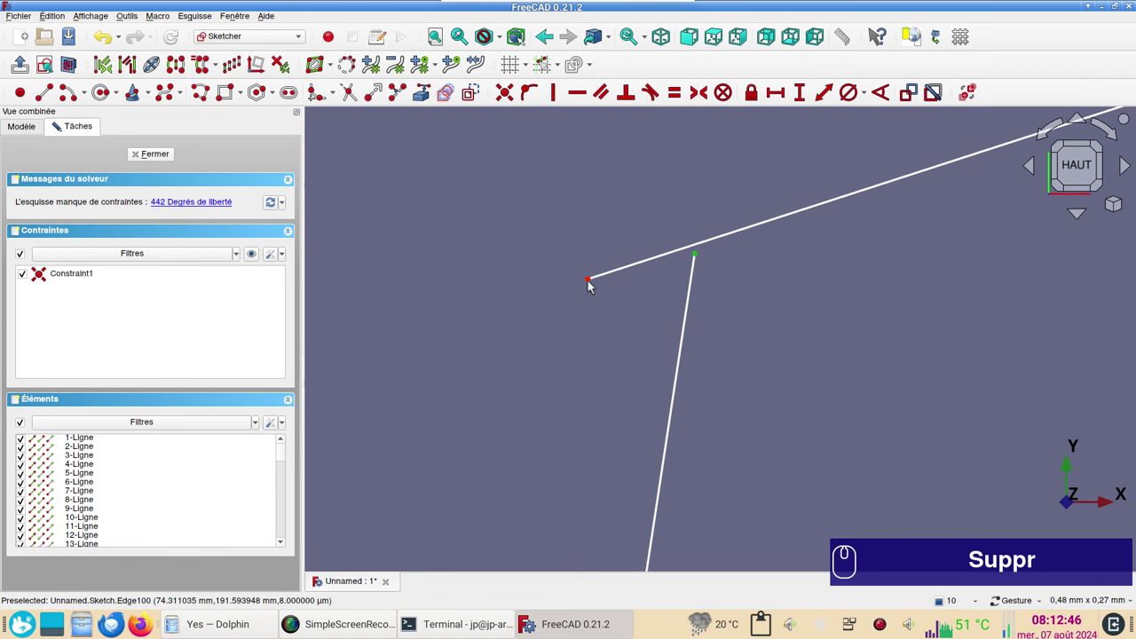
pyautogui.click(593, 280)
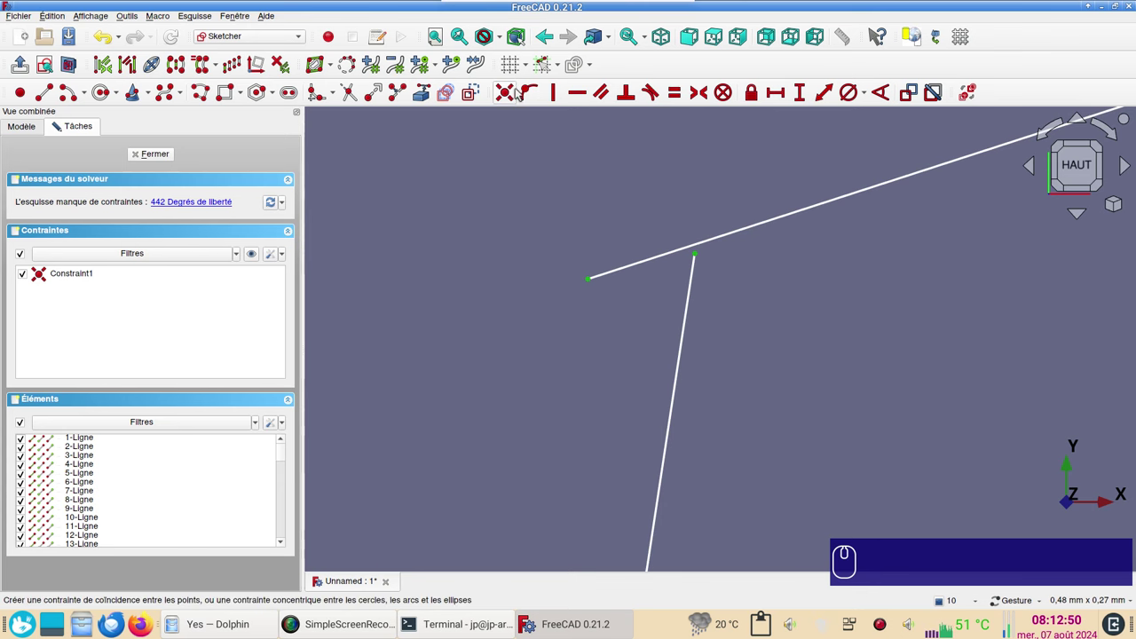
pyautogui.click(514, 95)
# Navigate to the next gap in the outline and delete its small stray edges
pyautogui.scroll(-3)
pyautogui.moveTo(488, 357); pyautogui.dragTo(720, 244)
pyautogui.scroll(3)
pyautogui.scroll(3)
pyautogui.moveTo(678, 217); pyautogui.dragTo(689, 468)
pyautogui.scroll(-3)
pyautogui.rightClick(703, 214)
pyautogui.scroll(-3)
pyautogui.moveTo(719, 190); pyautogui.dragTo(691, 342)
pyautogui.scroll(3)
pyautogui.moveTo(618, 264); pyautogui.dragTo(775, 319)
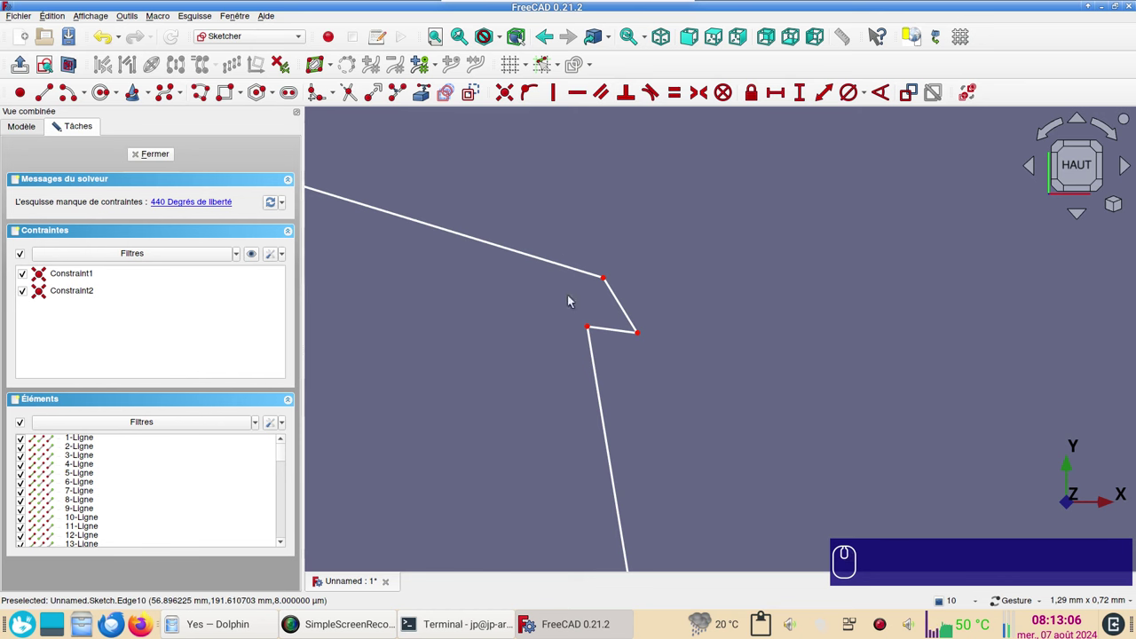
pyautogui.moveTo(552, 245); pyautogui.dragTo(677, 354)
pyautogui.press('Delete')
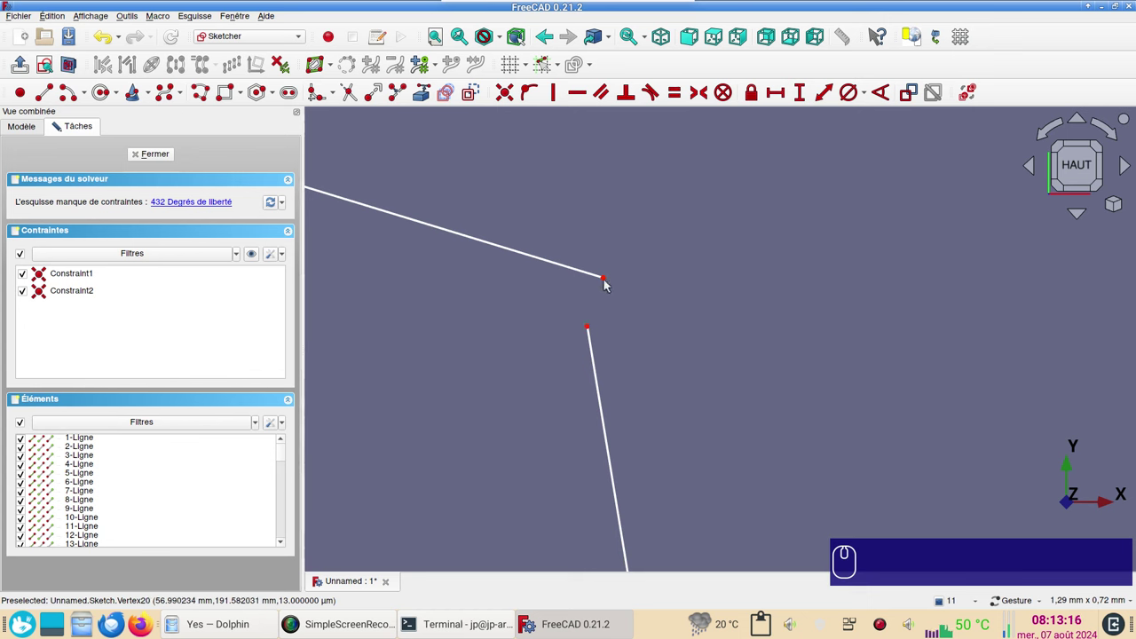
# Make the upper and lower loose ends coincide with C, then leave the sketch
pyautogui.click(608, 279)
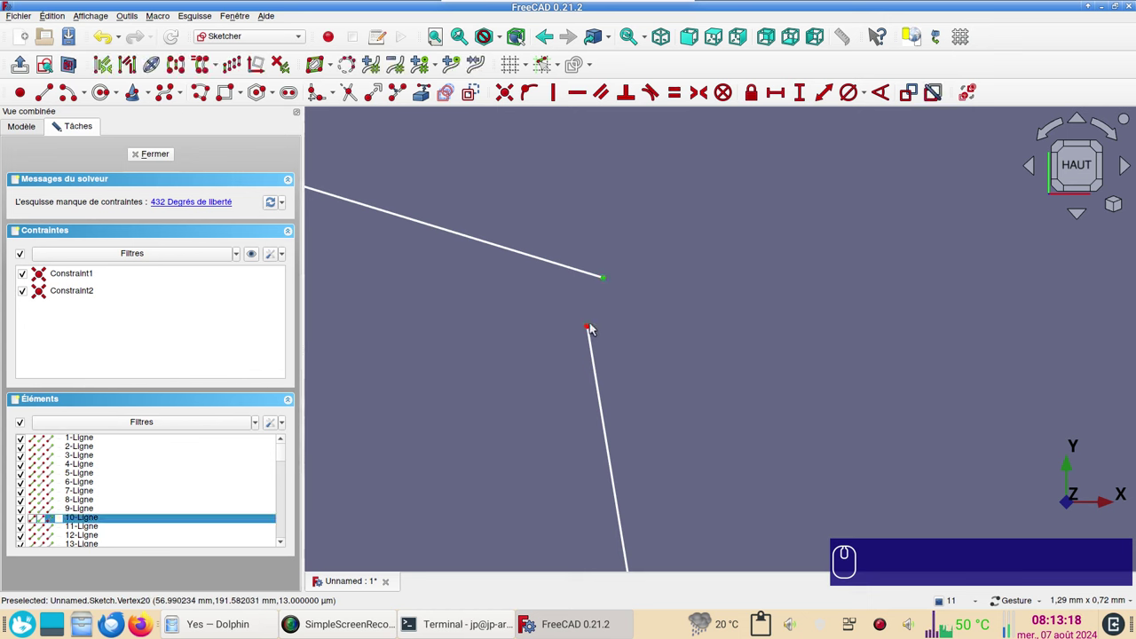
pyautogui.click(590, 327)
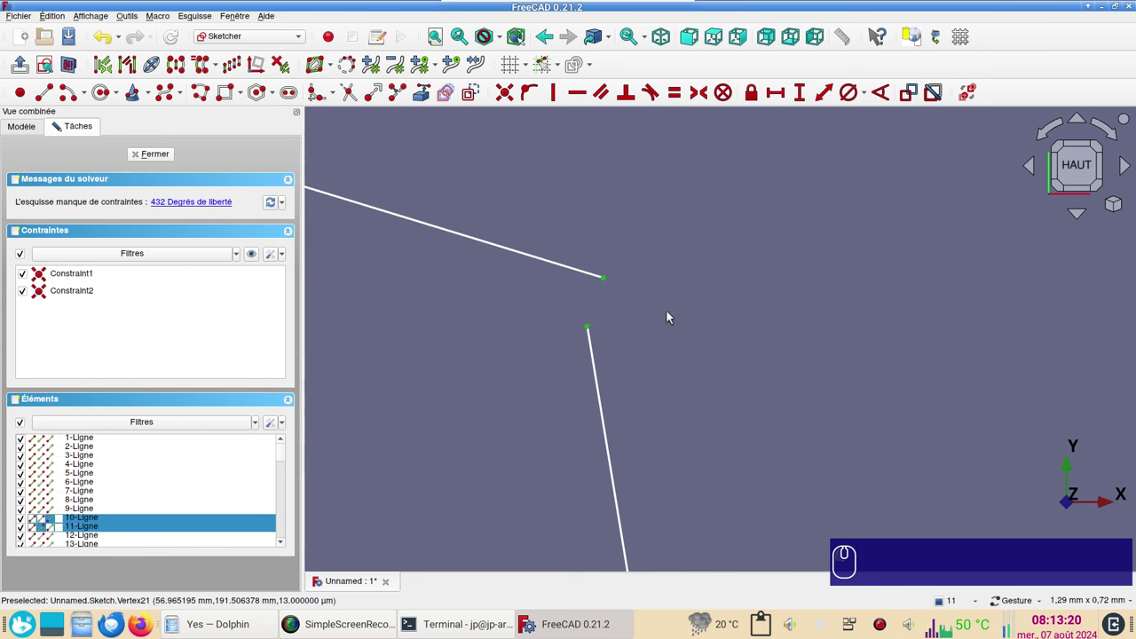
pyautogui.press('c')
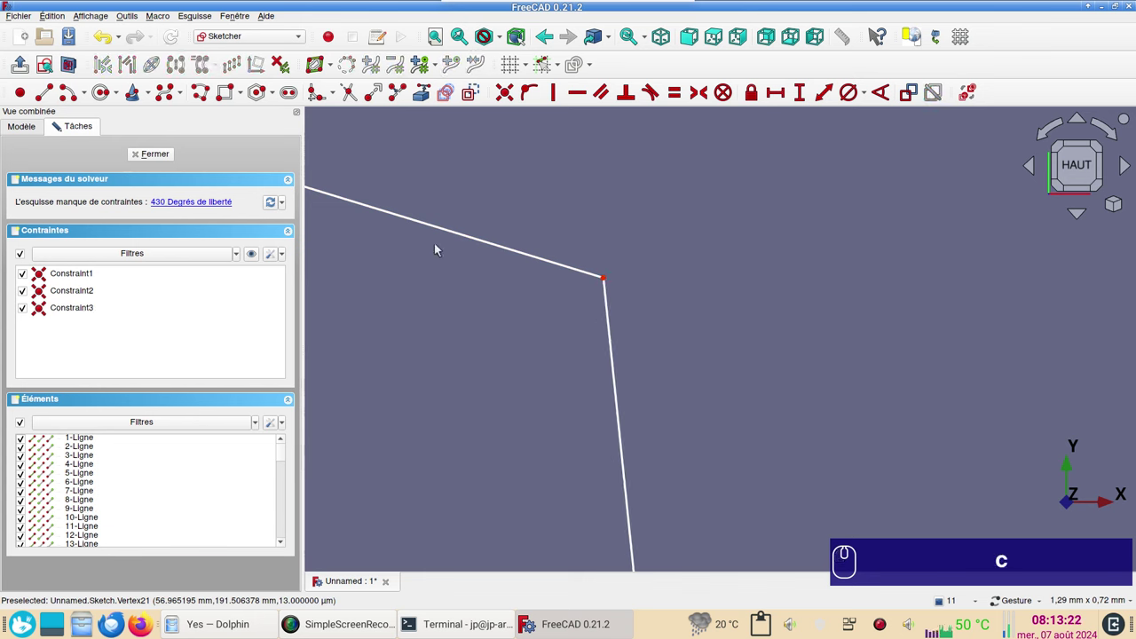
pyautogui.click(168, 160)
pyautogui.scroll(-3)
pyautogui.moveTo(737, 364); pyautogui.dragTo(684, 319)
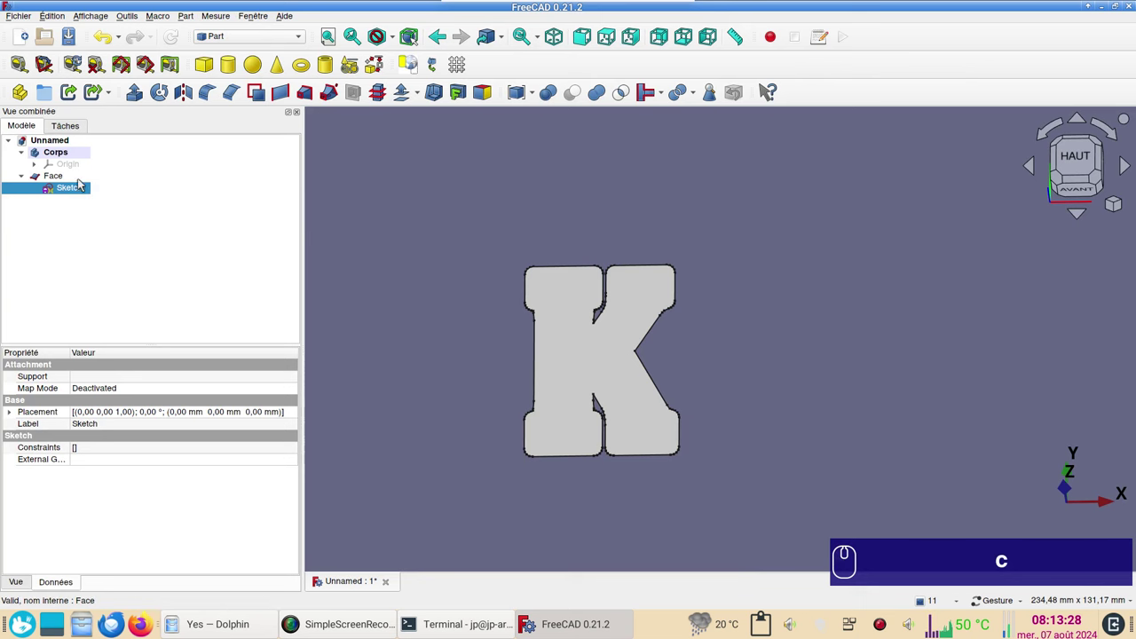
# Delete the old Face object and start Part > Extrude on the repaired K sketch
pyautogui.click(83, 182)
pyautogui.press('Delete')
pyautogui.click(72, 179)
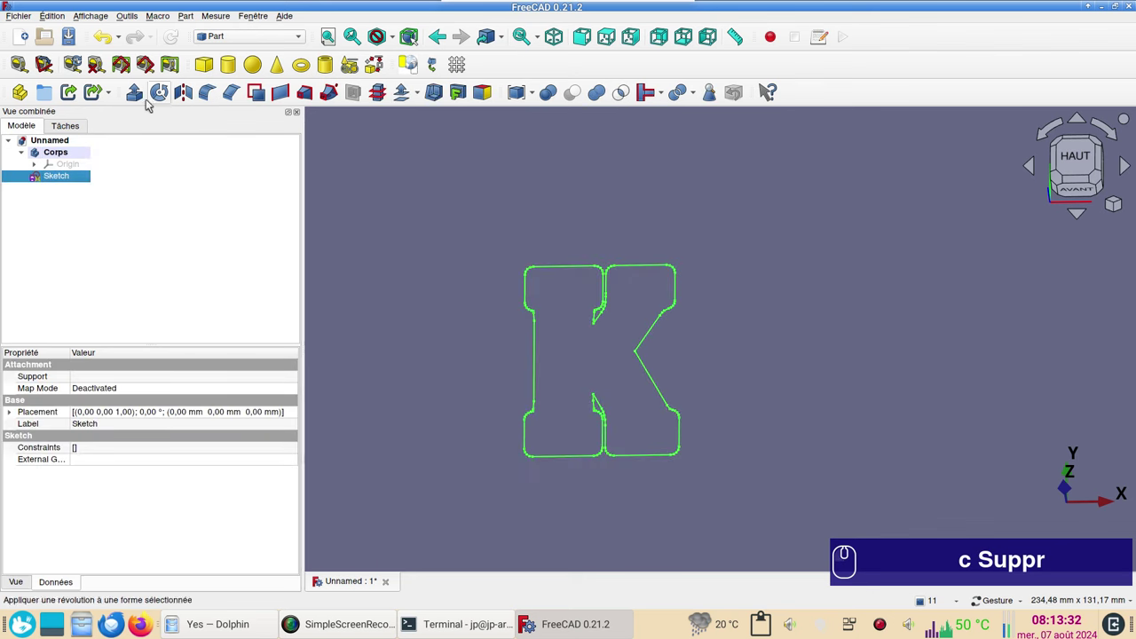
pyautogui.click(143, 100)
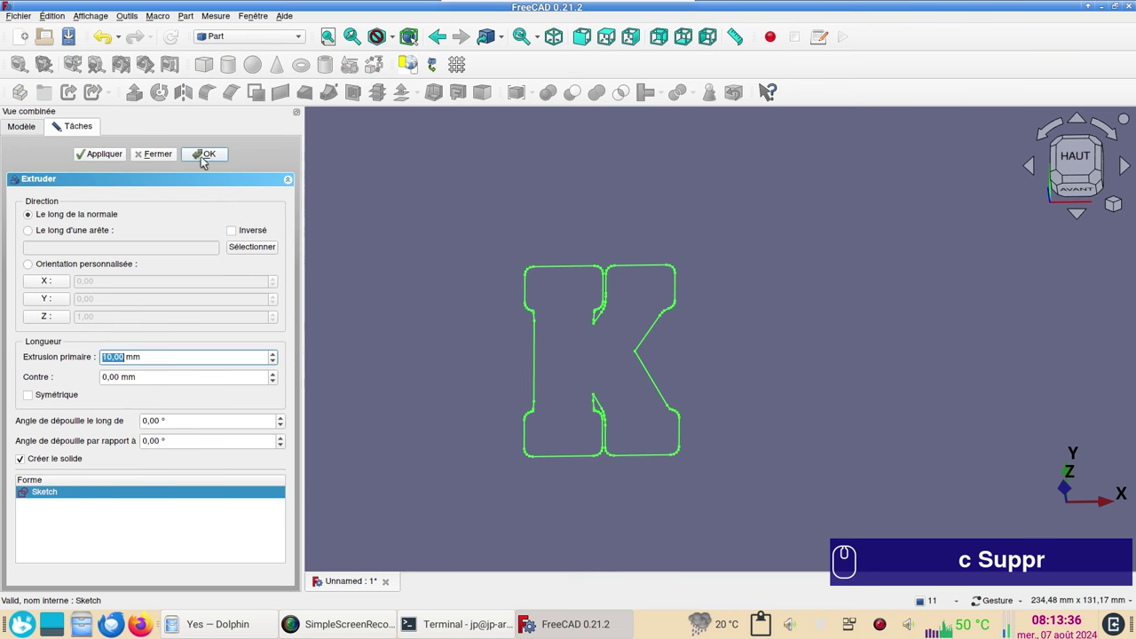
# Confirm a 10 mm solid extrusion of the K and inspect it in an angled view
pyautogui.click(222, 154)
pyautogui.press('KP_0')
pyautogui.scroll(3)
pyautogui.scroll(-3)
pyautogui.moveTo(690, 356); pyautogui.dragTo(676, 285)
pyautogui.scroll(3)
pyautogui.scroll(-3)
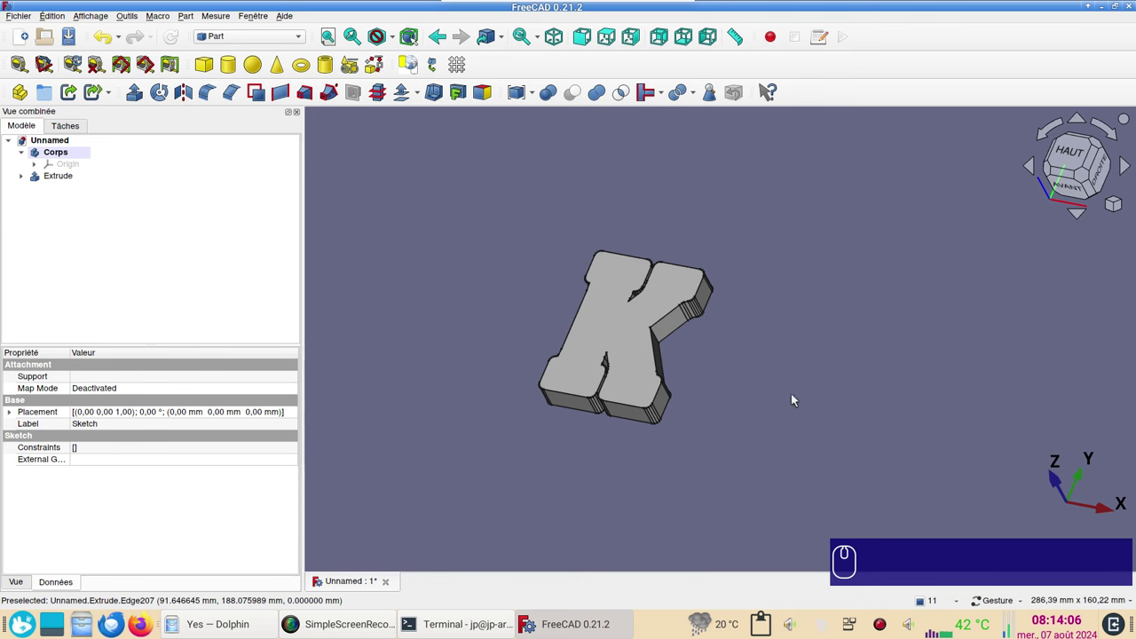
pyautogui.scroll(-3)
pyautogui.moveTo(793, 304); pyautogui.dragTo(724, 258)
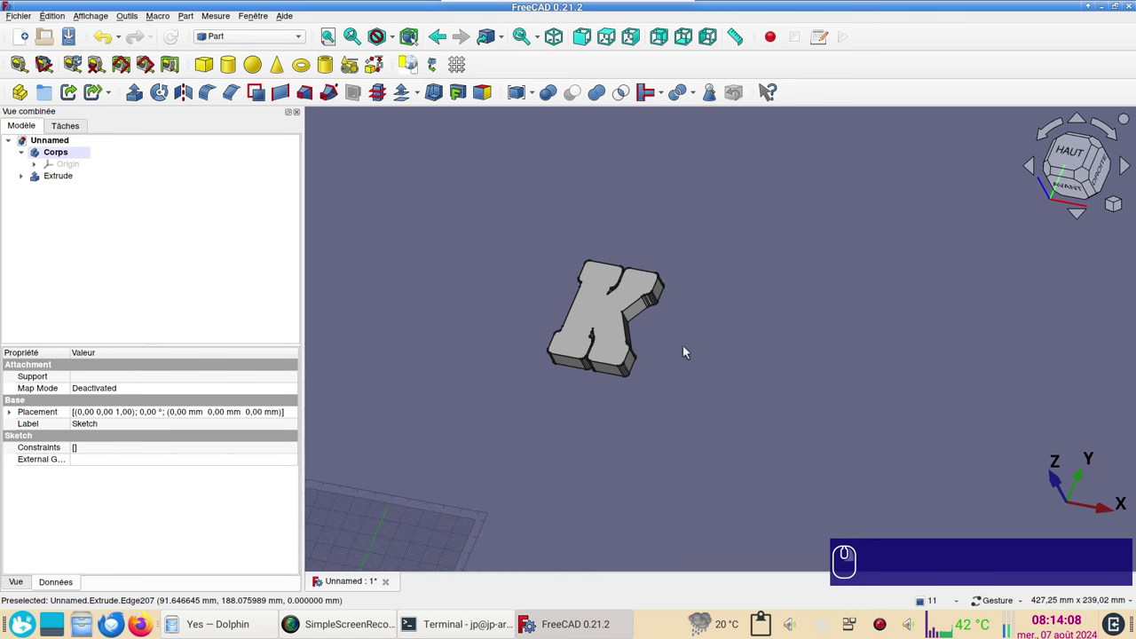